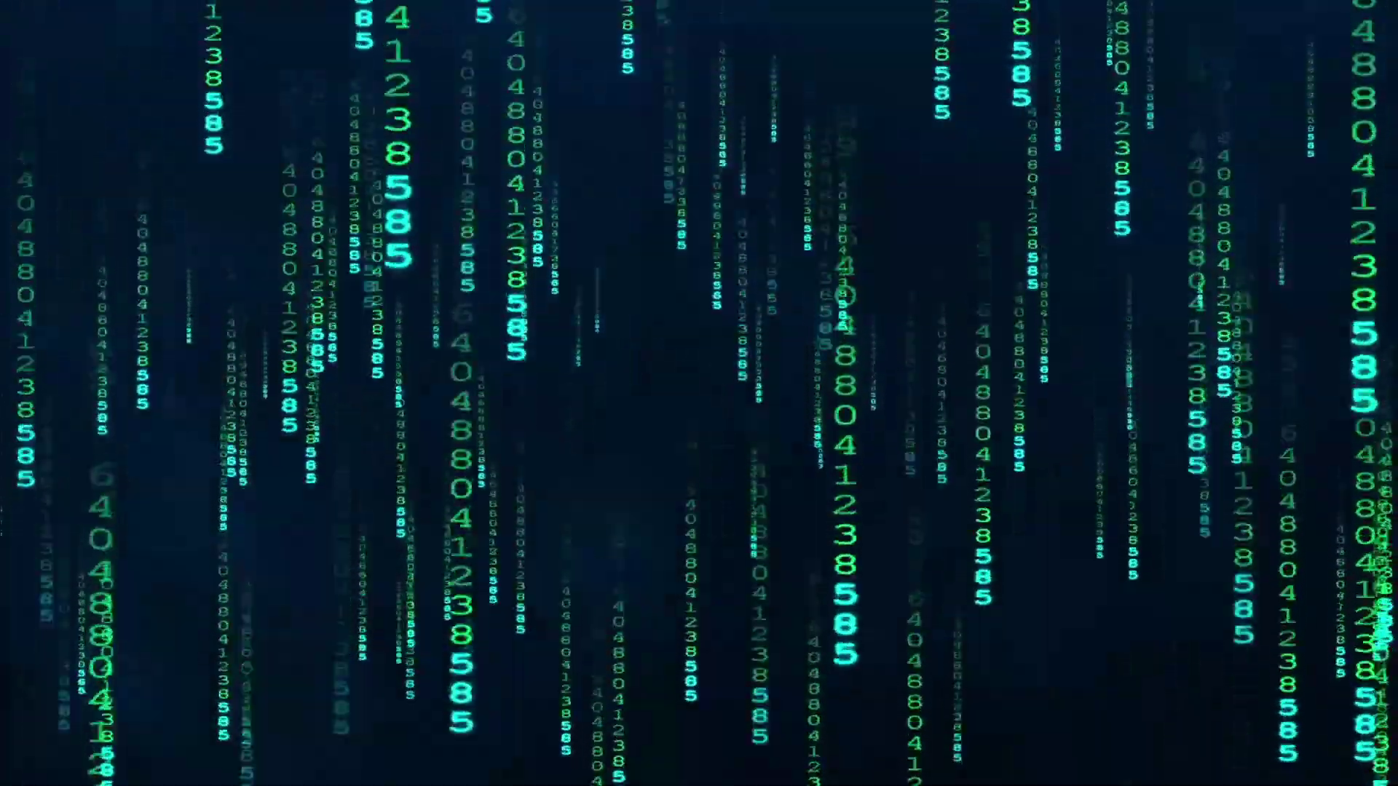
# Create a new HDTV 1080 25 composition, Comp 1.
pyautogui.click(745, 500)
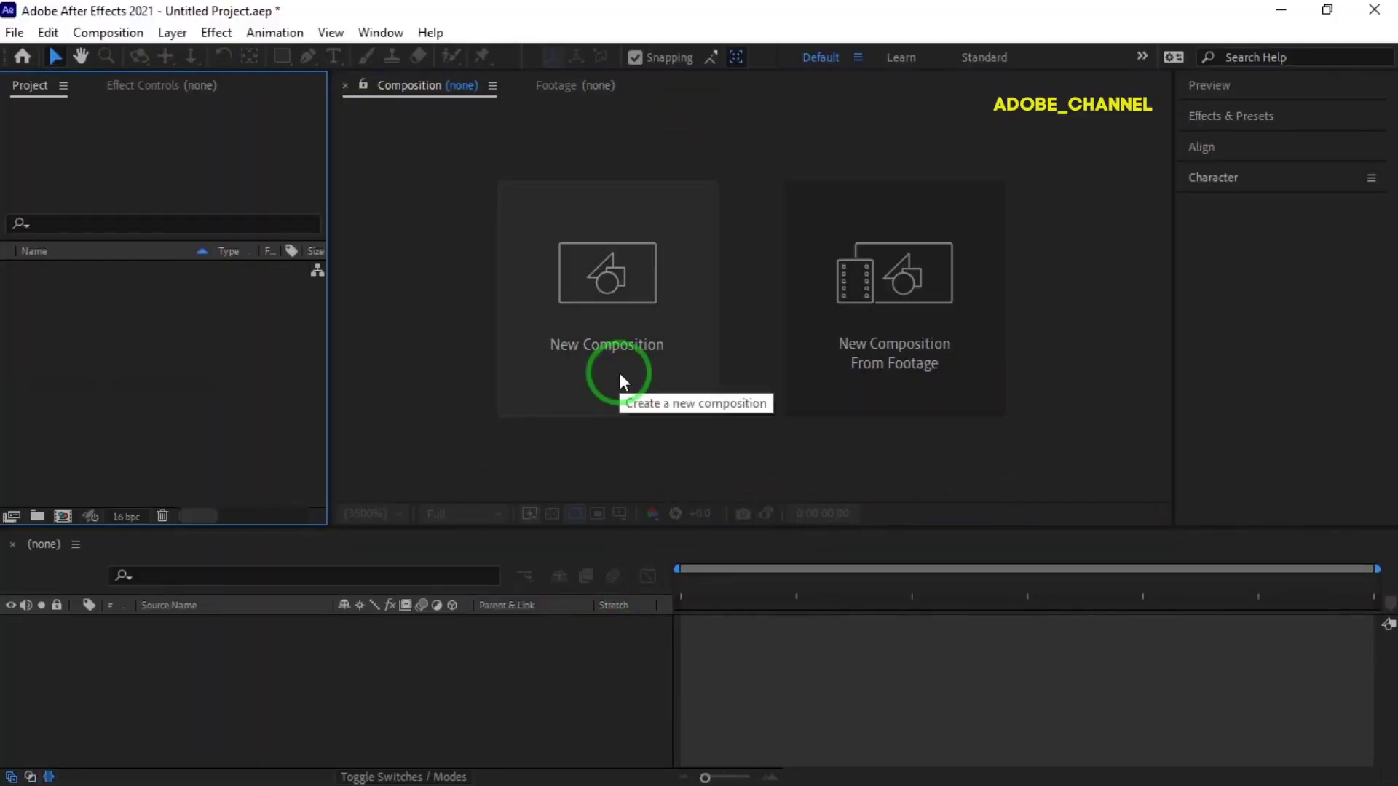
pyautogui.click(621, 384)
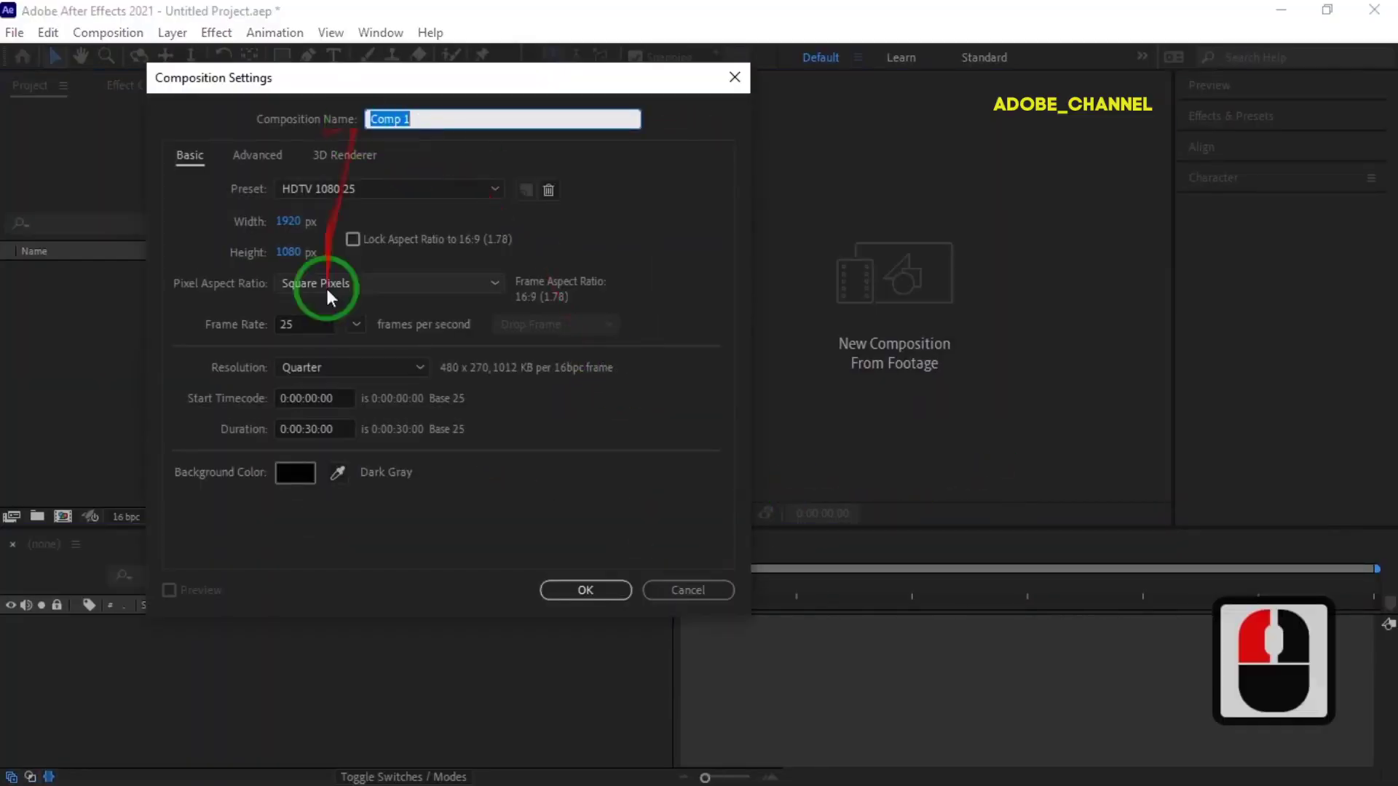
pyautogui.click(598, 605)
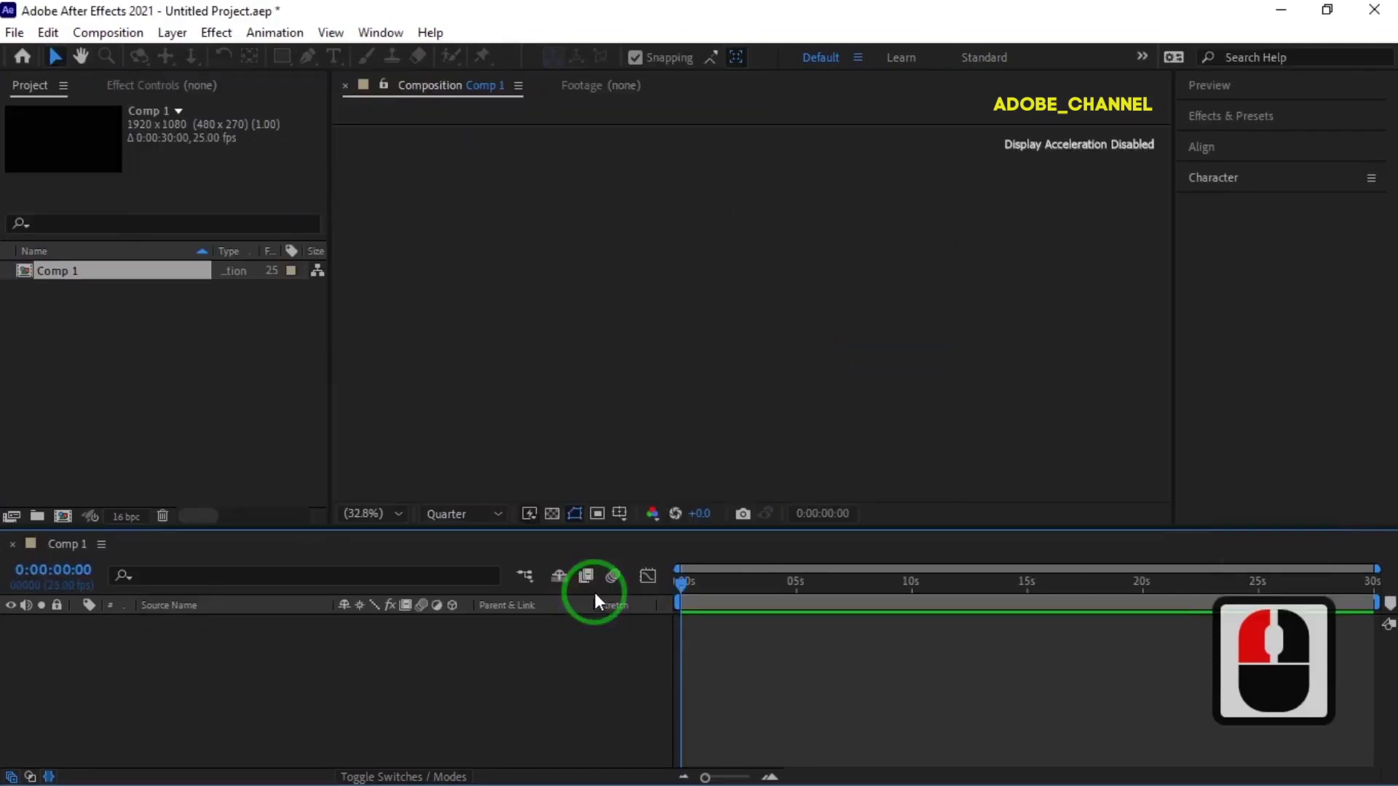
# Add a black solid layer named 'particle' to Comp 1.
pyautogui.rightClick(447, 461)
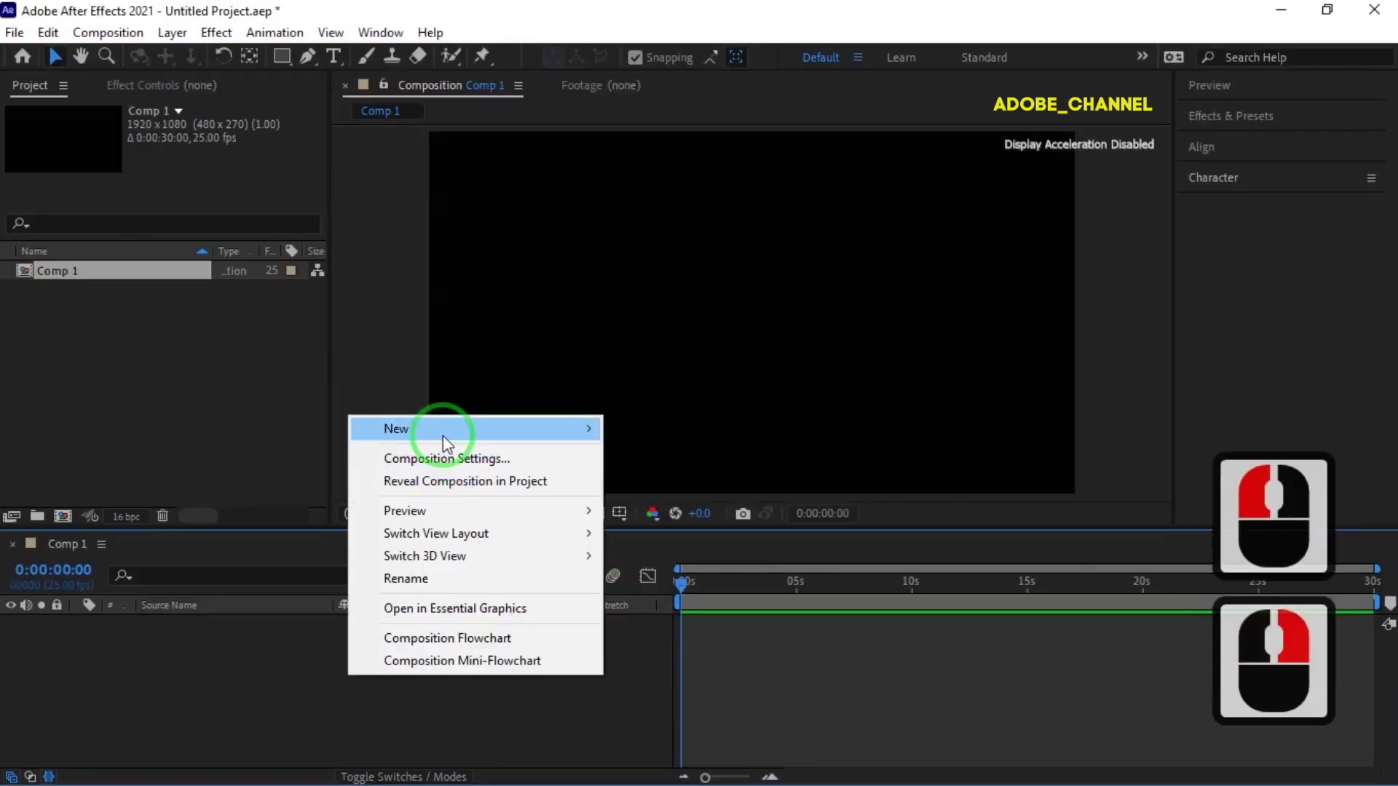
pyautogui.click(657, 493)
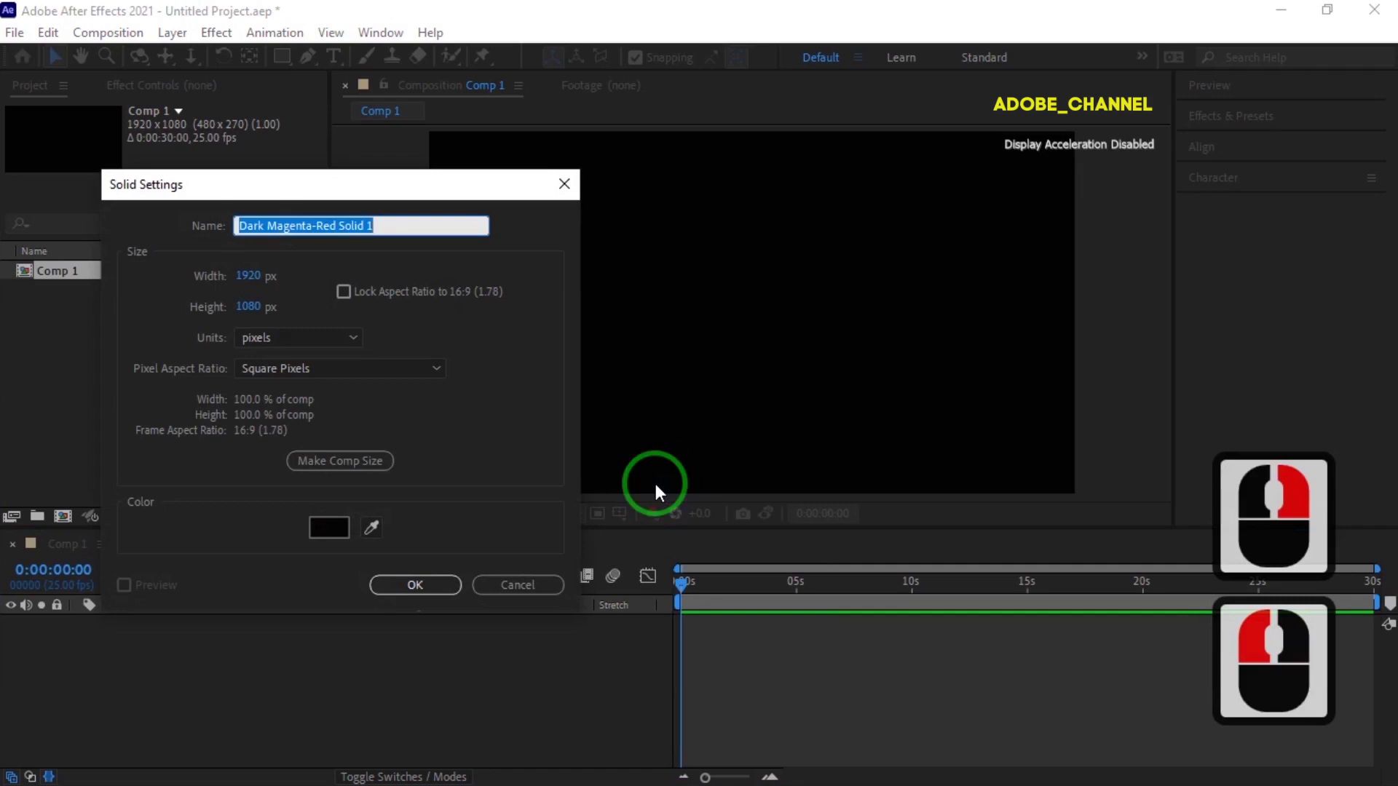
pyautogui.write('parti')
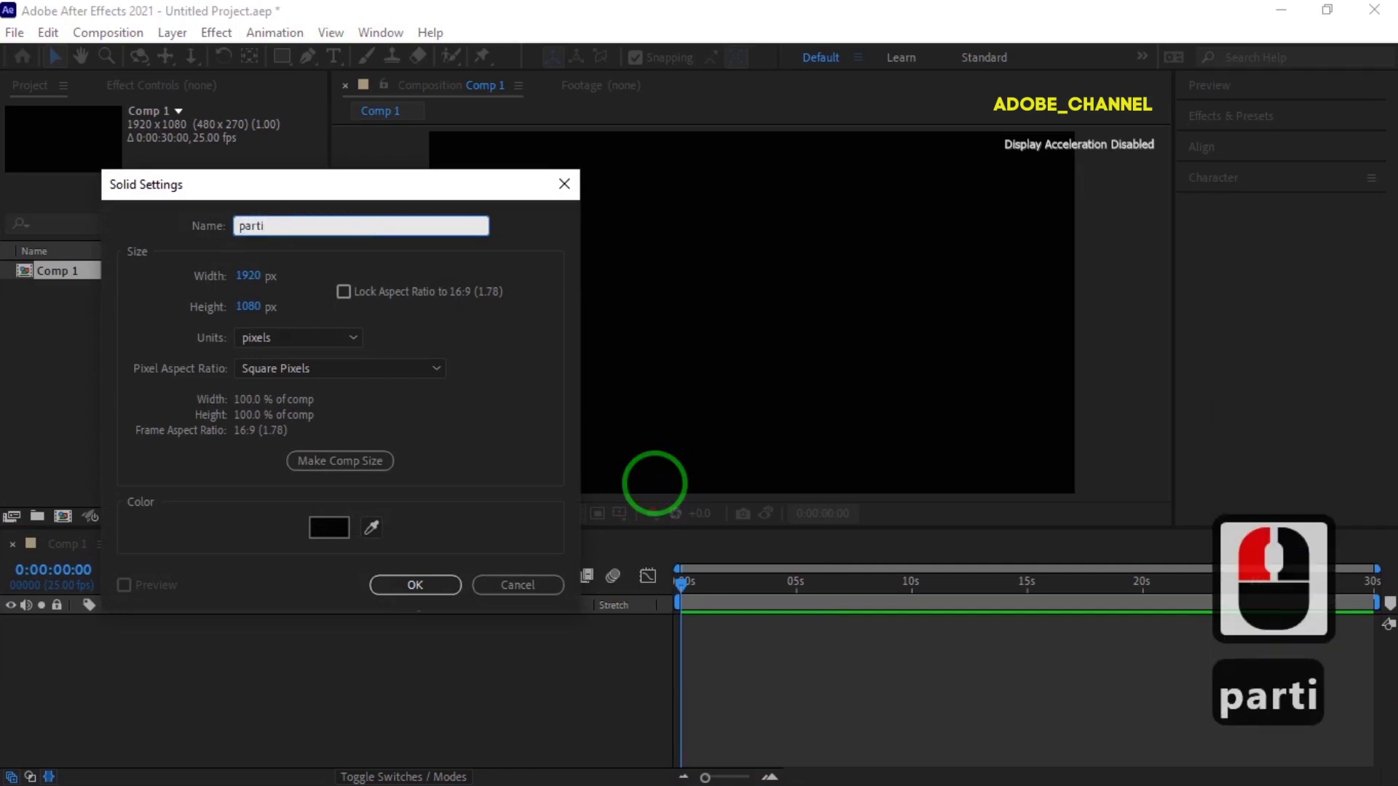
pyautogui.write('cle')
pyautogui.click(441, 589)
pyautogui.click(436, 597)
# Find CC Particle World in Effects & Presets and apply it to the particle layer.
pyautogui.moveTo(435, 597); pyautogui.dragTo(1295, 129)
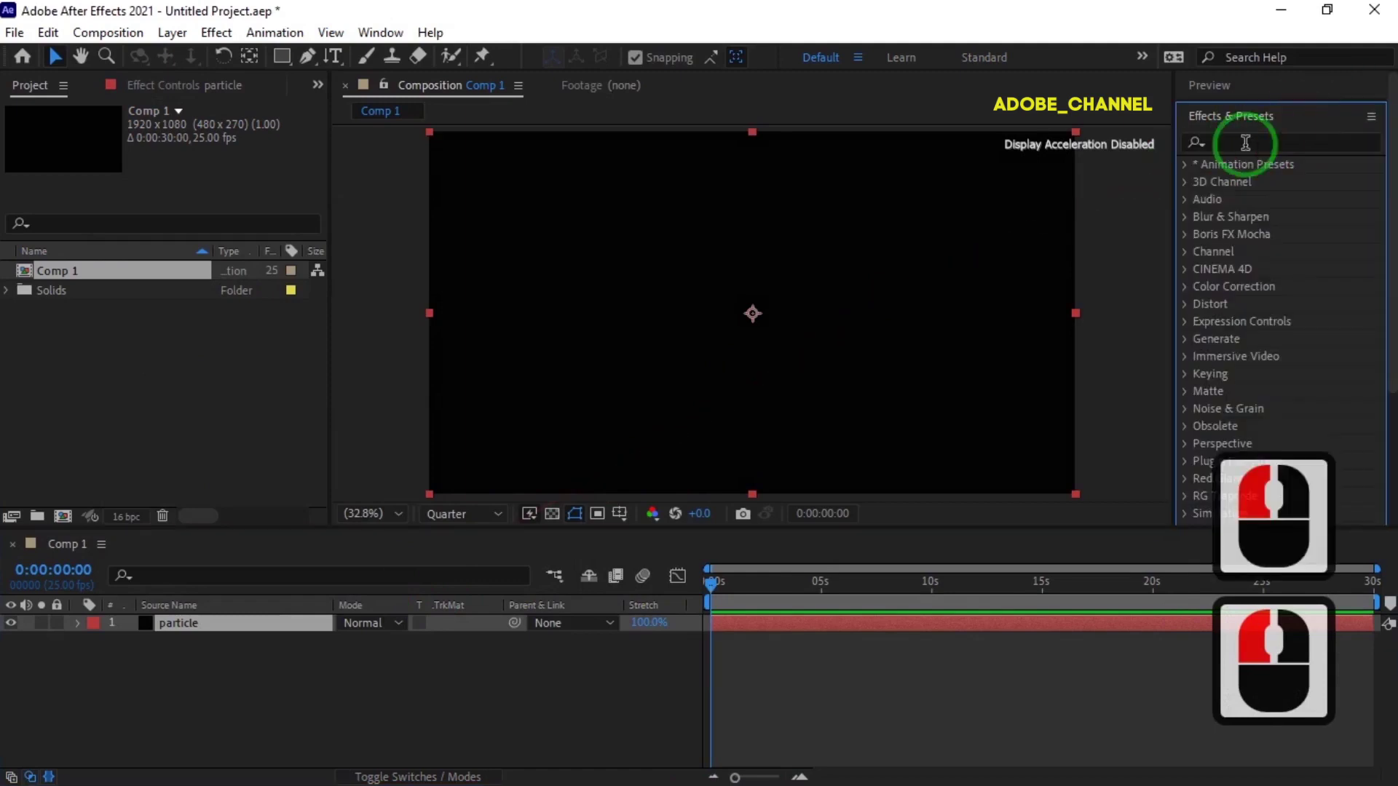
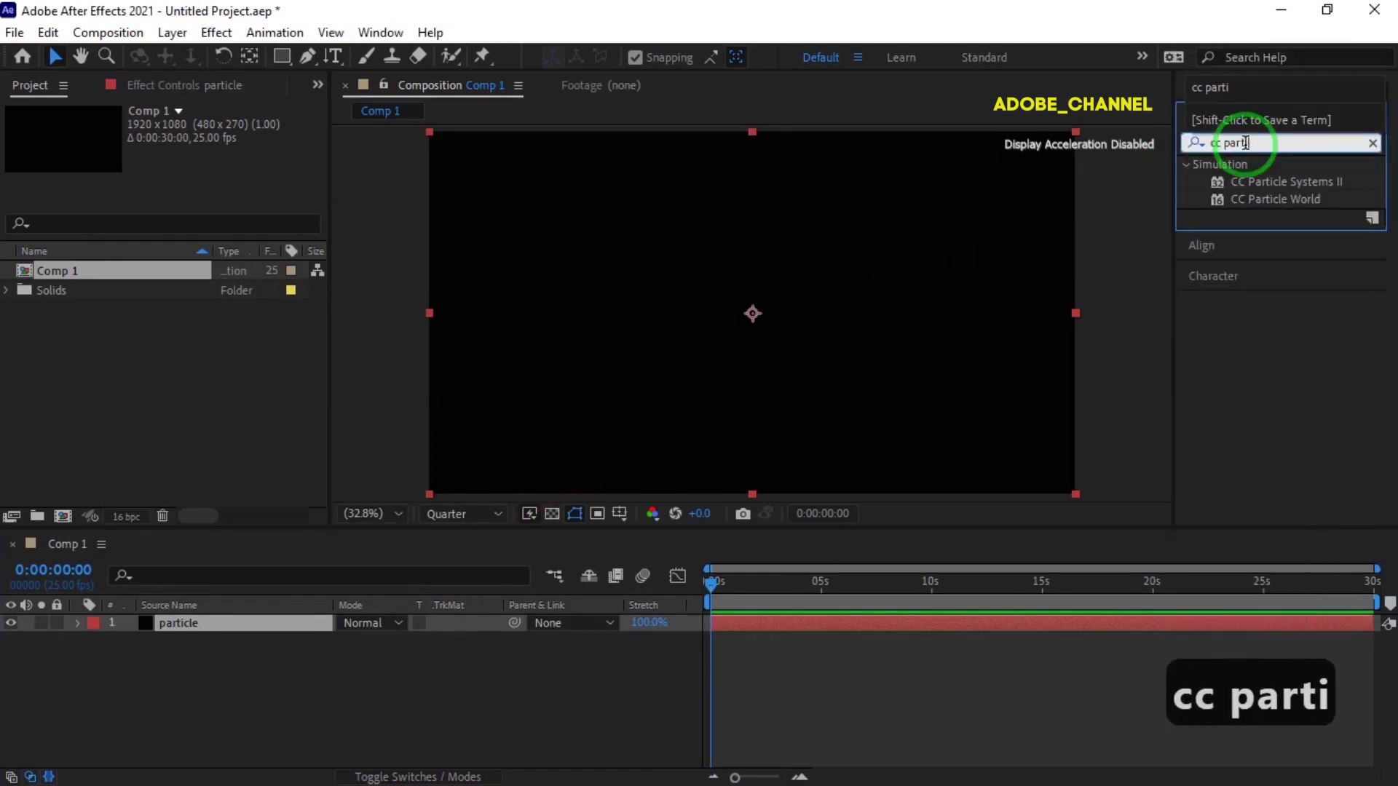
pyautogui.write('c')
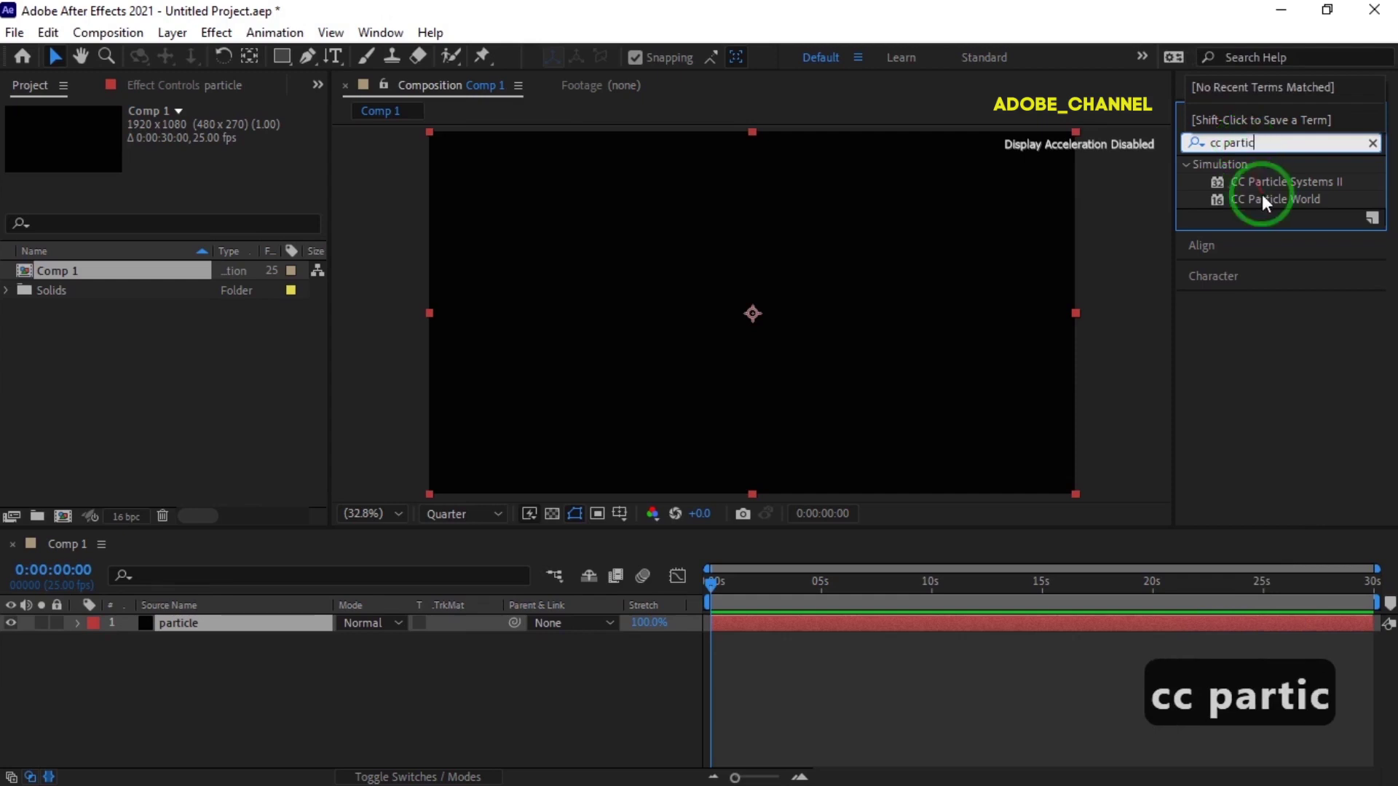
pyautogui.doubleClick(1272, 207)
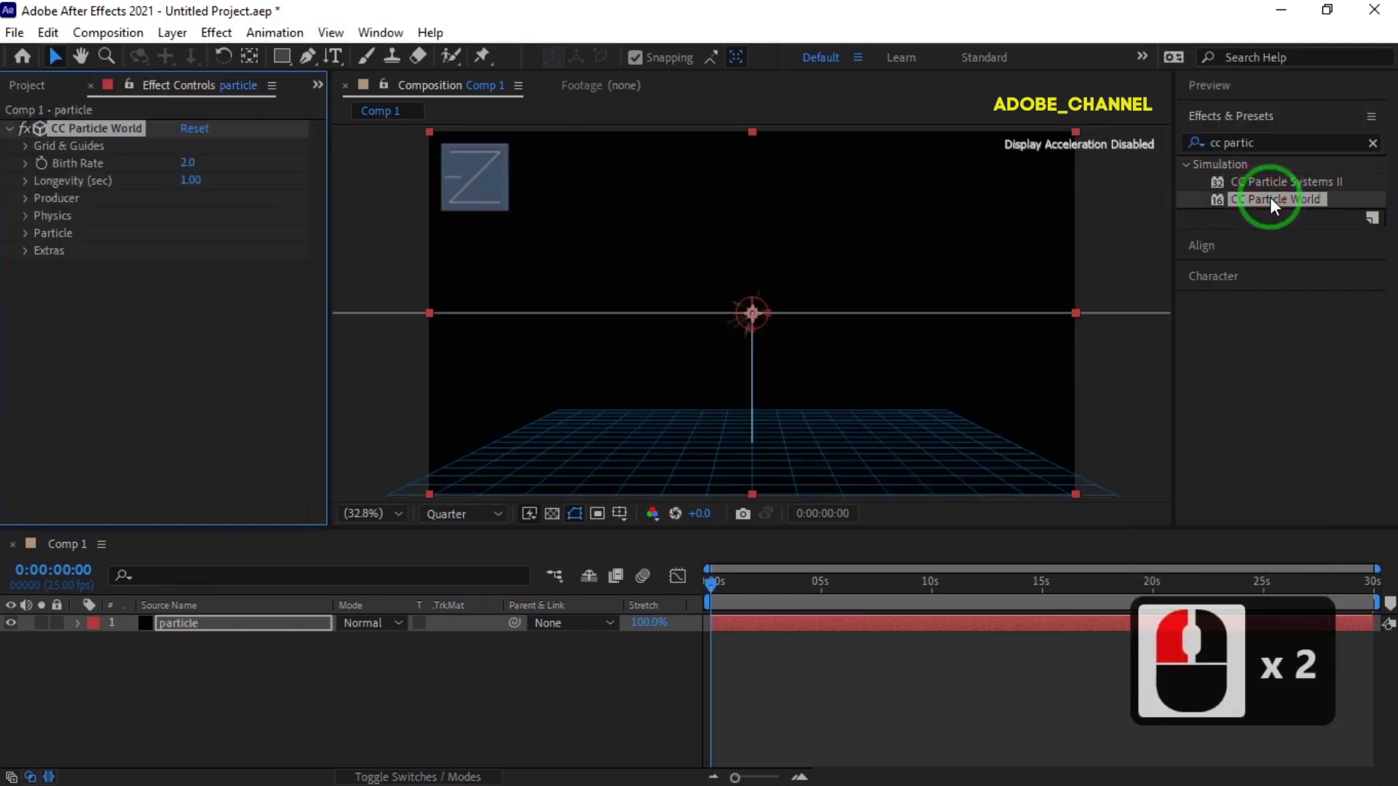
# Set Birth Rate 1, Longevity 2, Producer Position Y -0.13 and Radius X 1, Y 0.3, Z 0.77.
pyautogui.write('1')
pyautogui.click(186, 170)
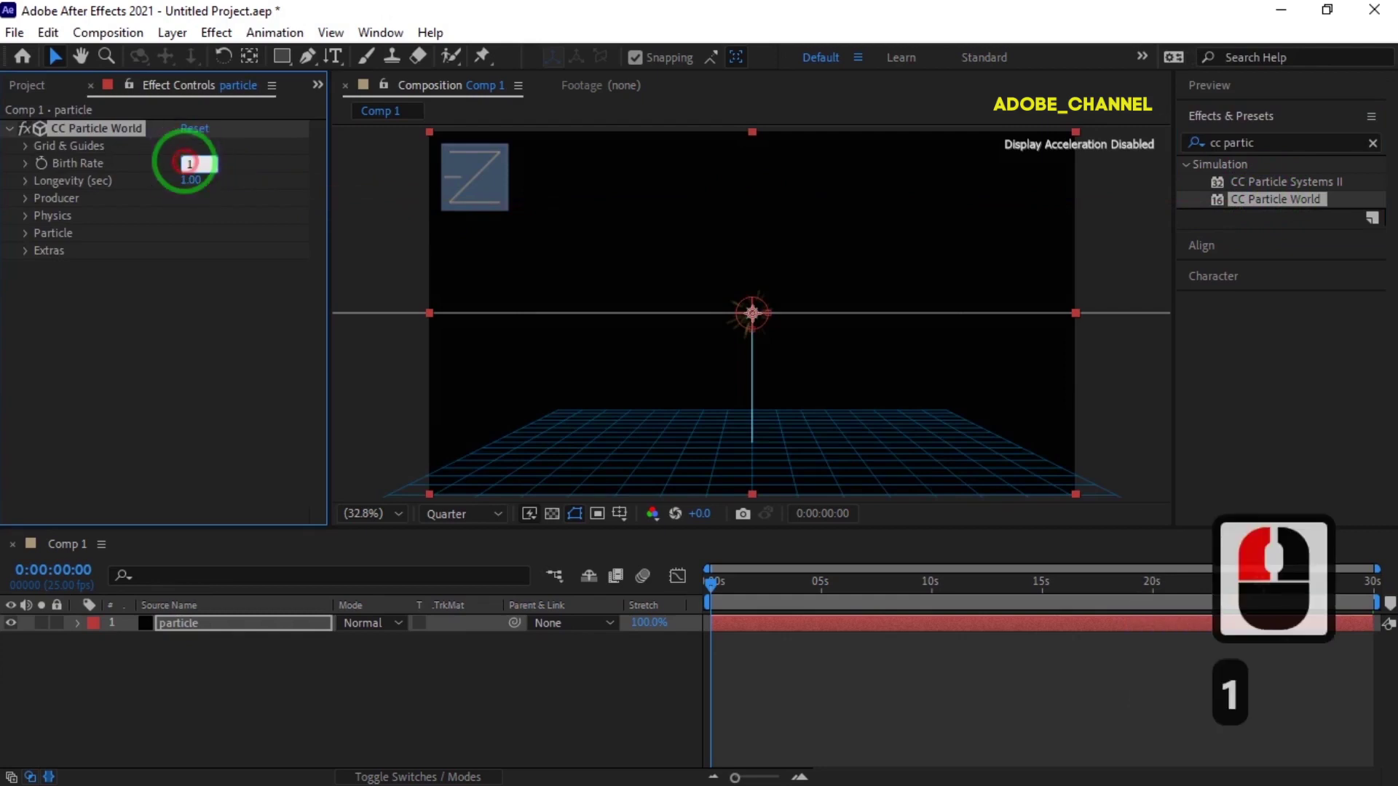
pyautogui.press('Return')
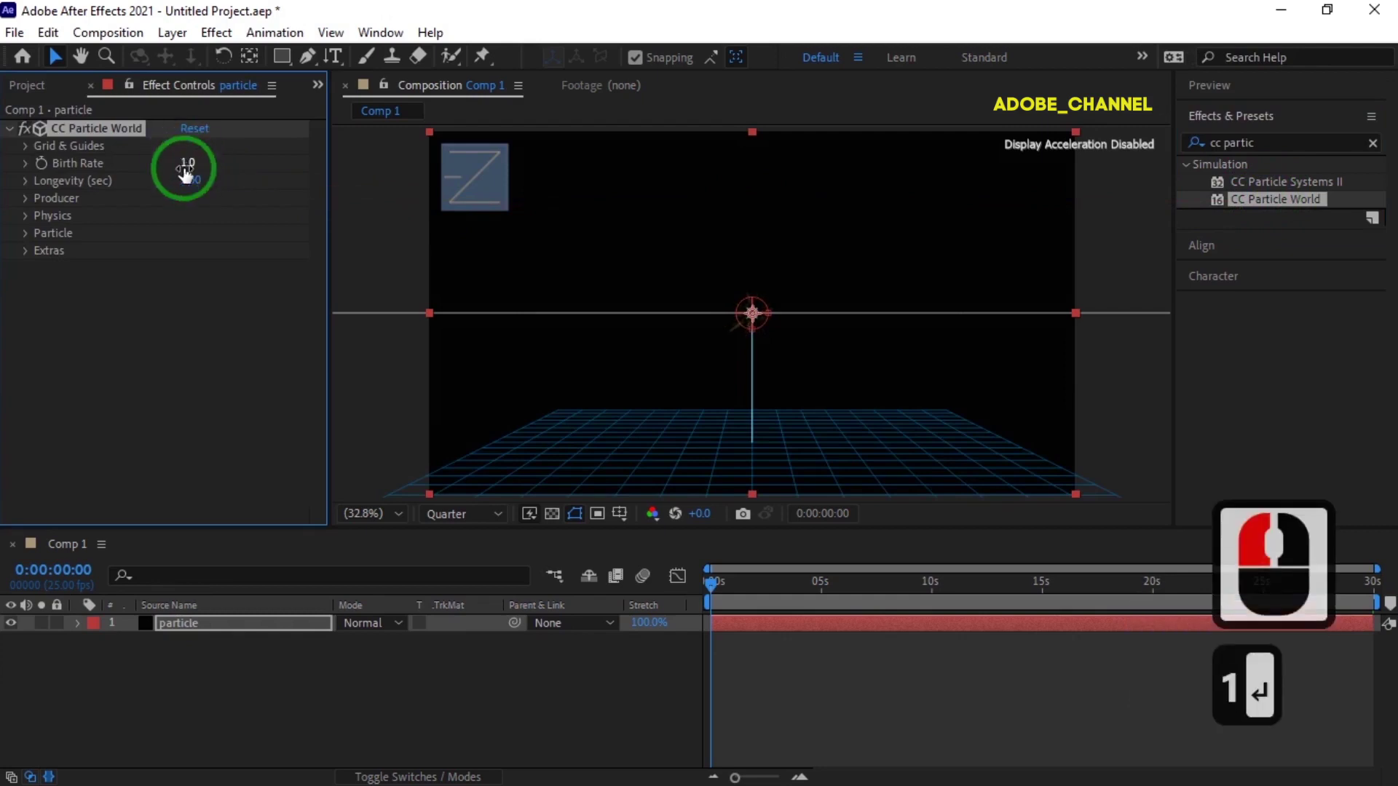
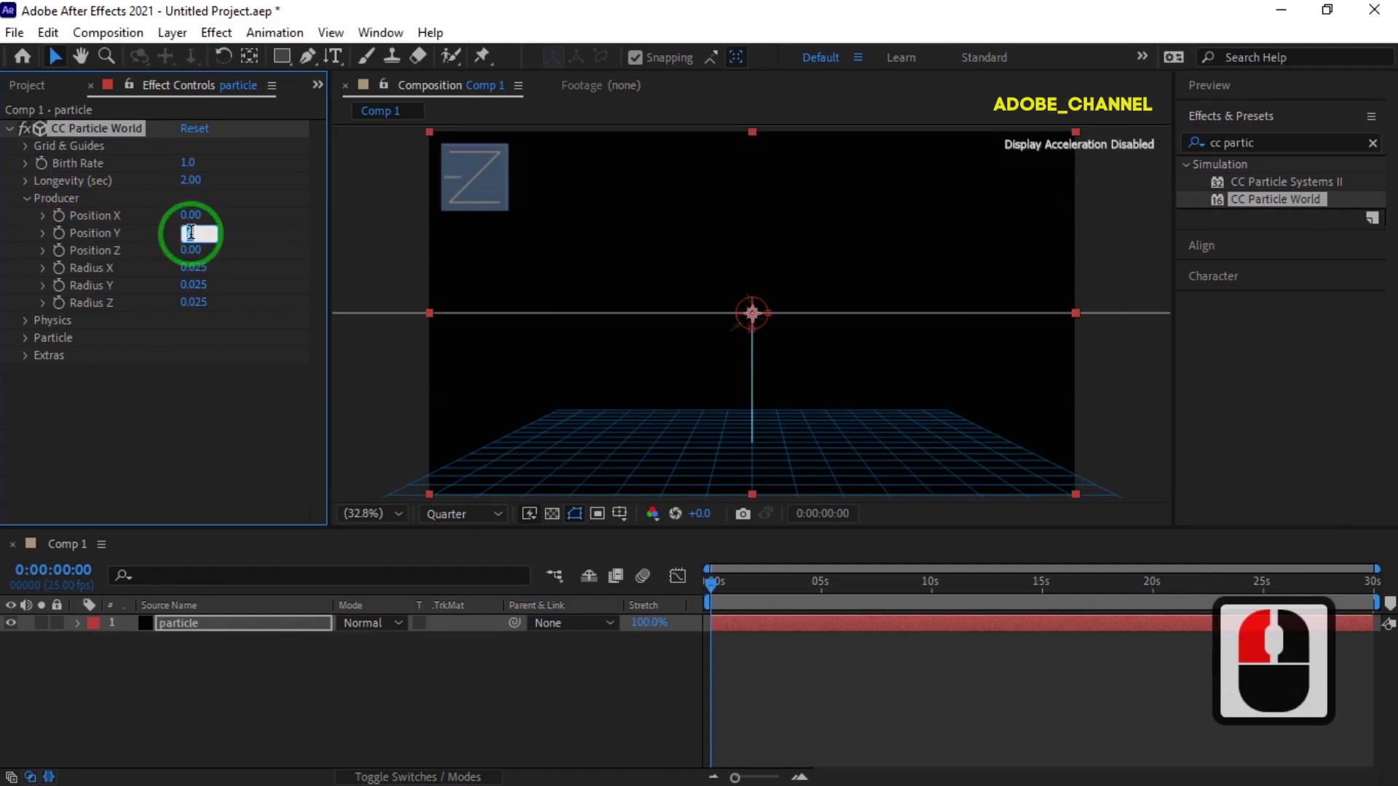
pyautogui.write('- .13 ↩')
pyautogui.click(190, 241)
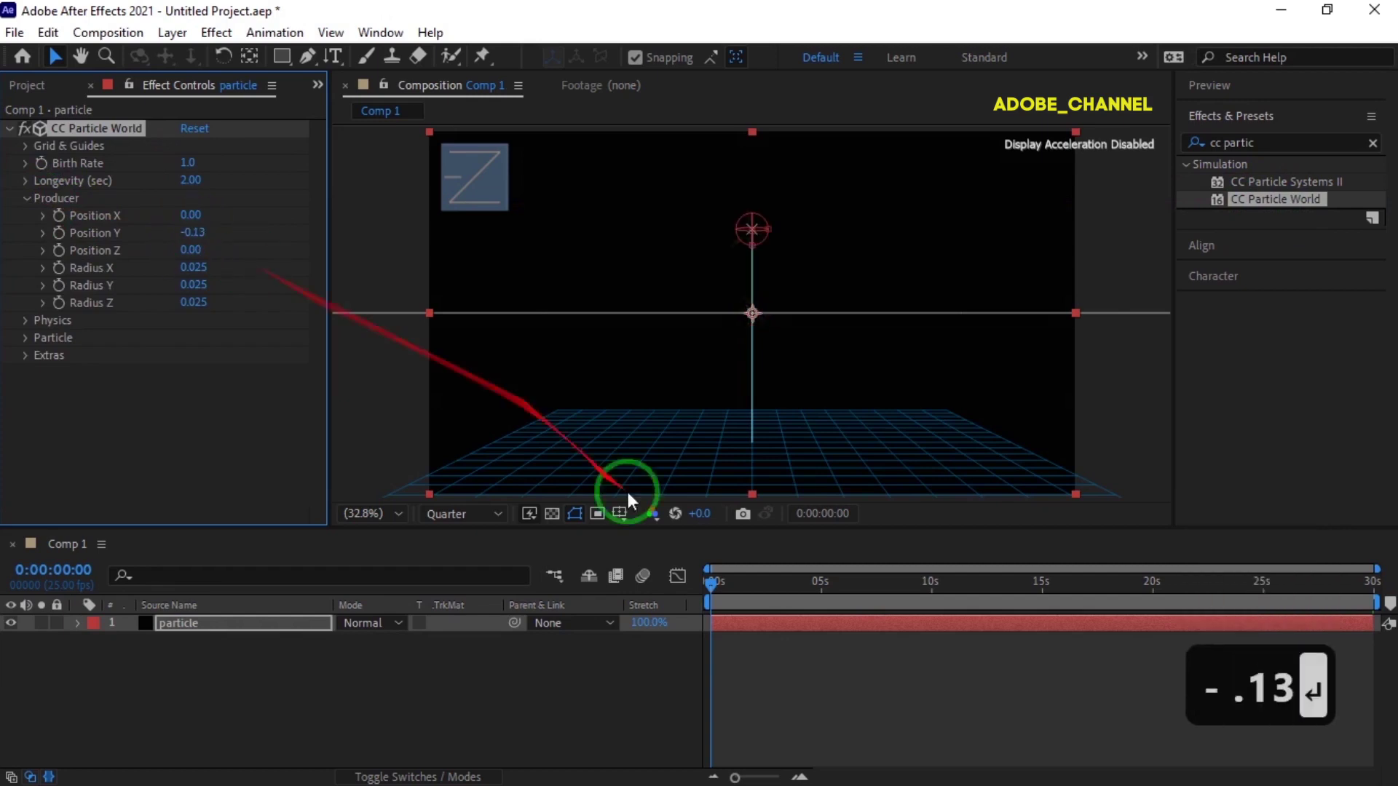
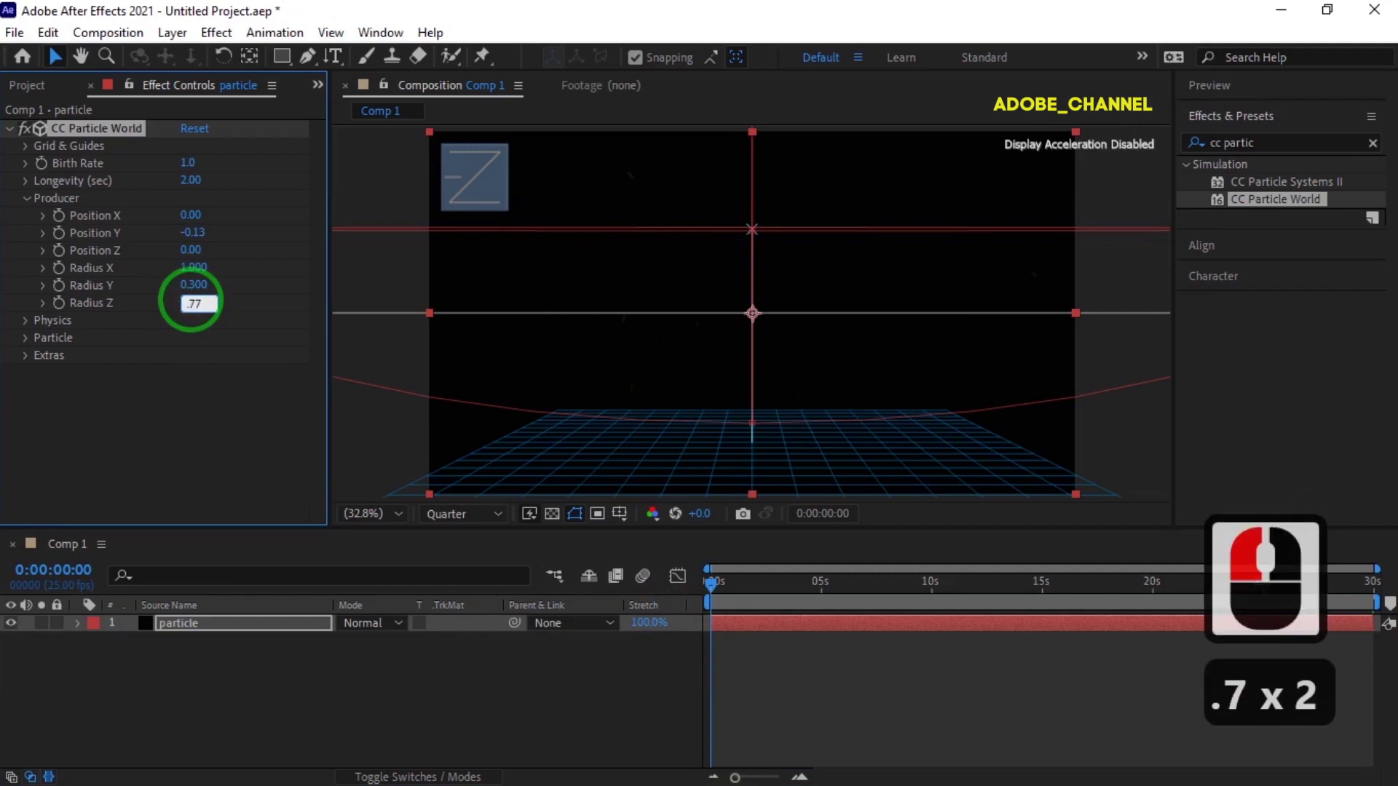
pyautogui.press('Return')
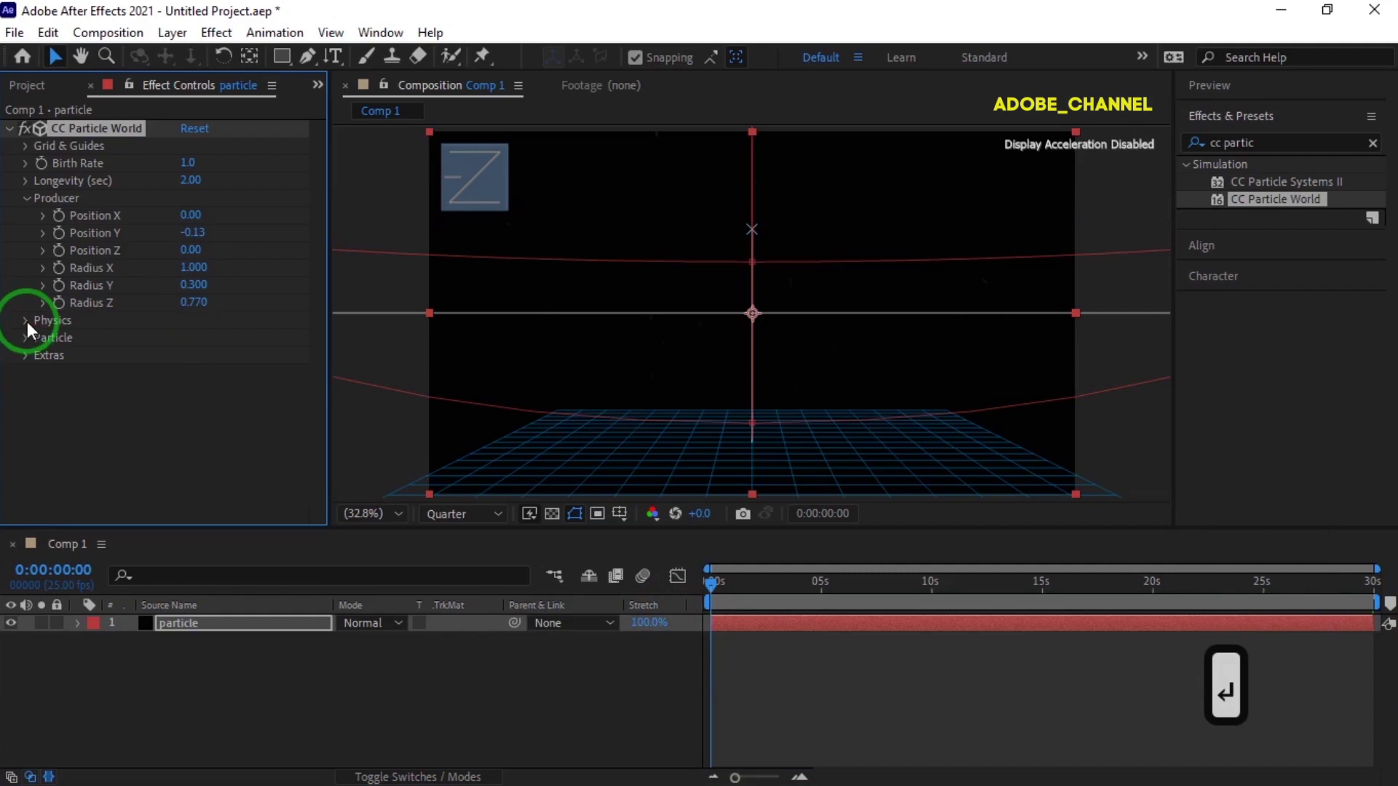
# In Physics, set Velocity -0.1 and switch Animation to Cone Axis.
pyautogui.click(29, 328)
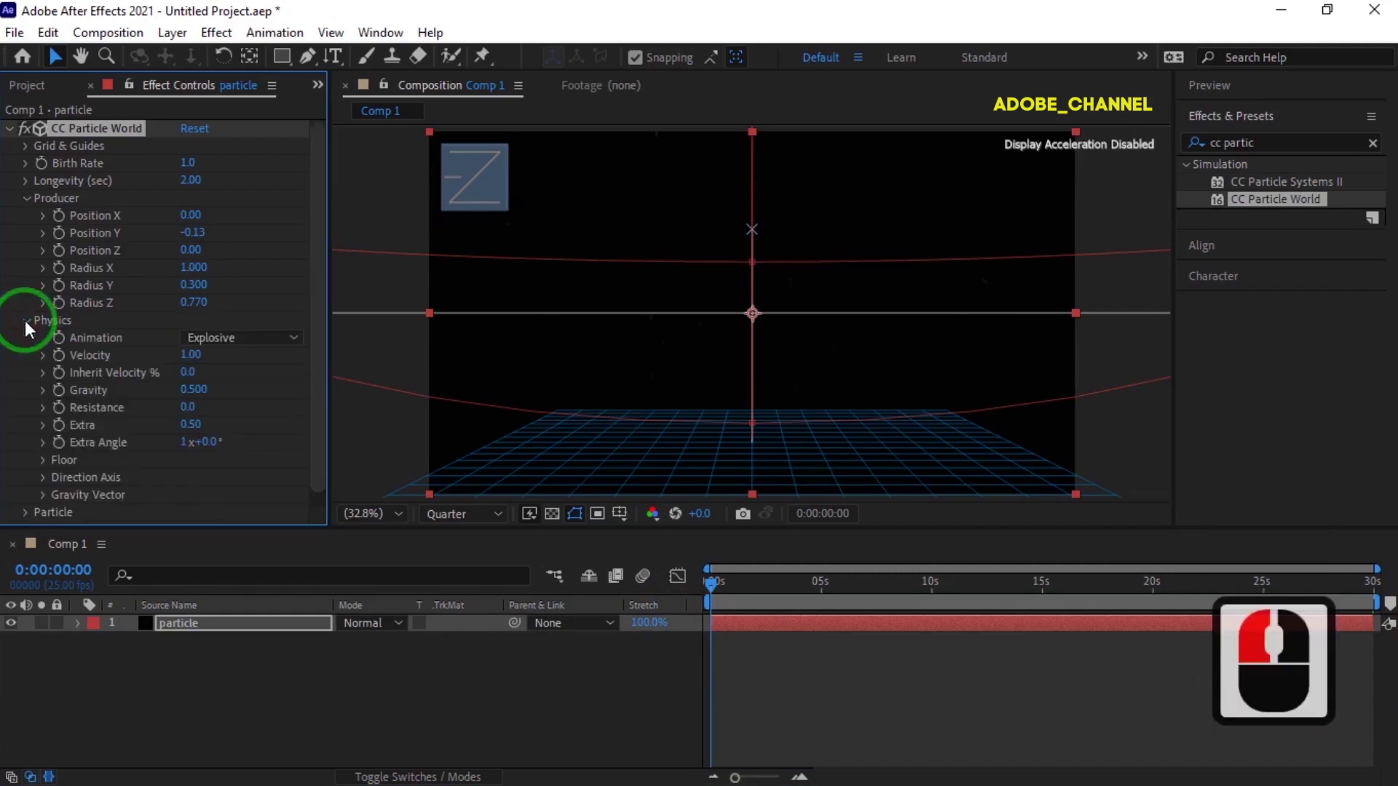
pyautogui.click(188, 360)
pyautogui.press('-')
pyautogui.write('-.1')
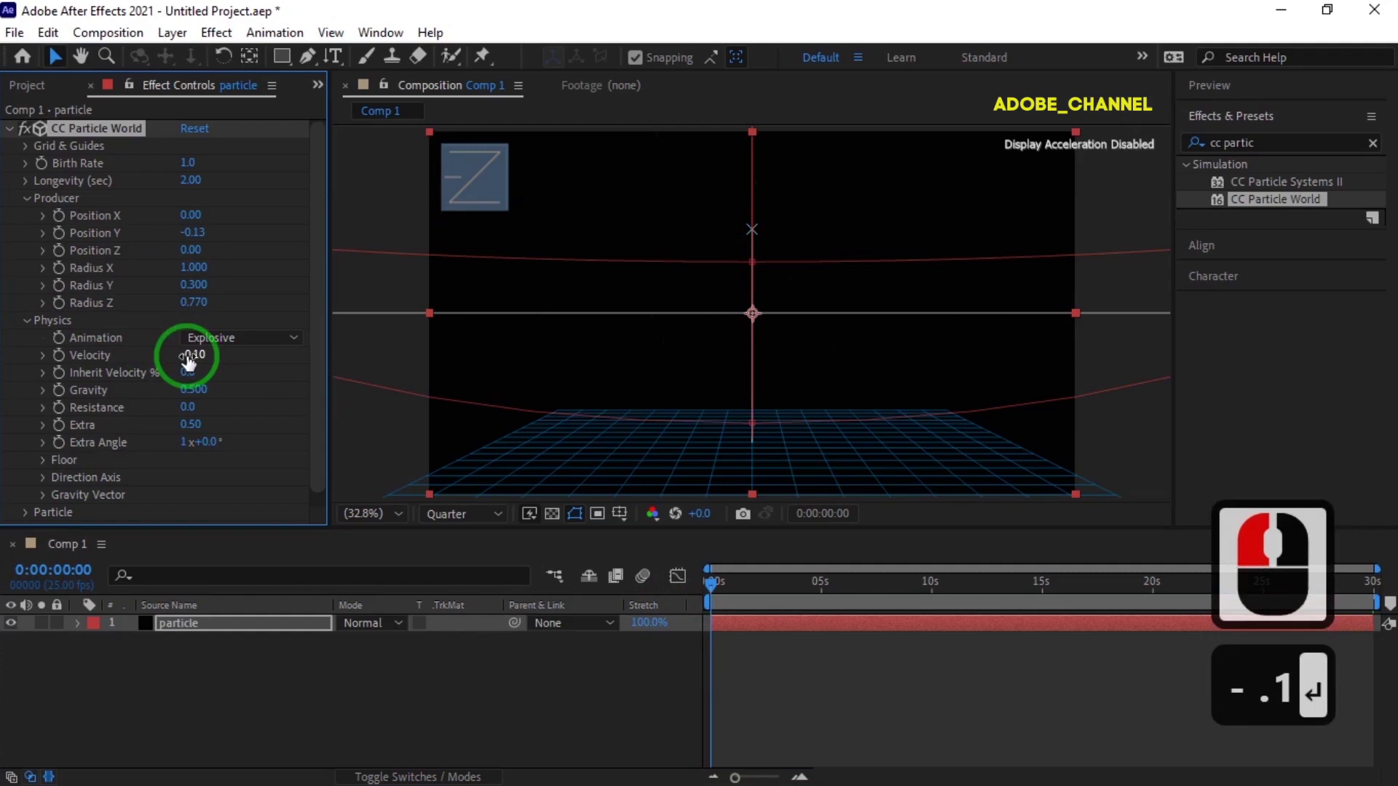
pyautogui.click(297, 346)
pyautogui.click(265, 413)
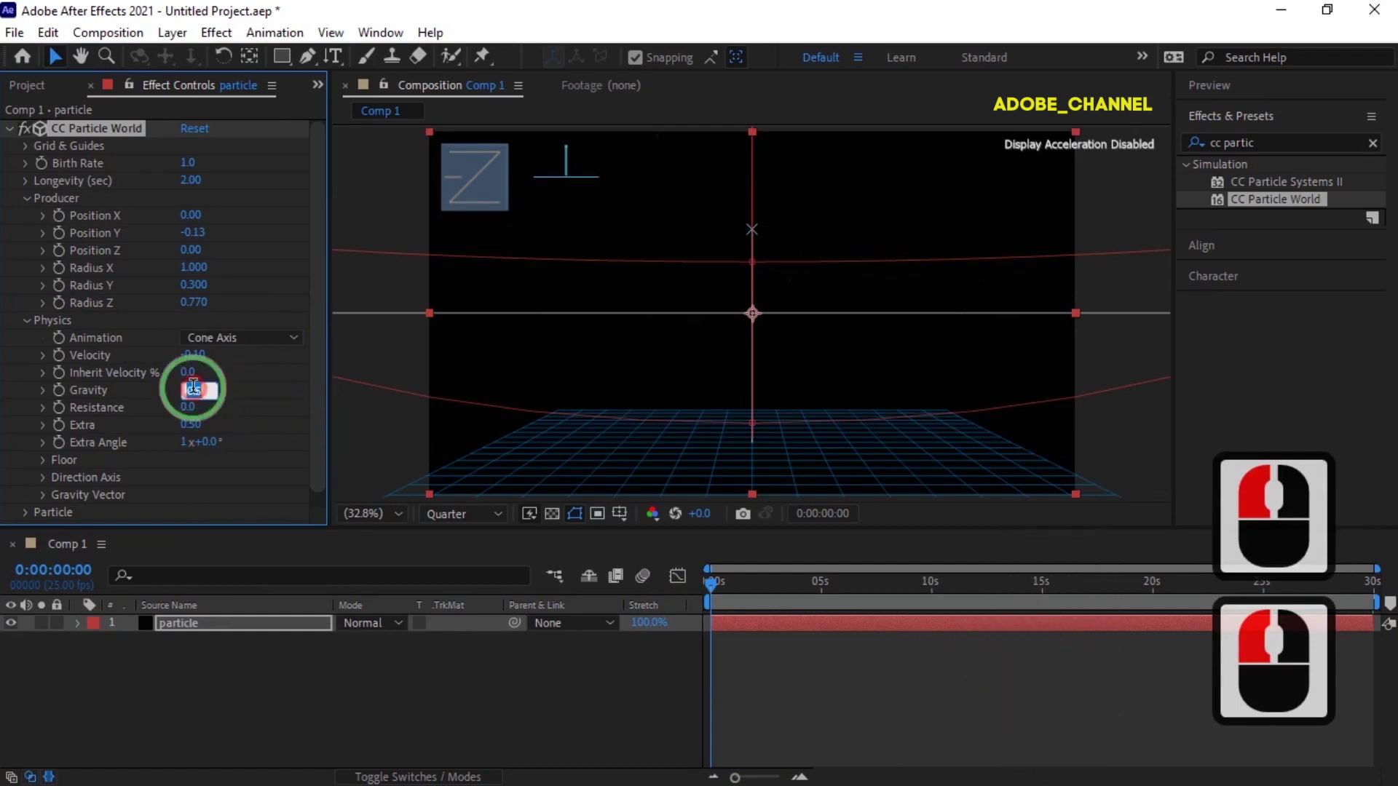
# Set Gravity 0.02 and Extra 0.05, then return to the Project panel.
pyautogui.write('.02')
pyautogui.press('Return')
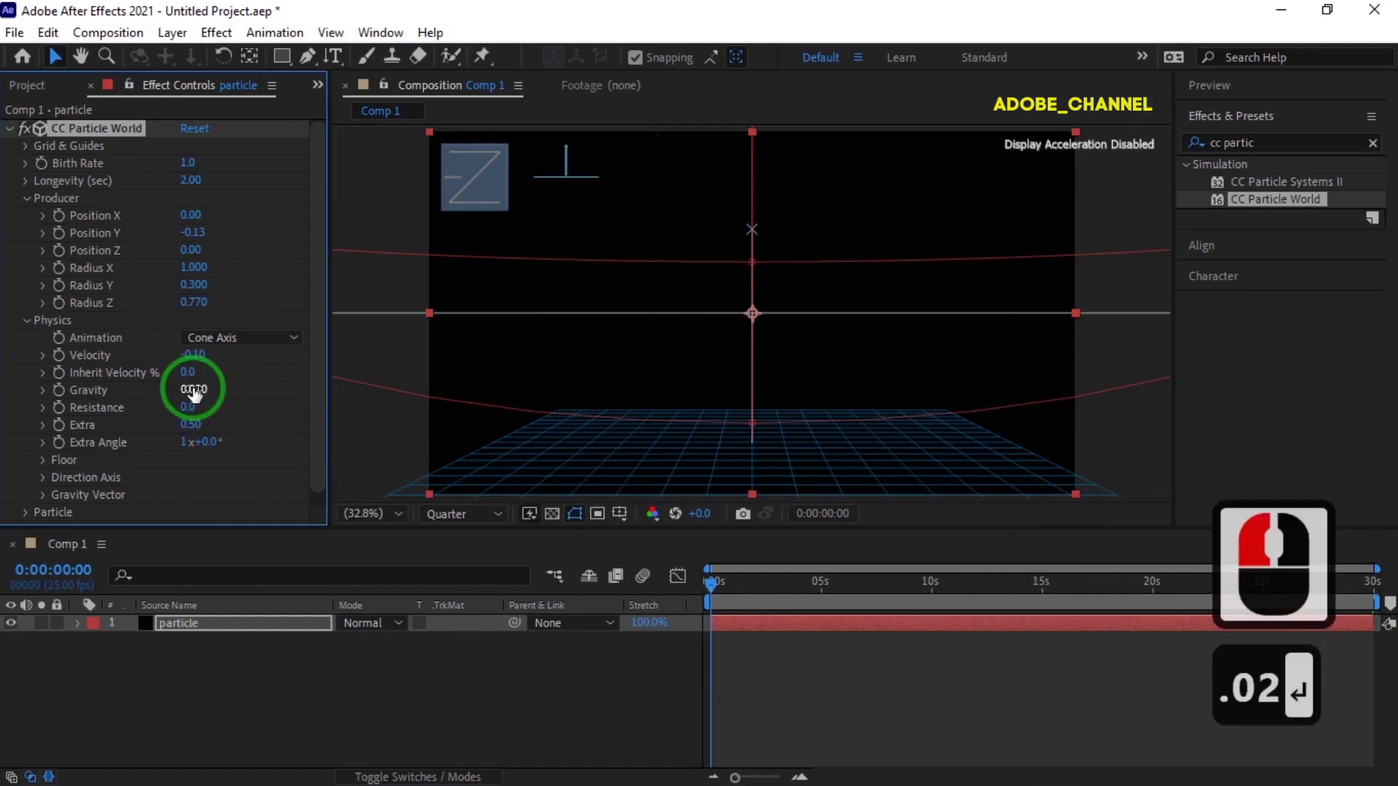
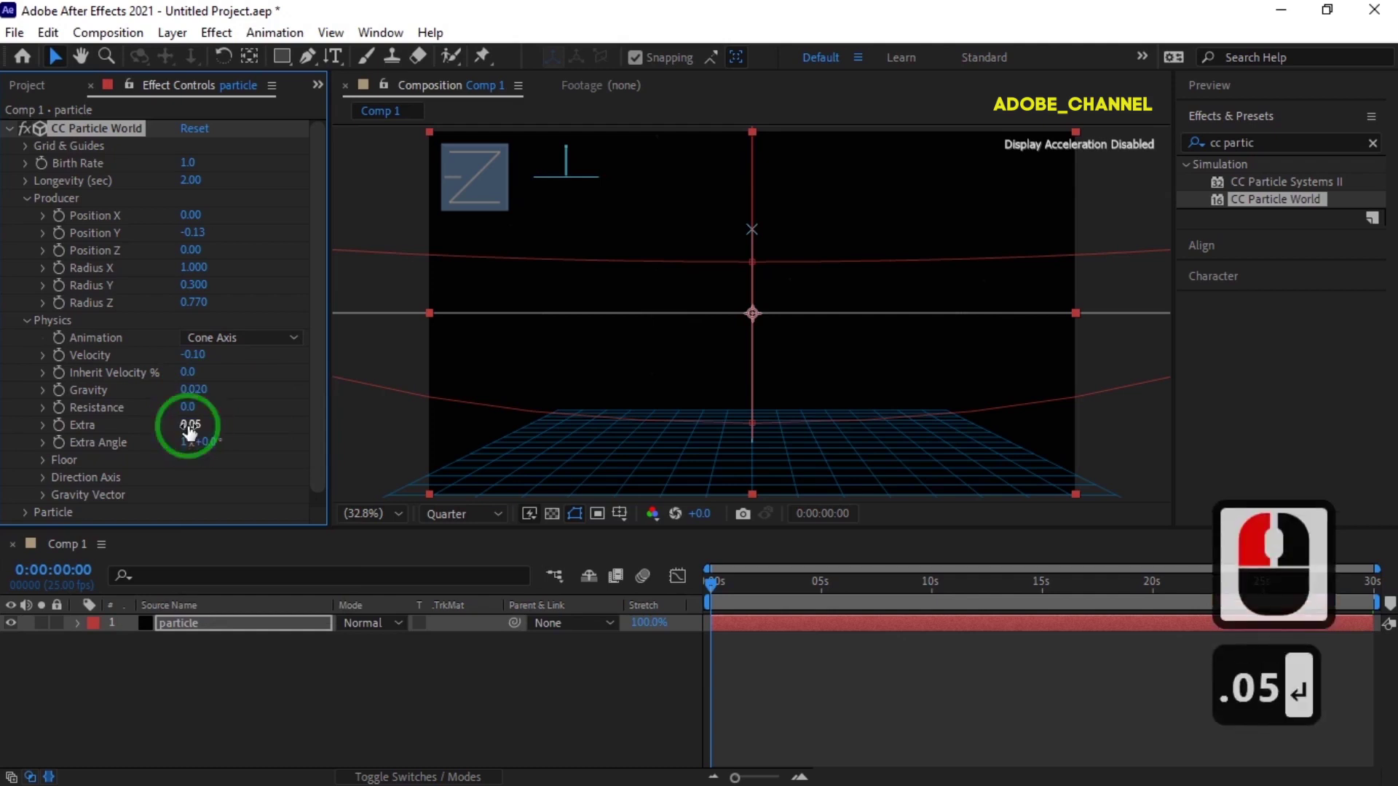
pyautogui.write('.05 ↵')
pyautogui.click(35, 88)
# Start a second composition, Comp 2, from the Project panel.
pyautogui.click(64, 518)
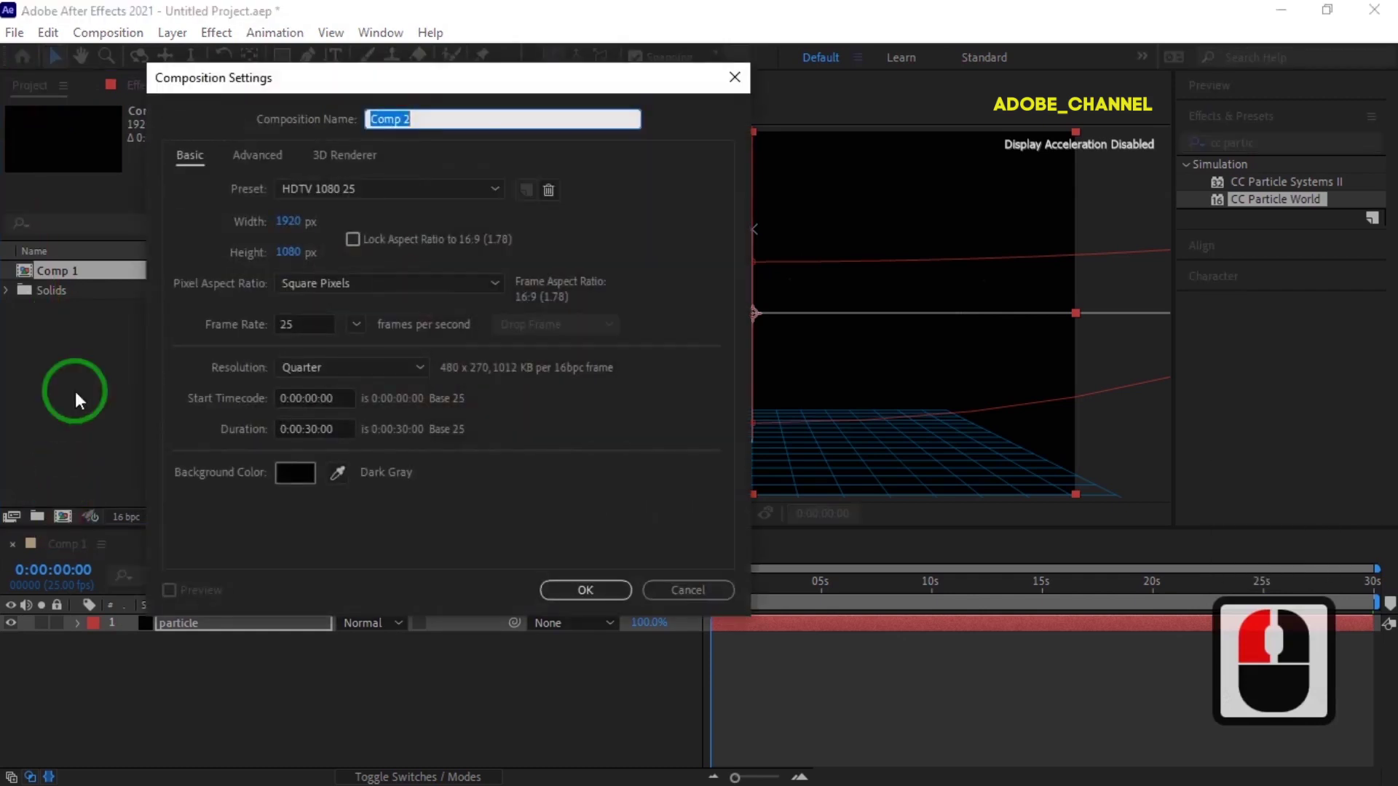
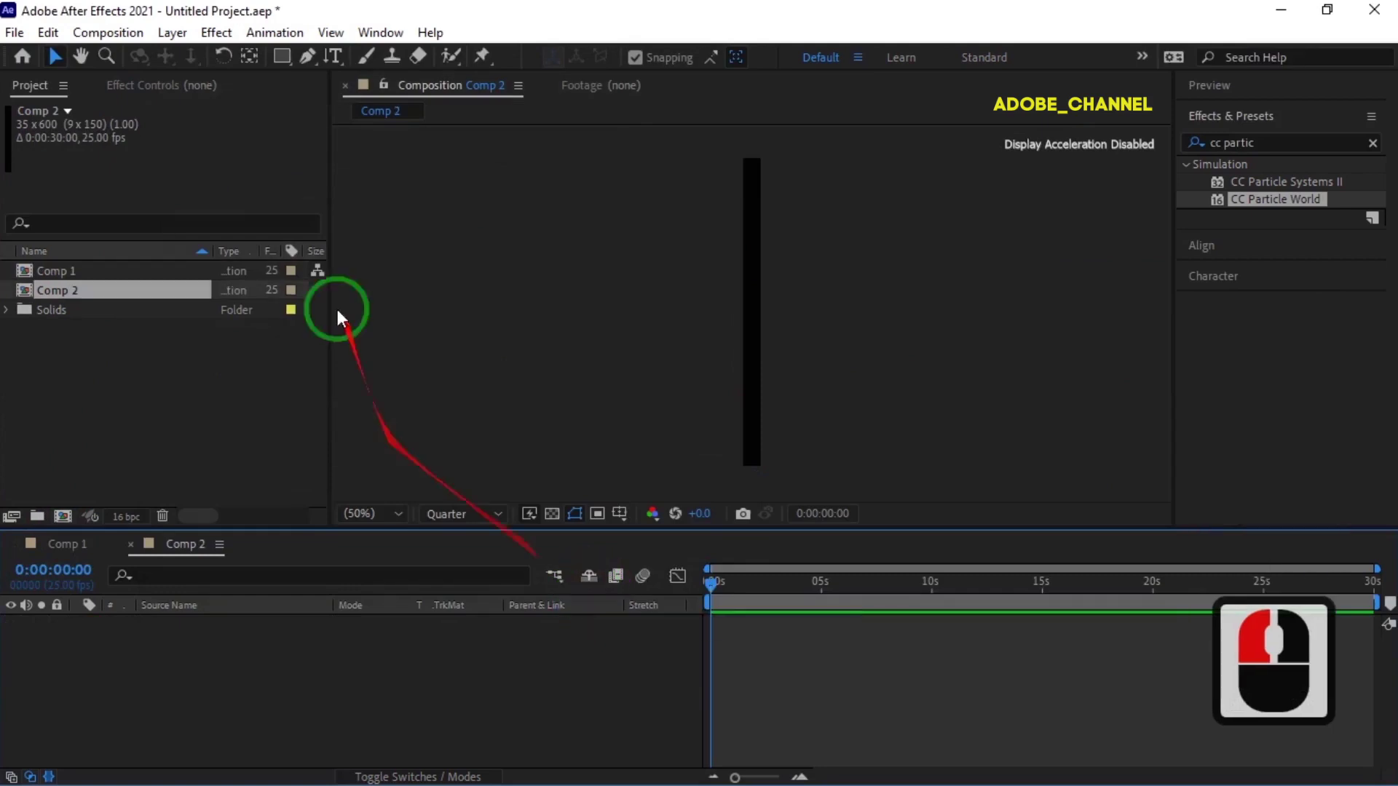
# Type the digit string as a vertical green Courier New column in Comp 2.
pyautogui.click(340, 66)
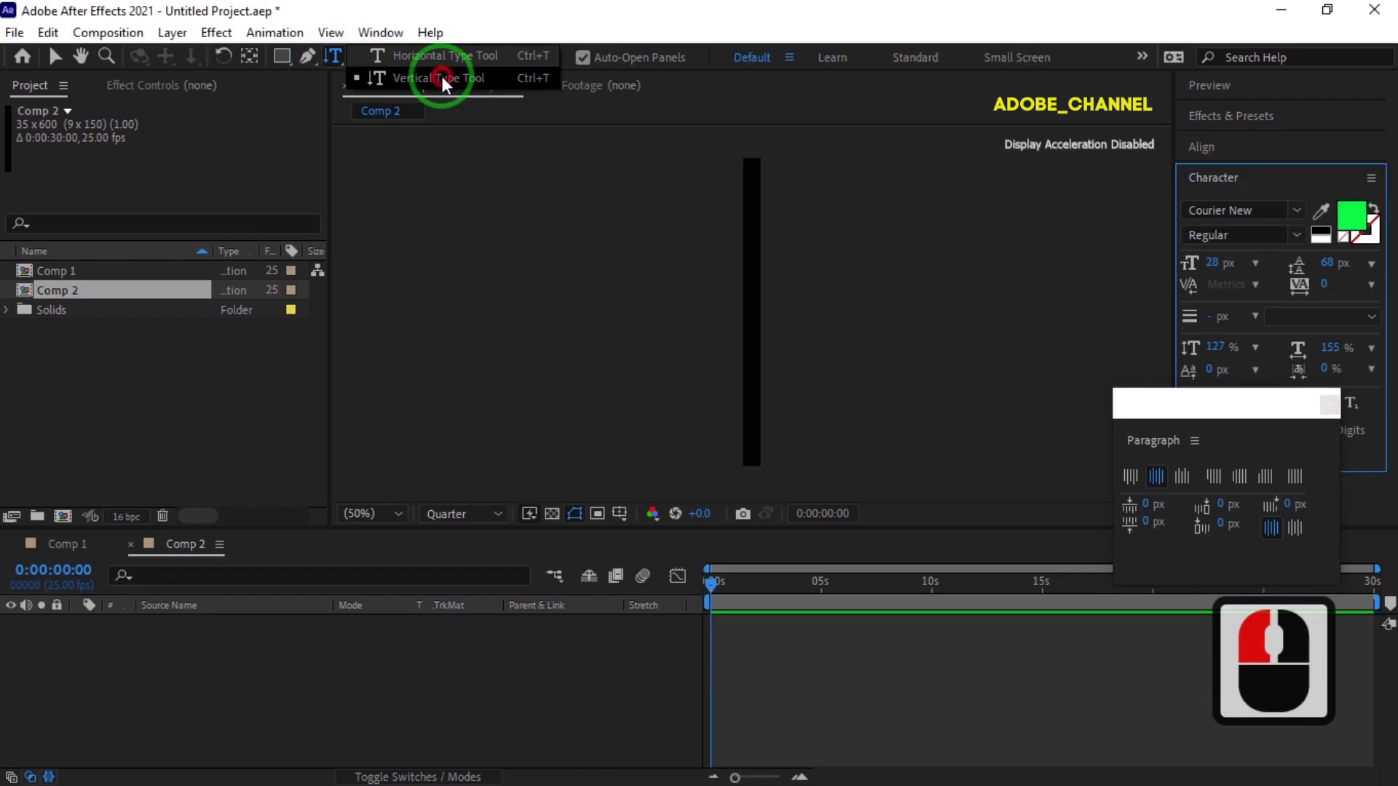
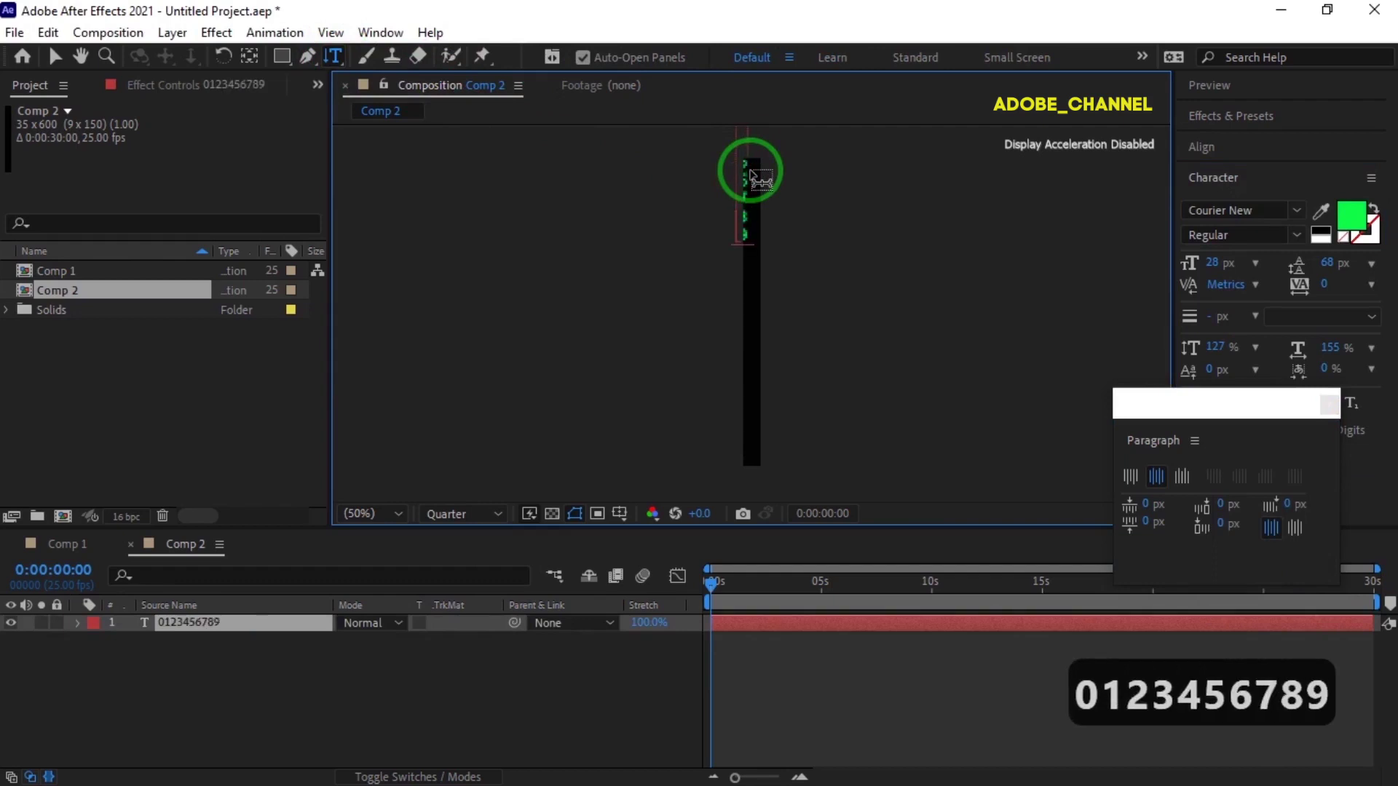
pyautogui.write('5689')
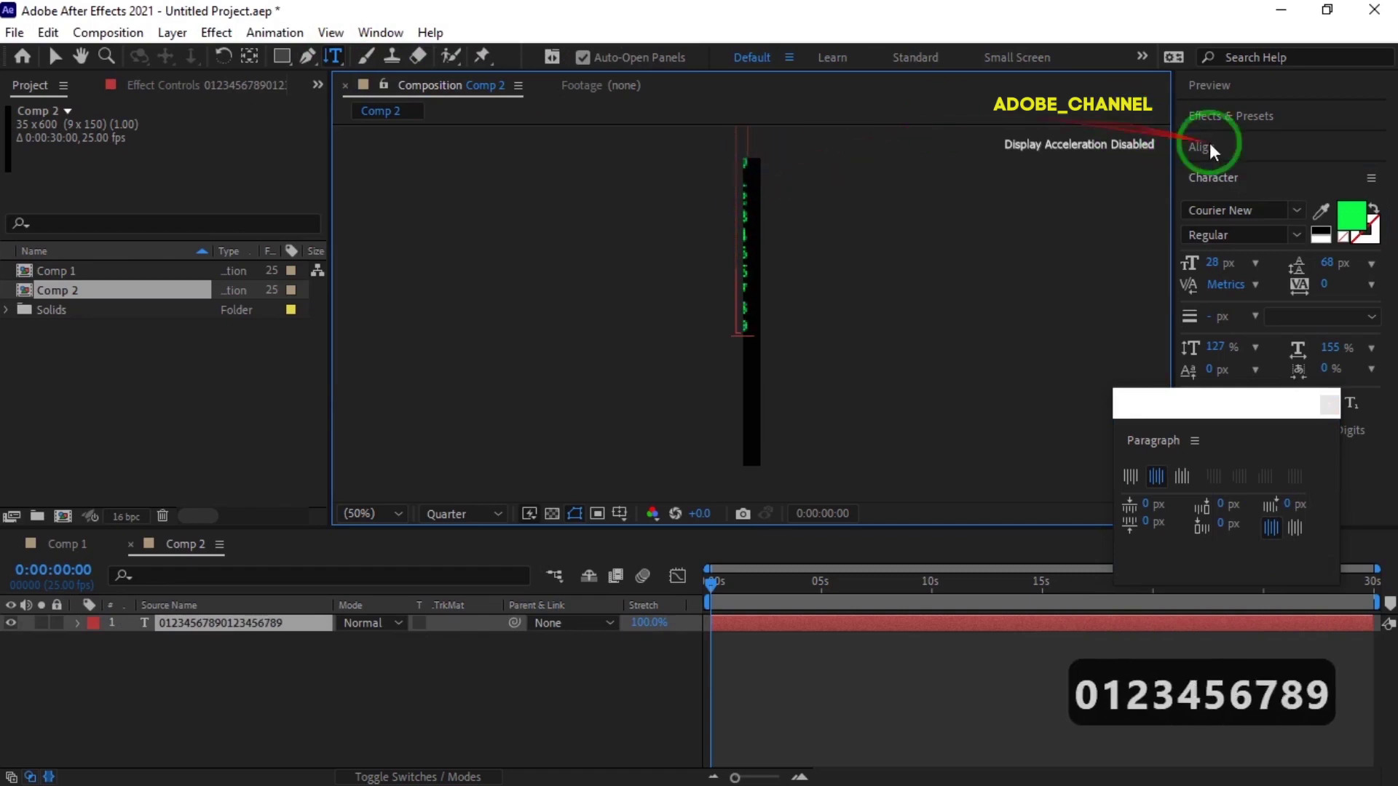
pyautogui.click(1243, 155)
# Centre the digit column in the composition and nudge it to fill the frame height.
pyautogui.click(1231, 206)
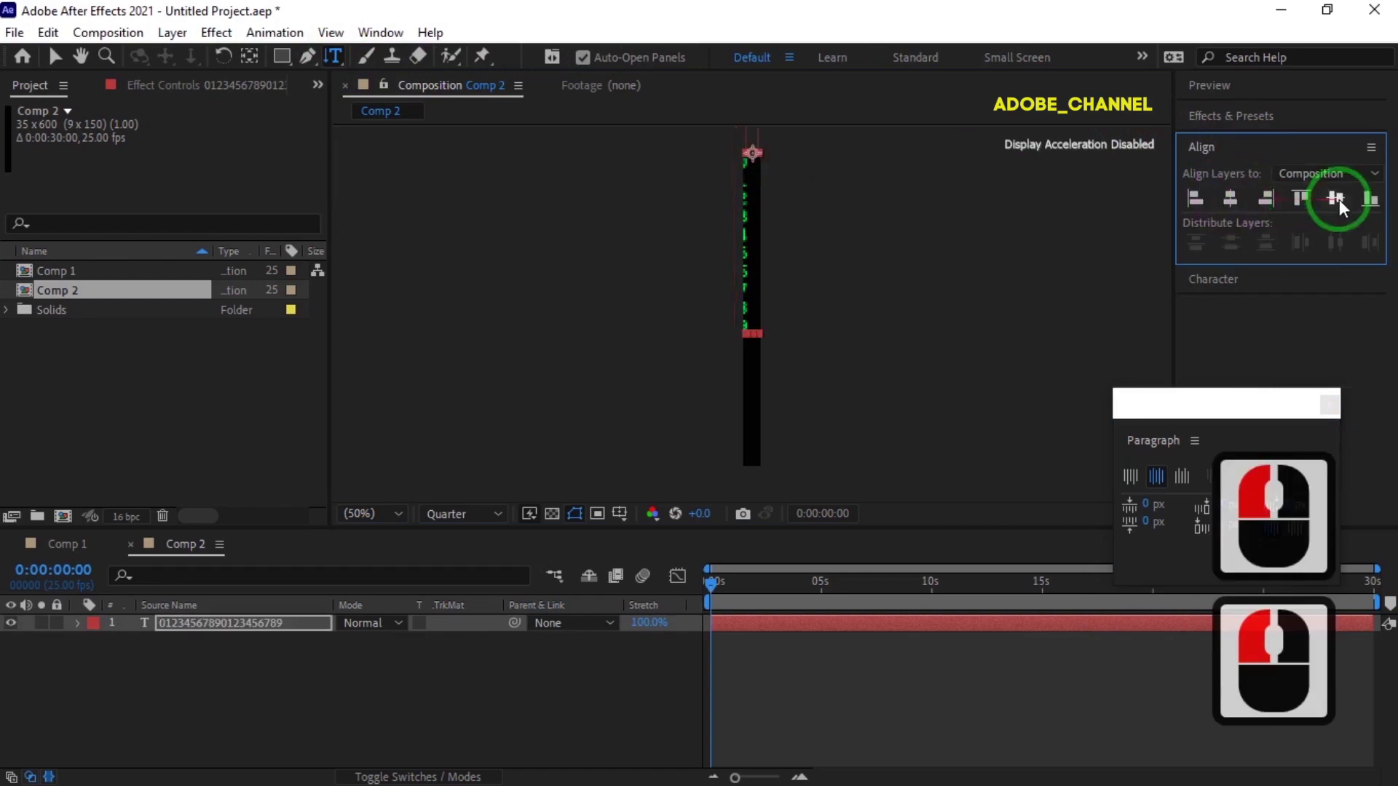
pyautogui.click(1343, 206)
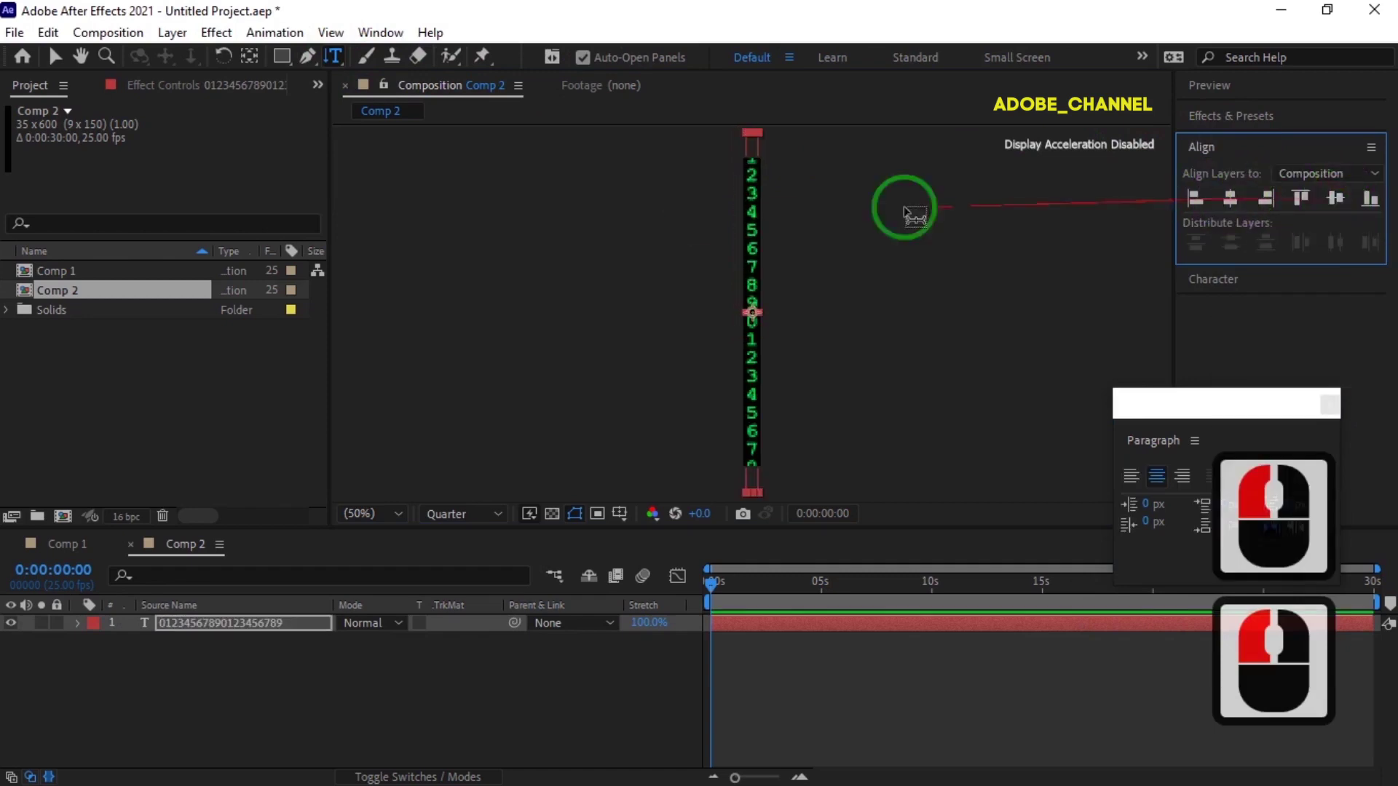
pyautogui.click(58, 63)
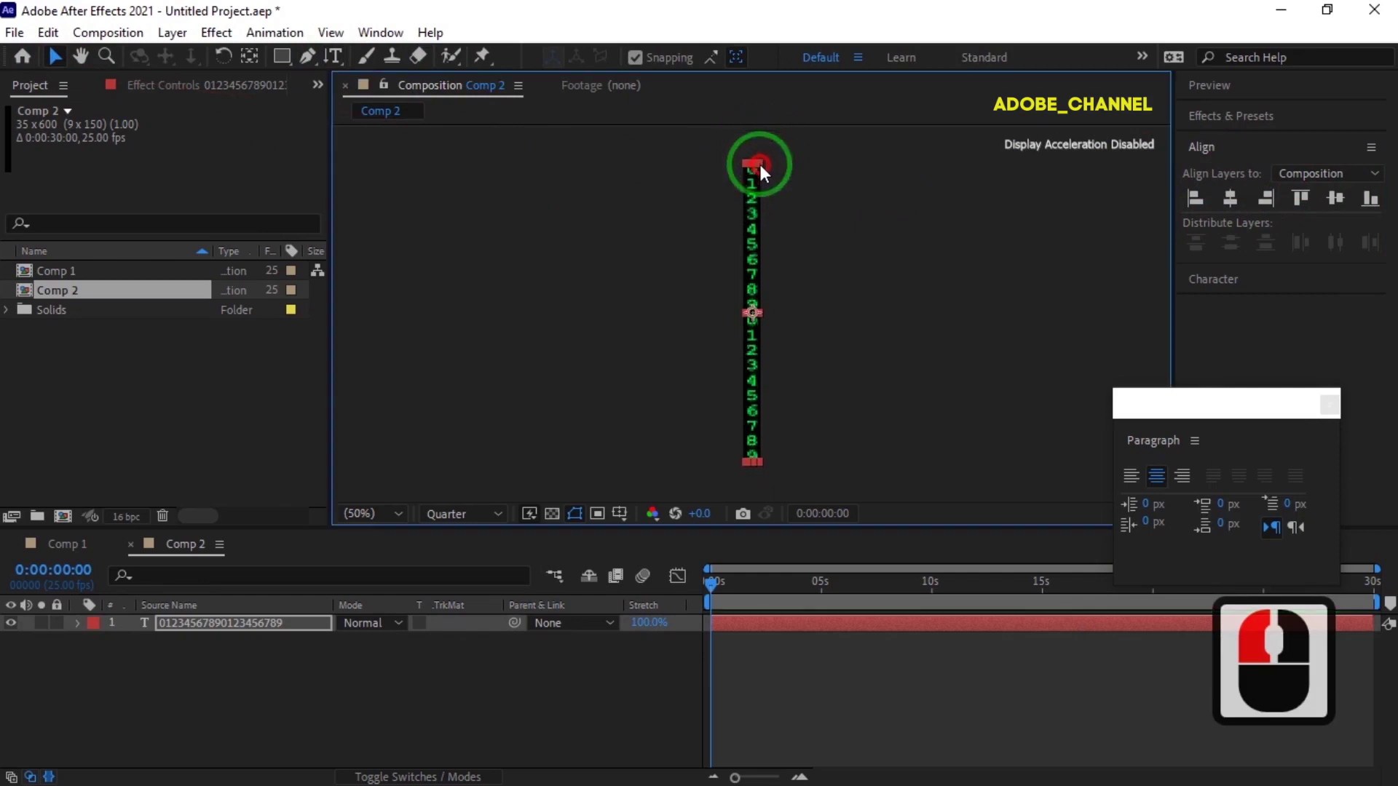
pyautogui.click(770, 174)
pyautogui.click(1329, 417)
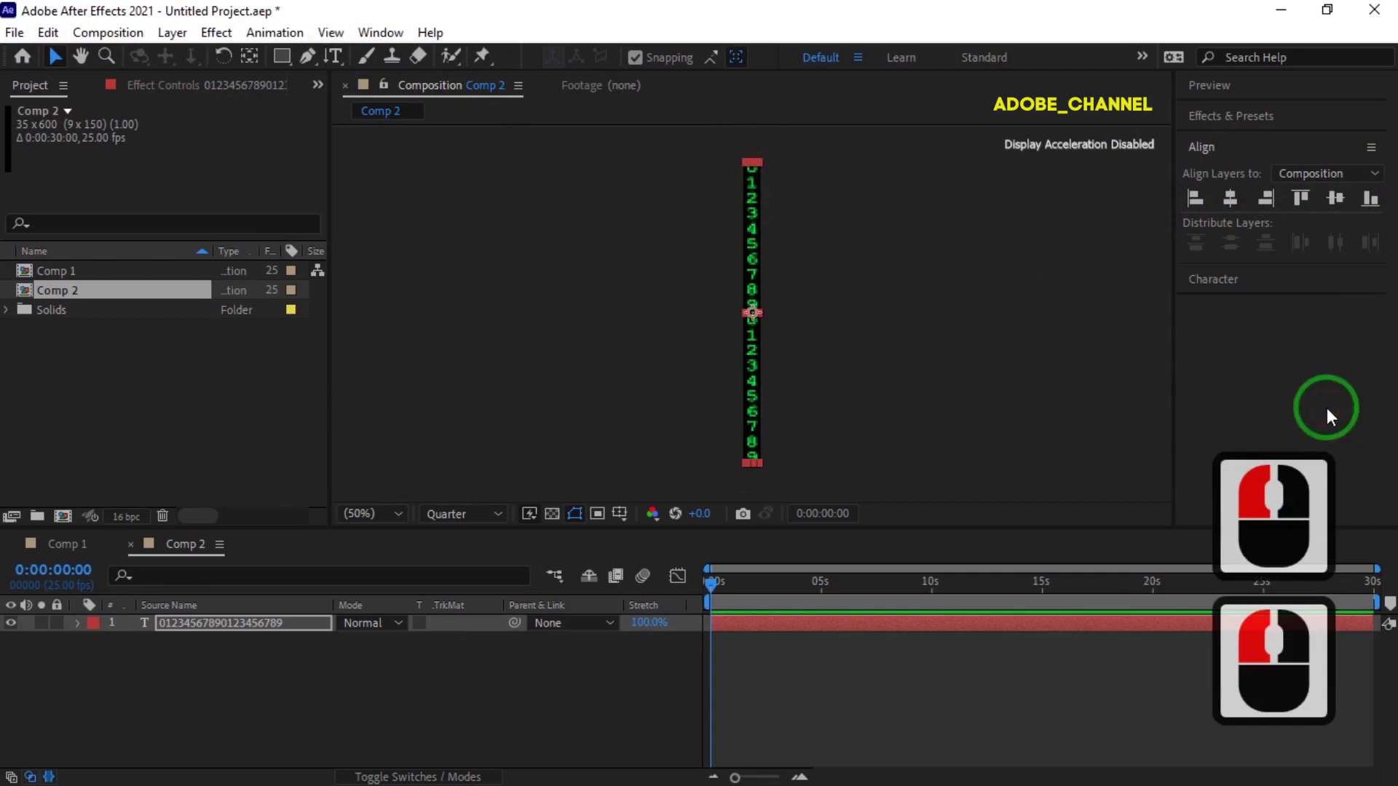
# Confirm the digits' green fill as 00FF48 and expand the text layer's properties.
pyautogui.click(1277, 290)
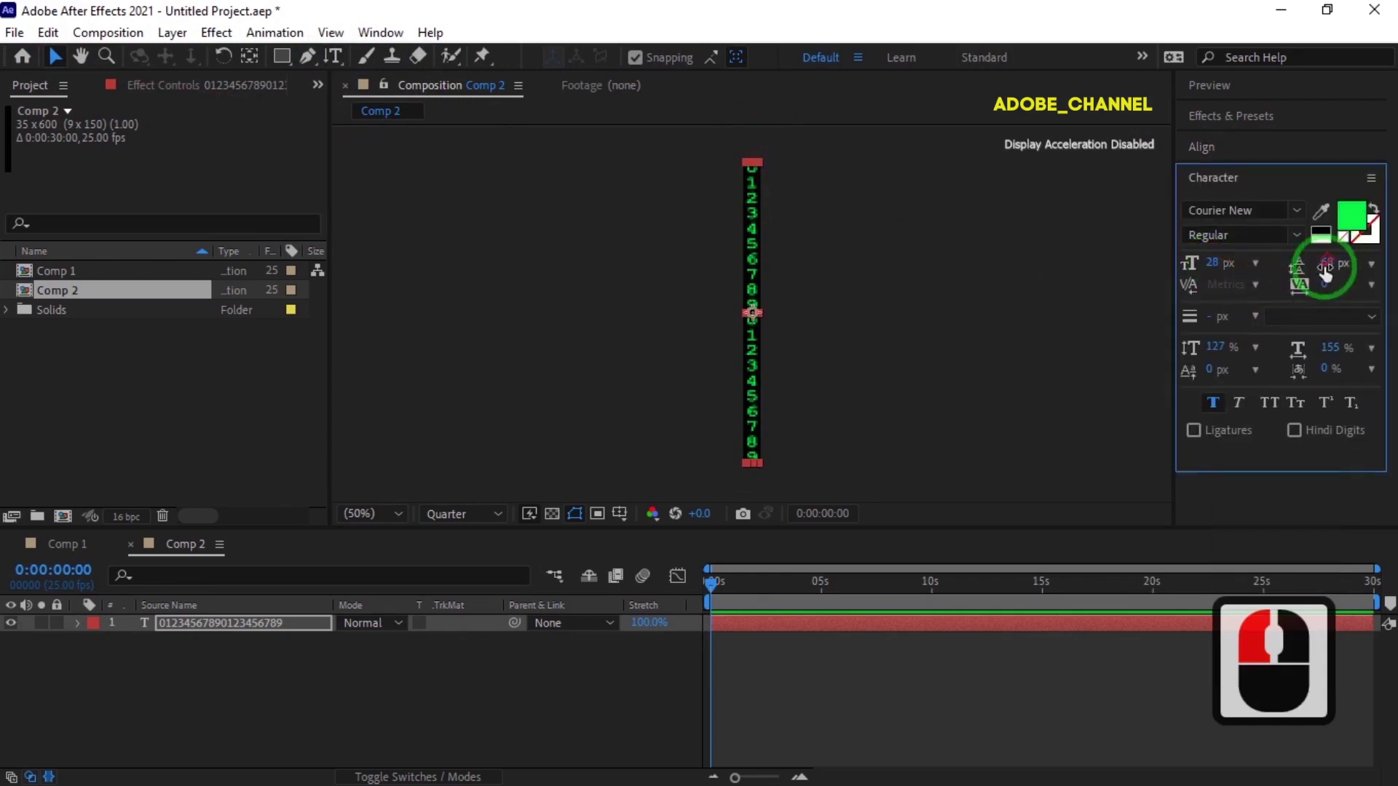
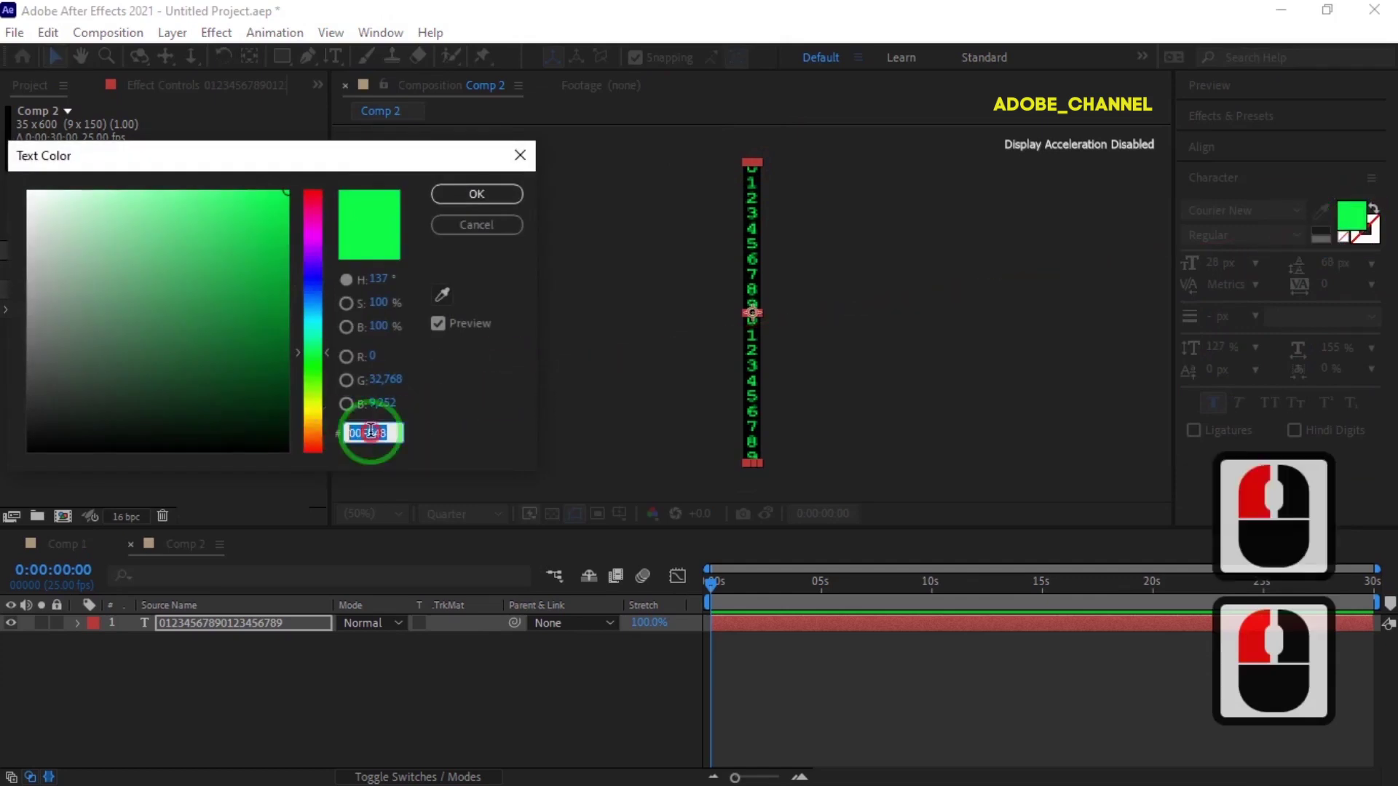
pyautogui.click(481, 200)
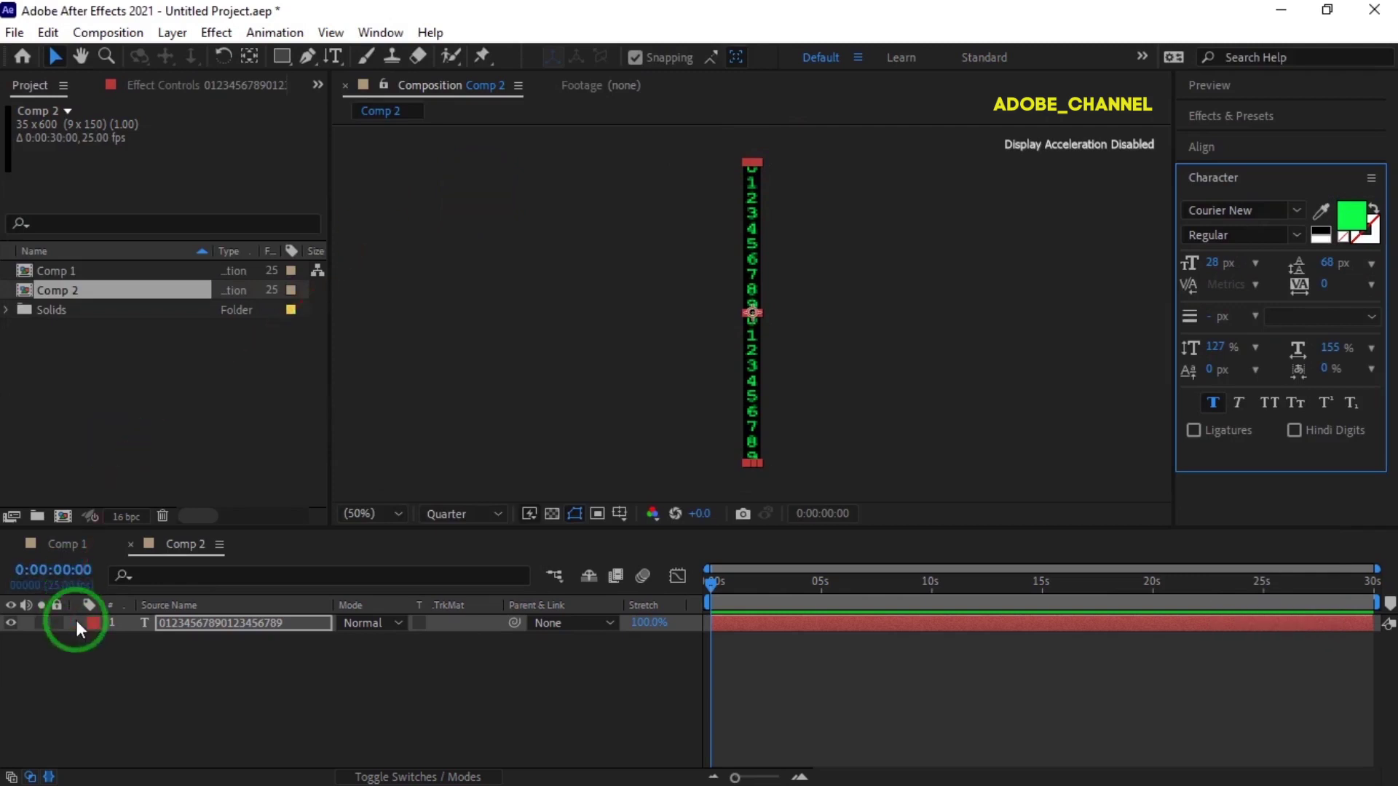
pyautogui.click(78, 630)
# Add a text animator on Opacity set to 0% with a Wiggly selector.
pyautogui.click(99, 649)
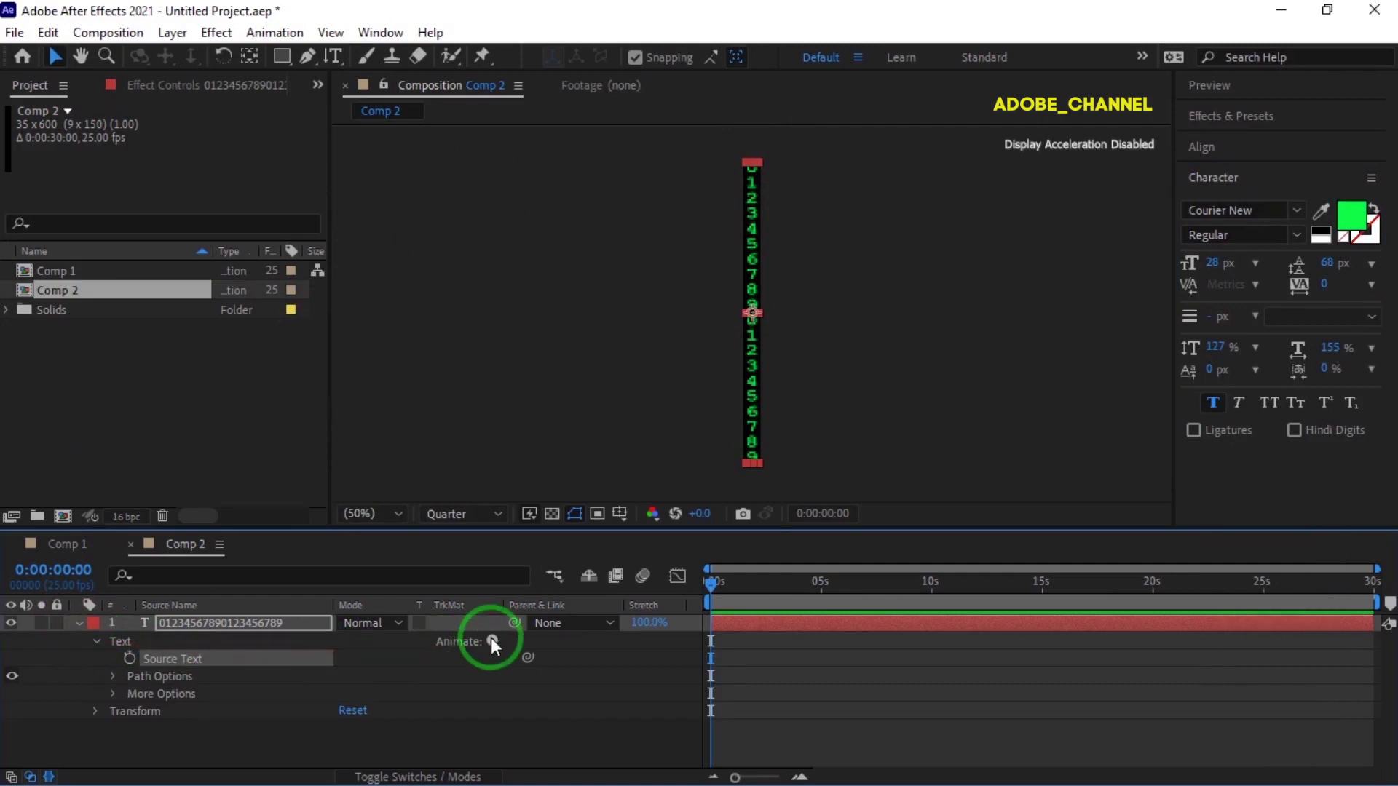
pyautogui.click(495, 646)
pyautogui.click(577, 379)
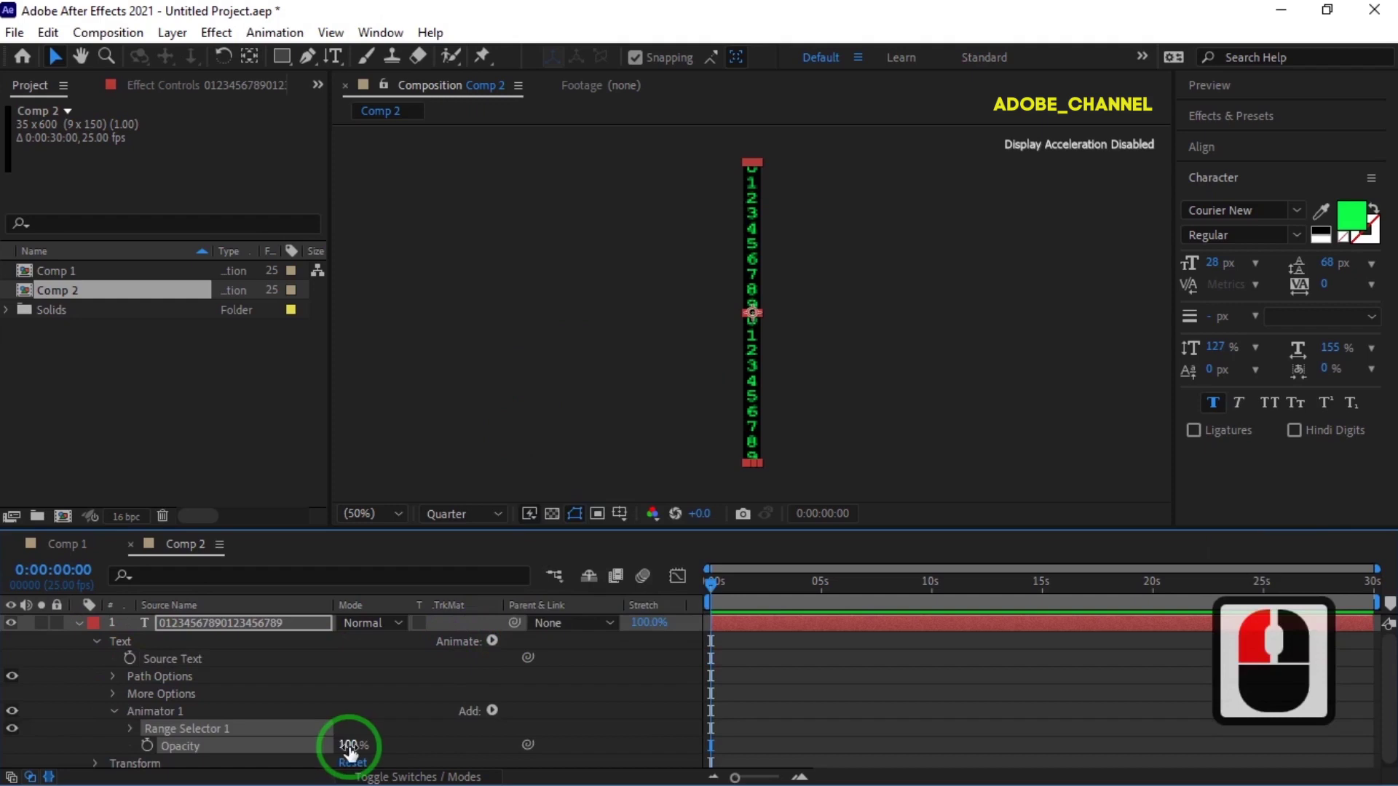
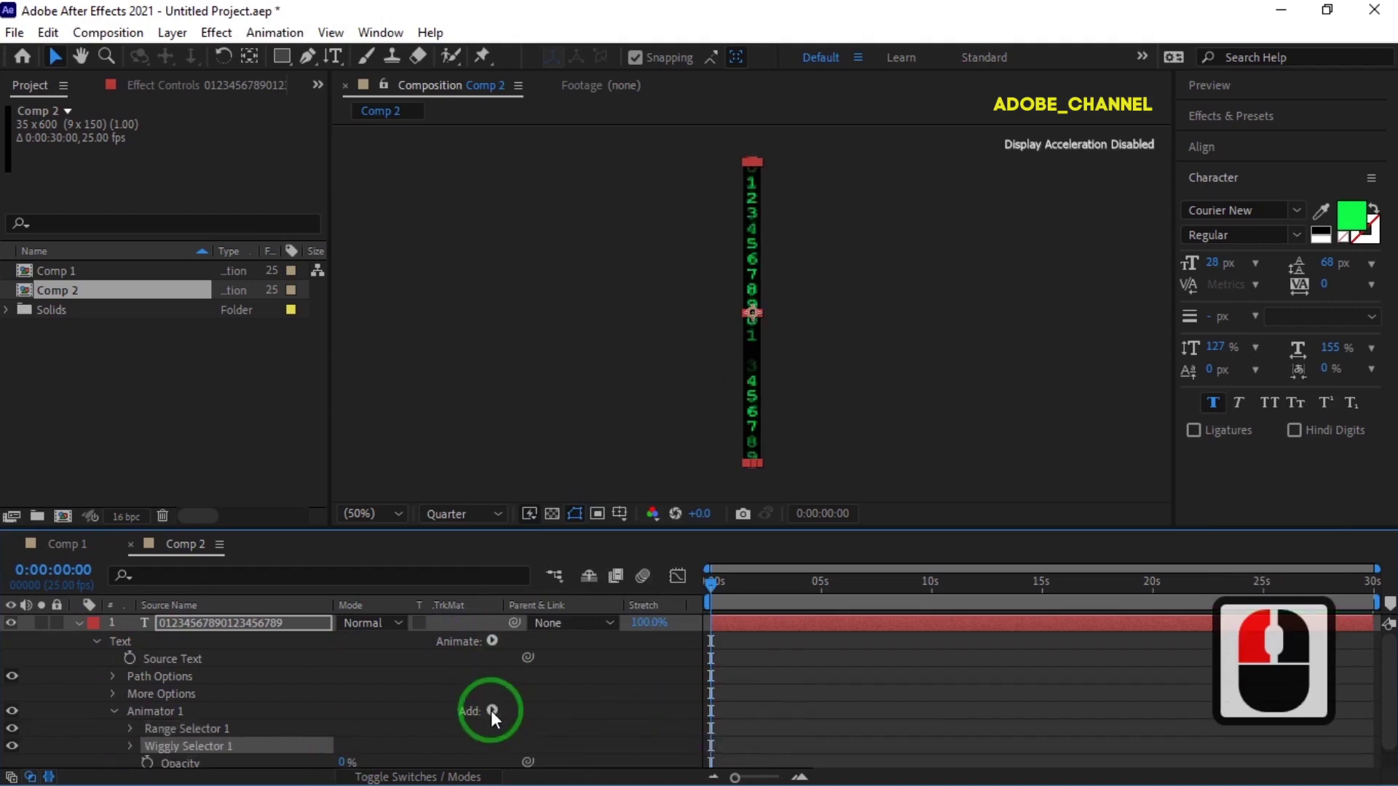
pyautogui.click(493, 720)
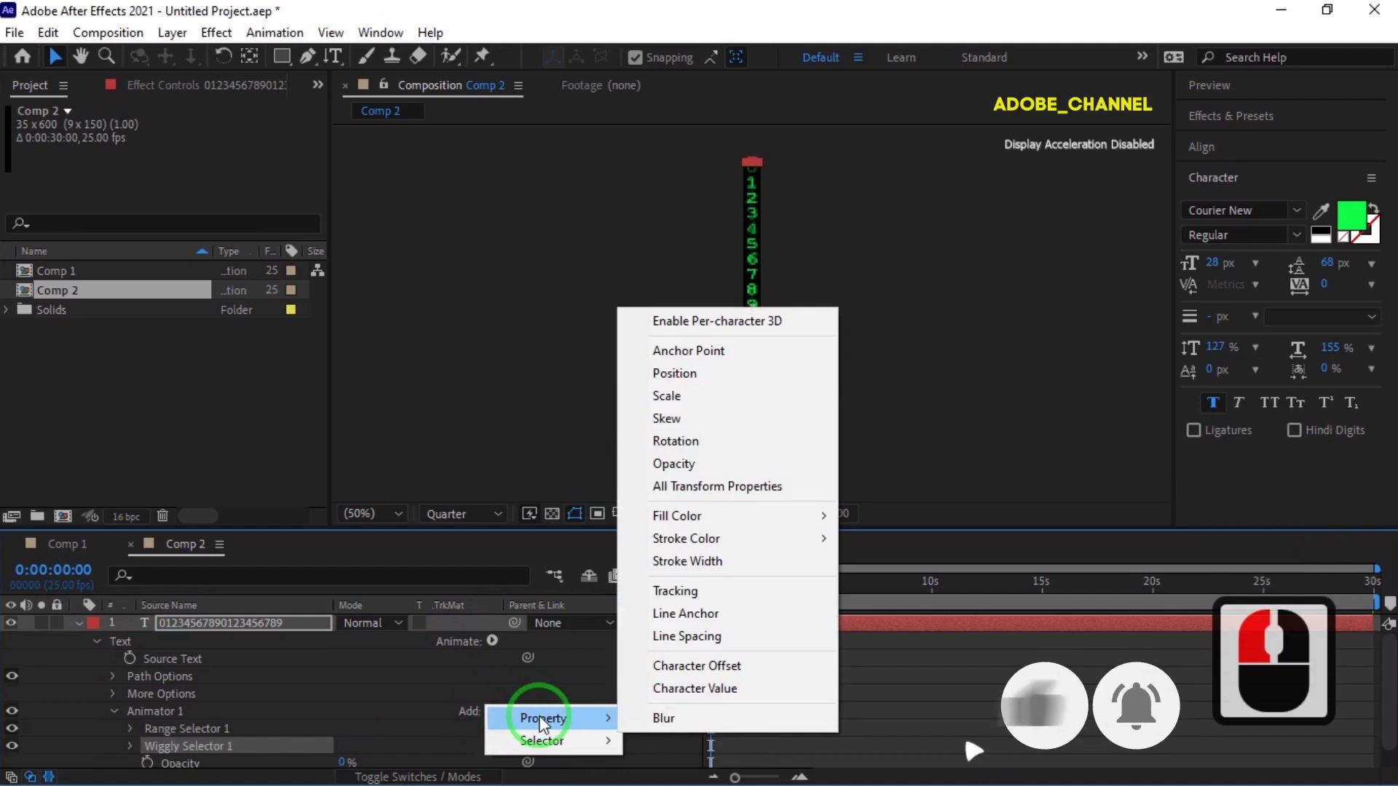
# Add Character Offset to the animator driven by a time*1 expression.
pyautogui.click(704, 677)
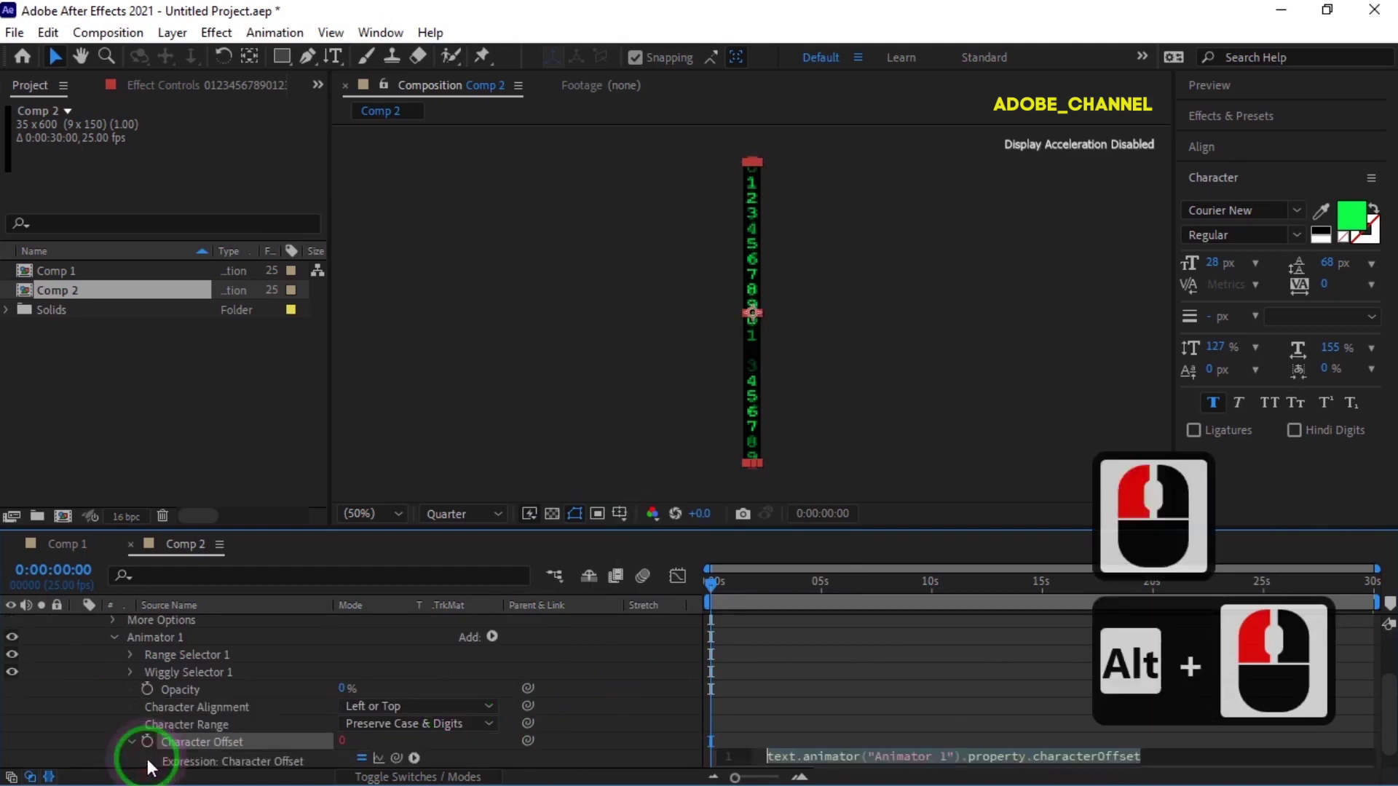
pyautogui.write('e*1')
pyautogui.press('space')
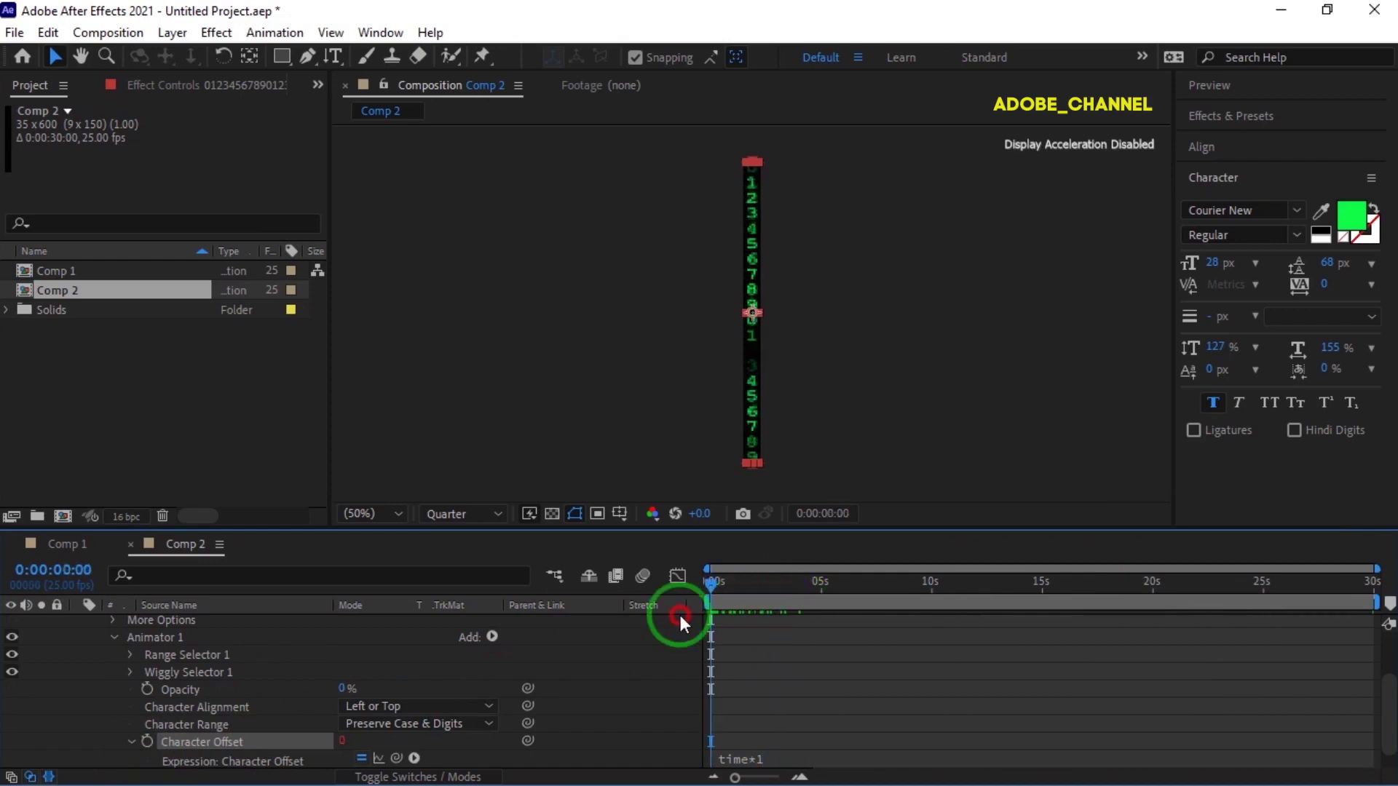
# Create a black 'ramp' solid and apply Gradient Ramp to it.
pyautogui.click(681, 624)
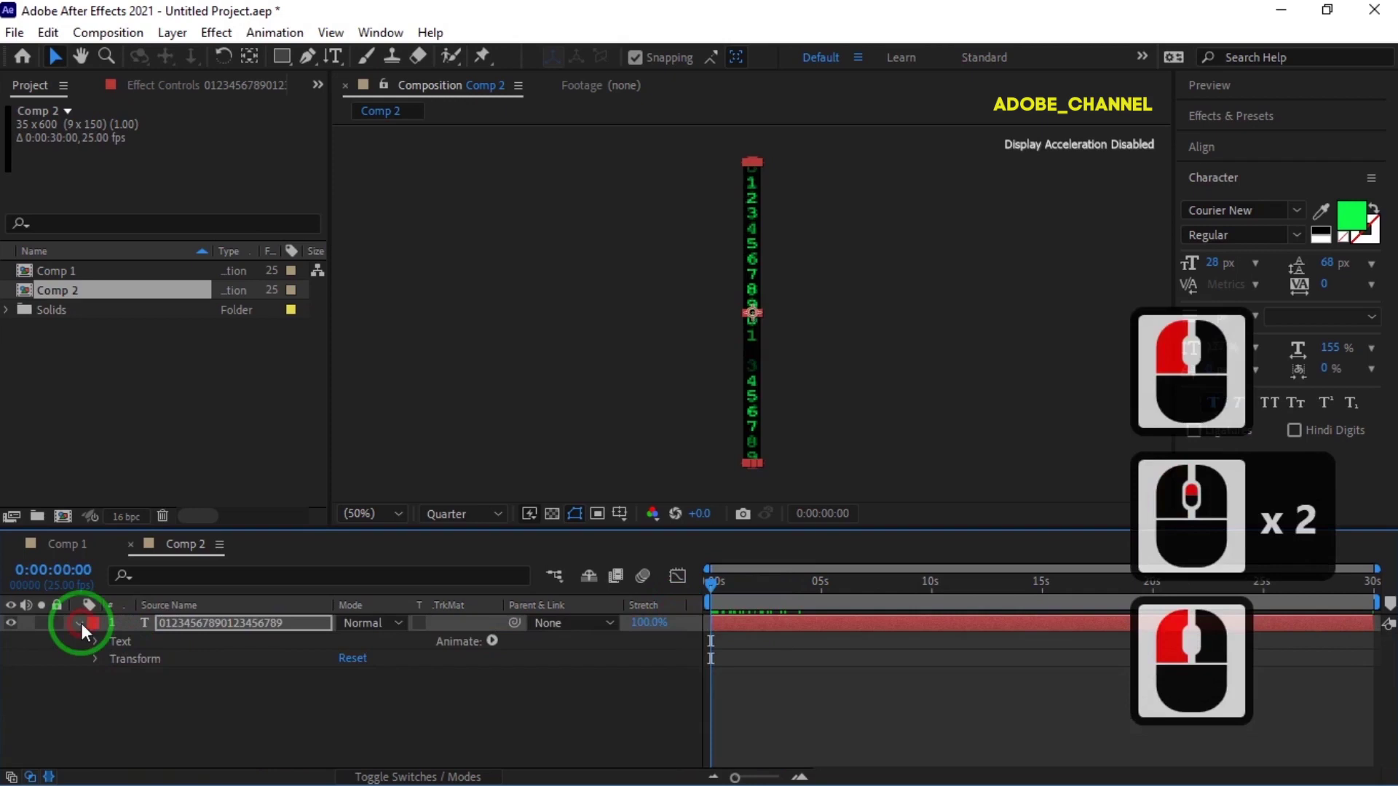
pyautogui.rightClick(277, 694)
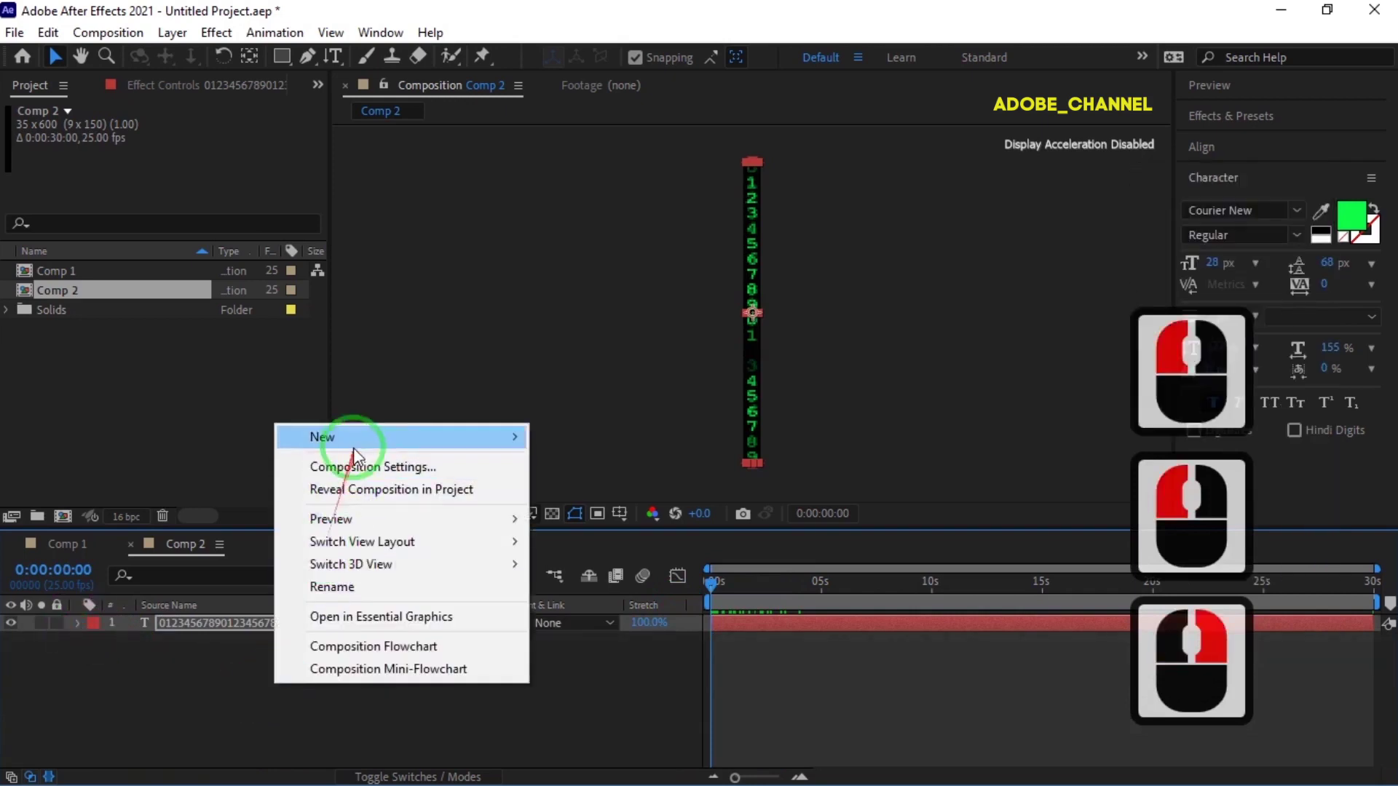
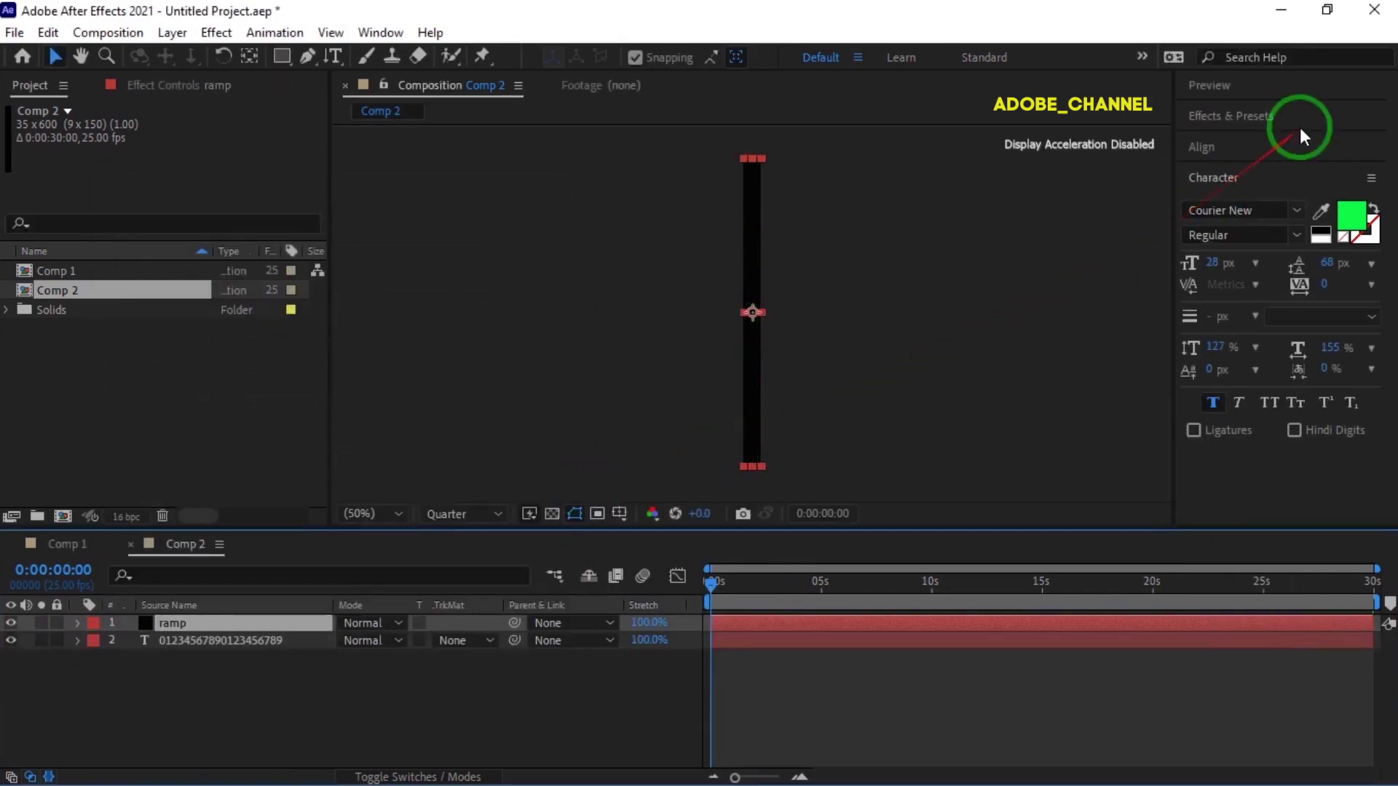
pyautogui.click(1302, 129)
pyautogui.click(1203, 161)
pyautogui.write('ramp')
pyautogui.doubleClick(1284, 192)
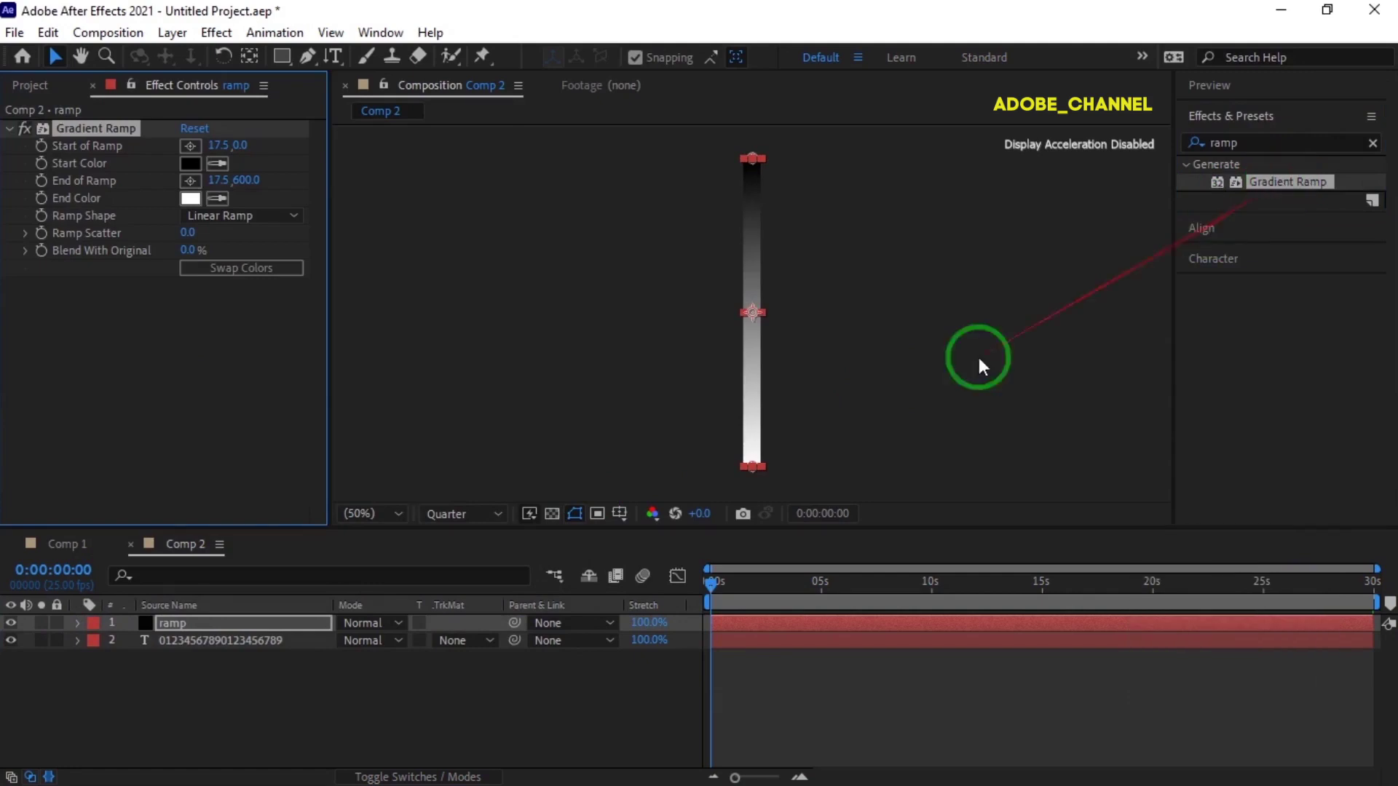
# Set the digit layer's track matte to Luma Matte using the ramp.
pyautogui.click(492, 650)
pyautogui.click(498, 745)
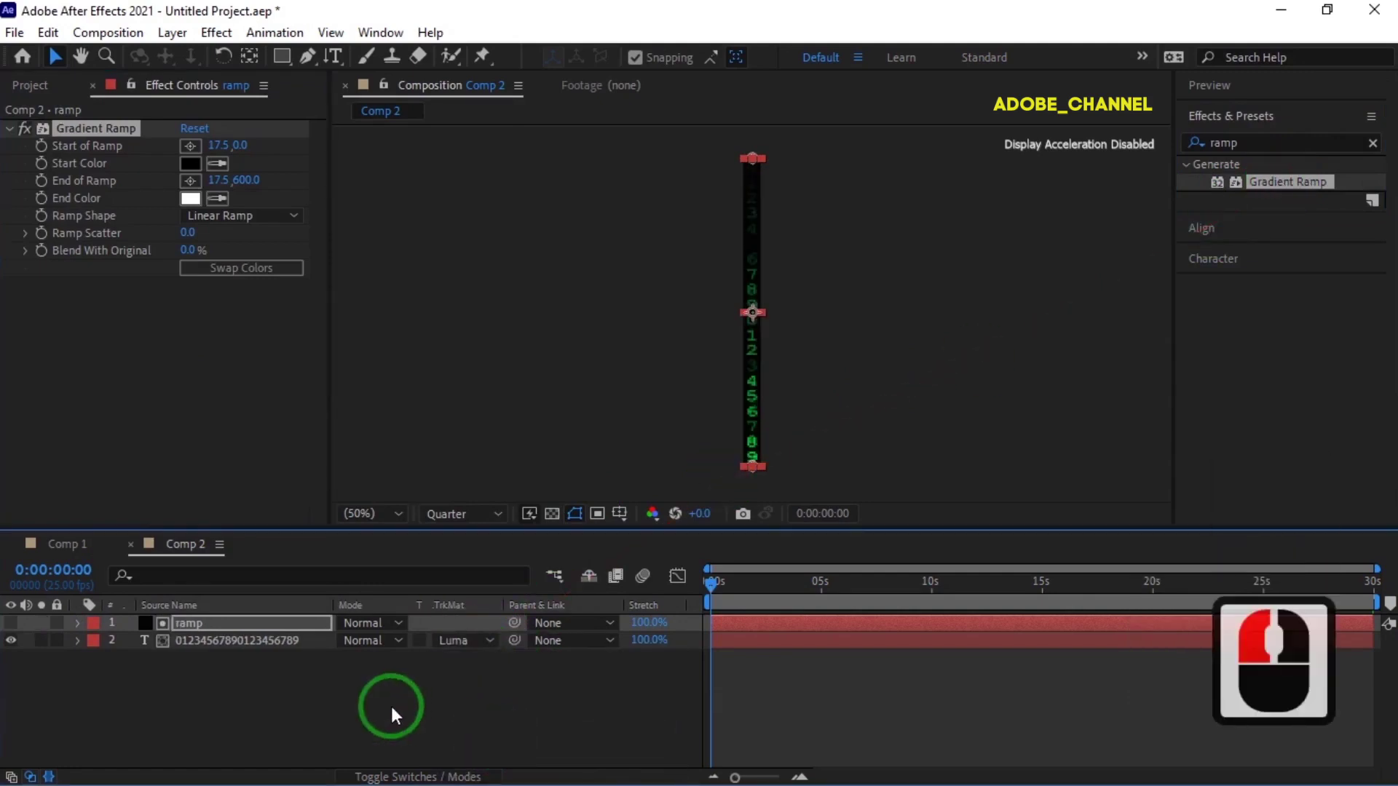
# Add an adjustment layer above everything with the Exposure effect applied.
pyautogui.rightClick(396, 713)
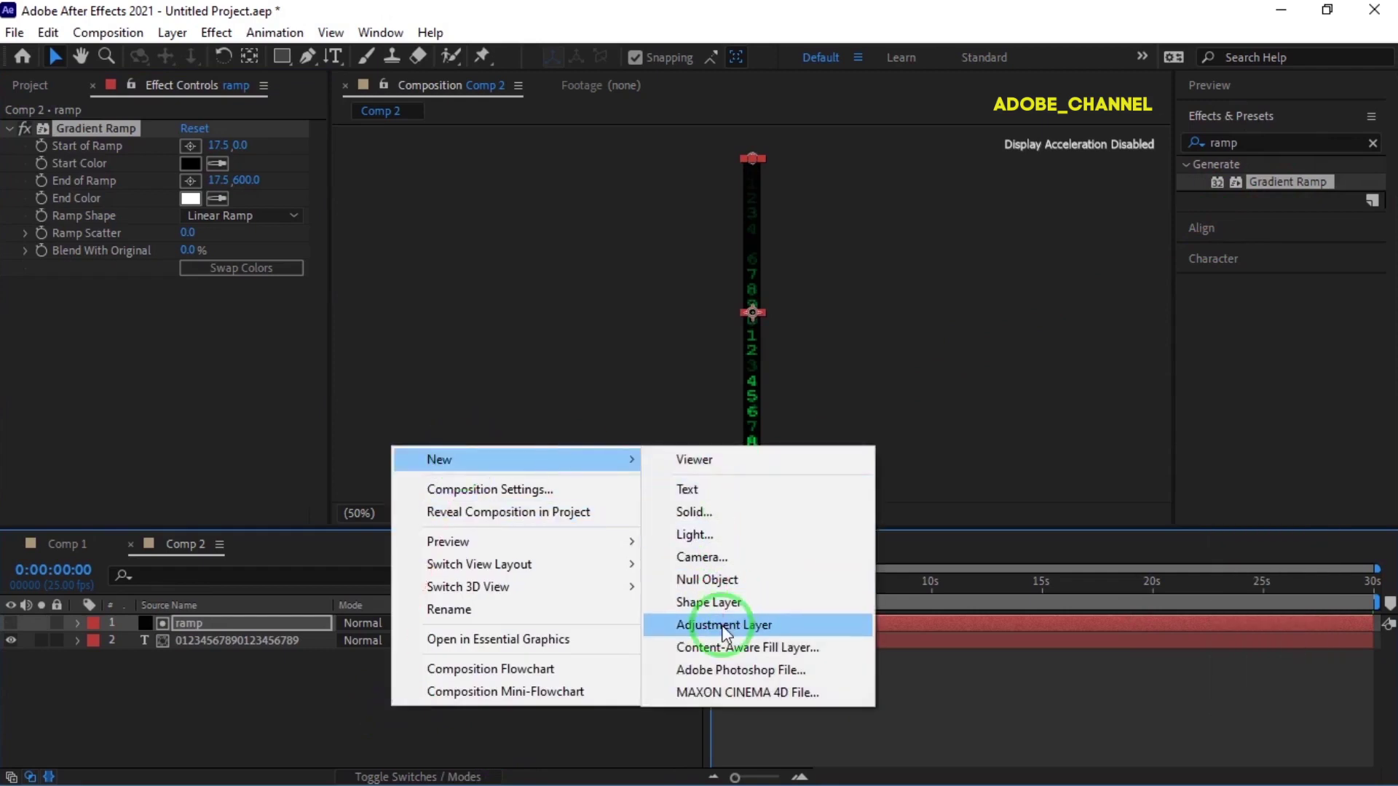
pyautogui.click(726, 634)
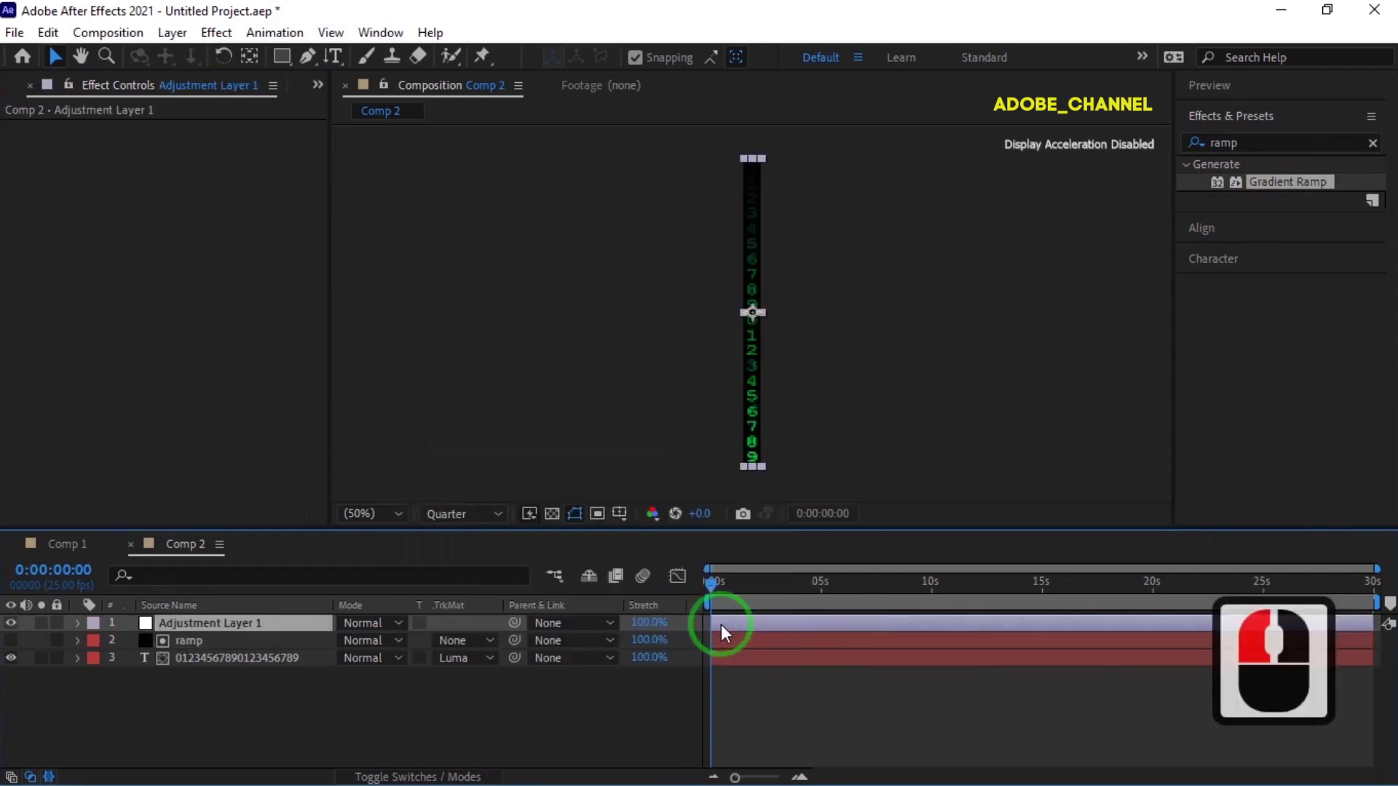
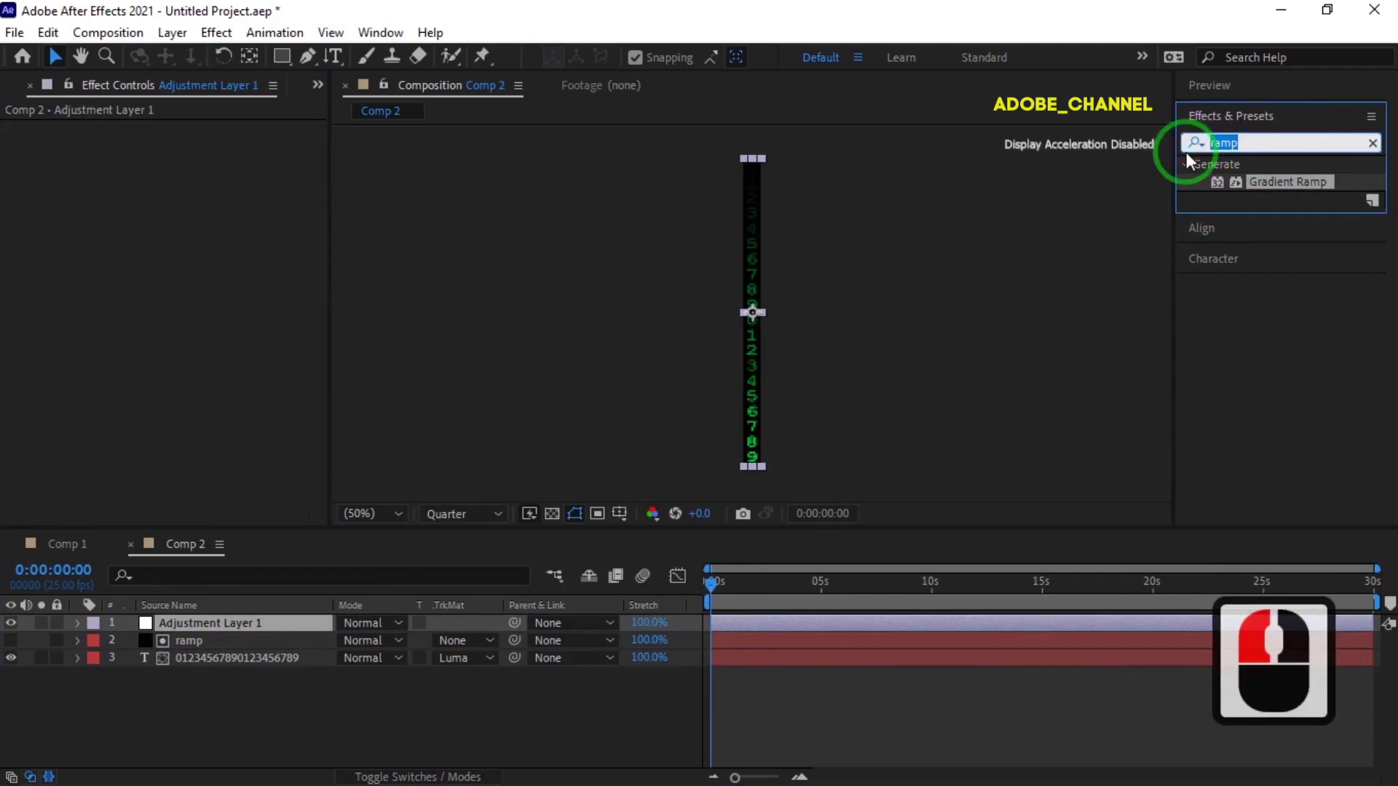
pyautogui.write('expo')
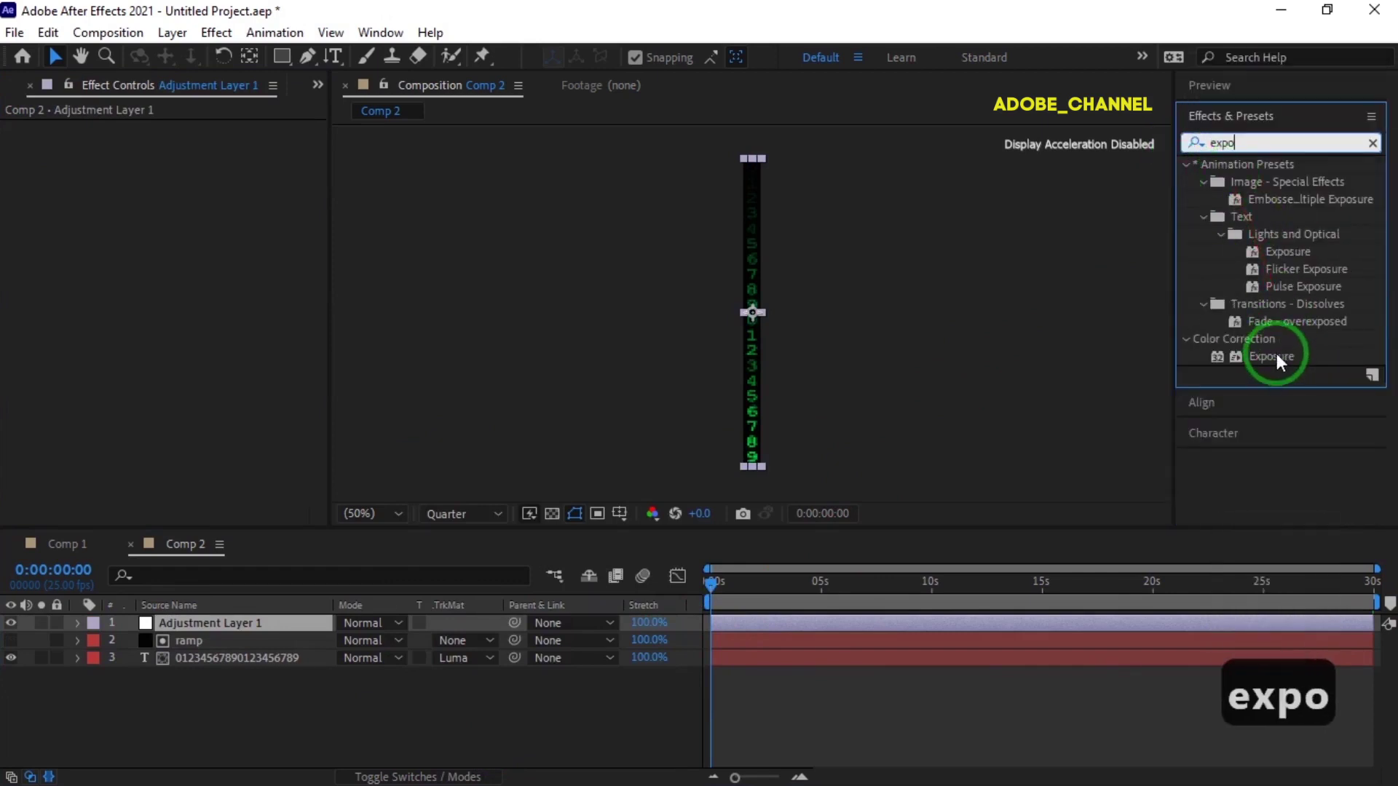
pyautogui.click(1278, 364)
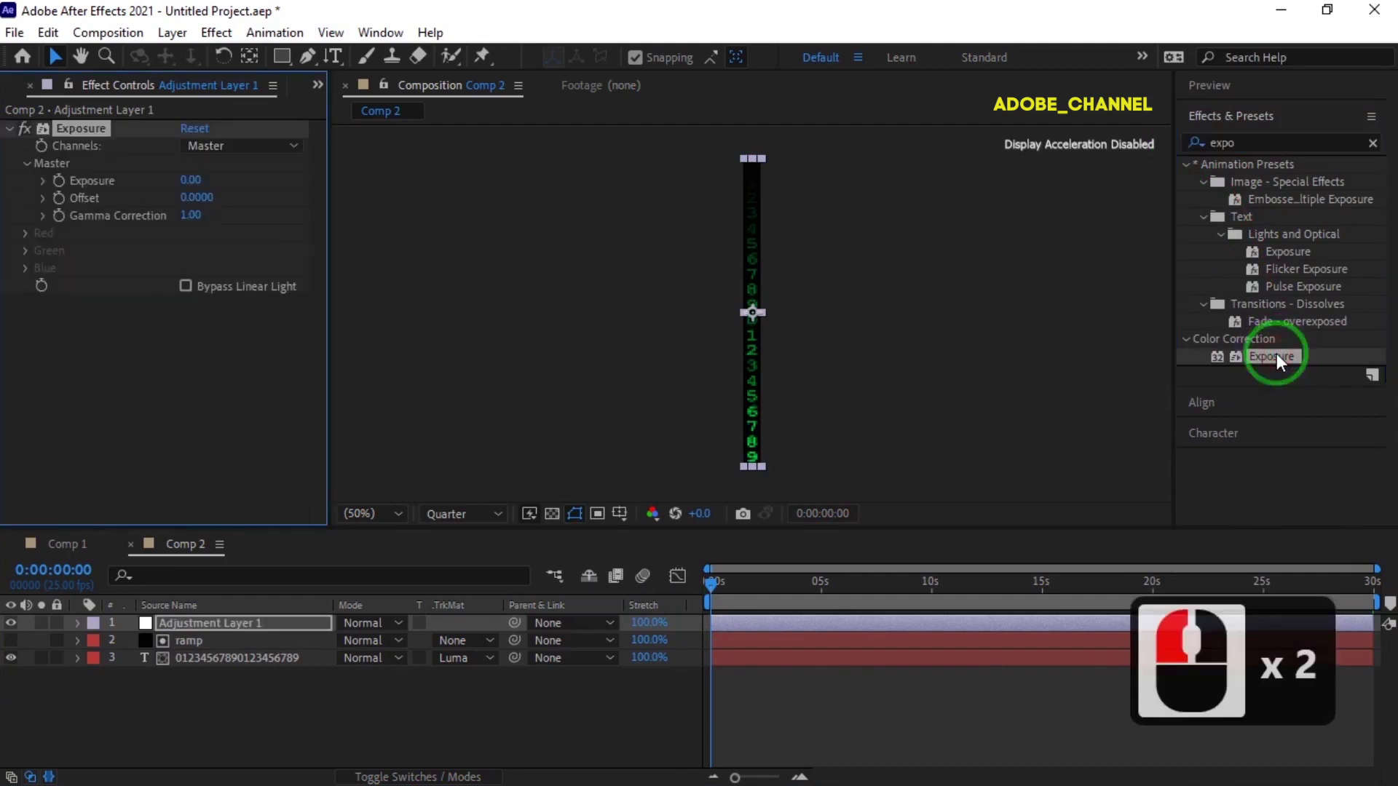
# At 200% view, mask digits 7–9 with a rectangle and raise Exposure to 15.
pyautogui.click(404, 411)
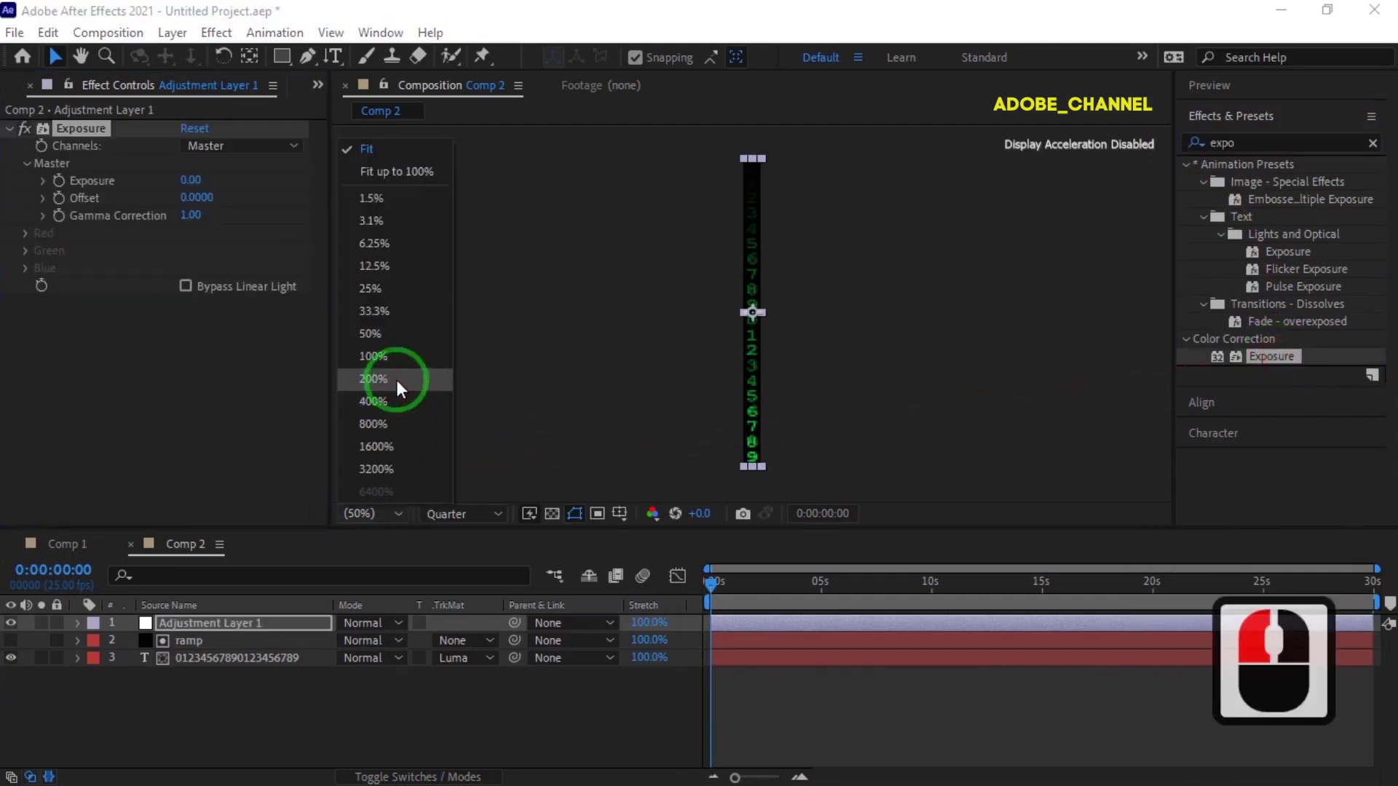
pyautogui.click(401, 388)
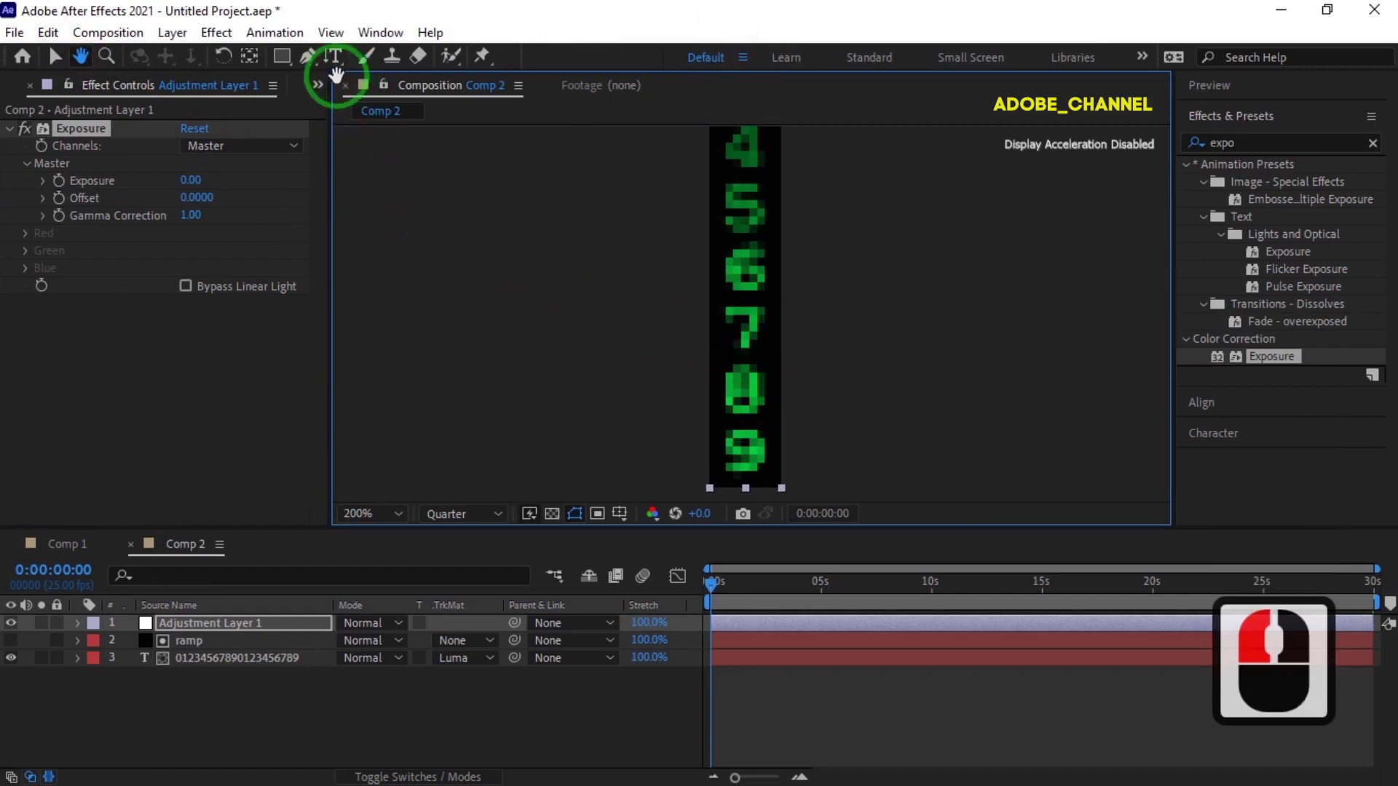
pyautogui.click(286, 63)
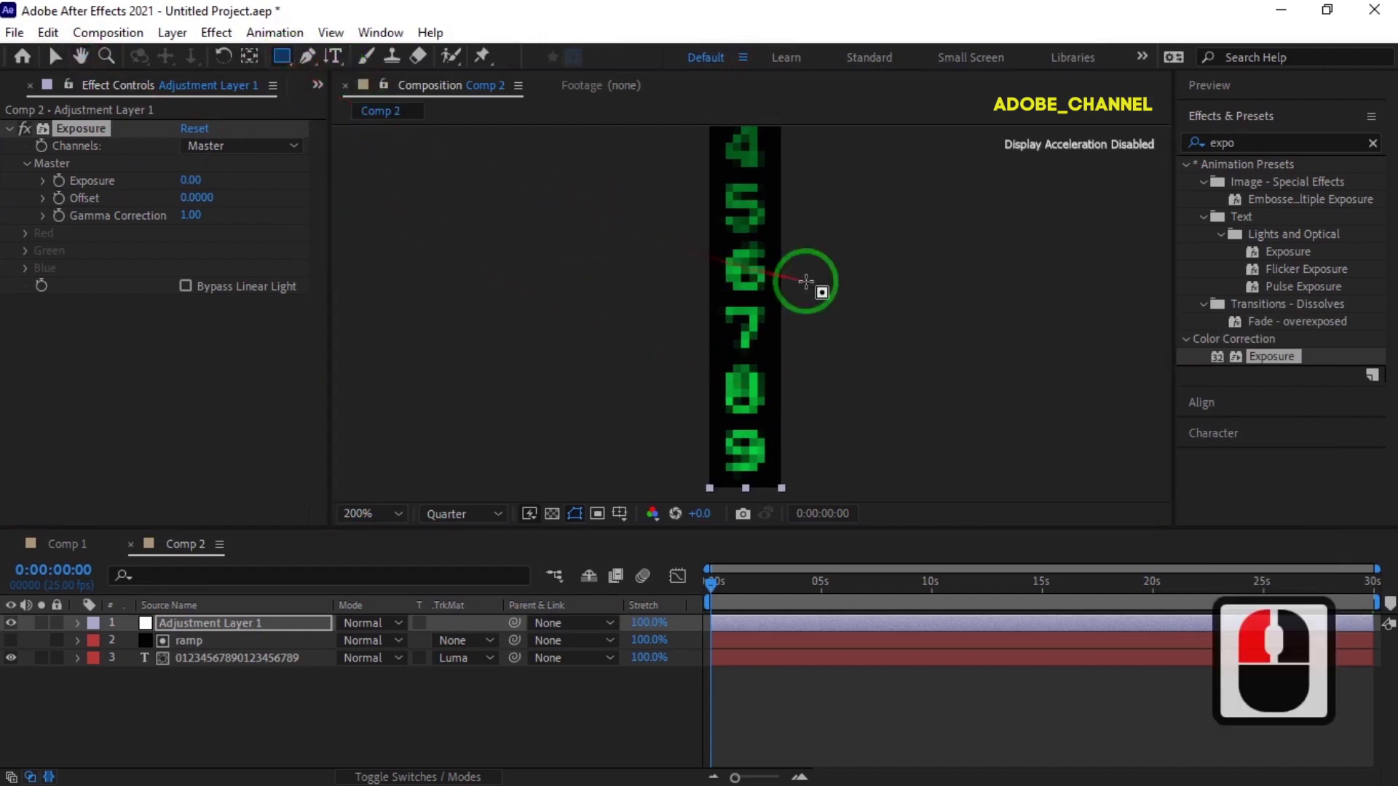
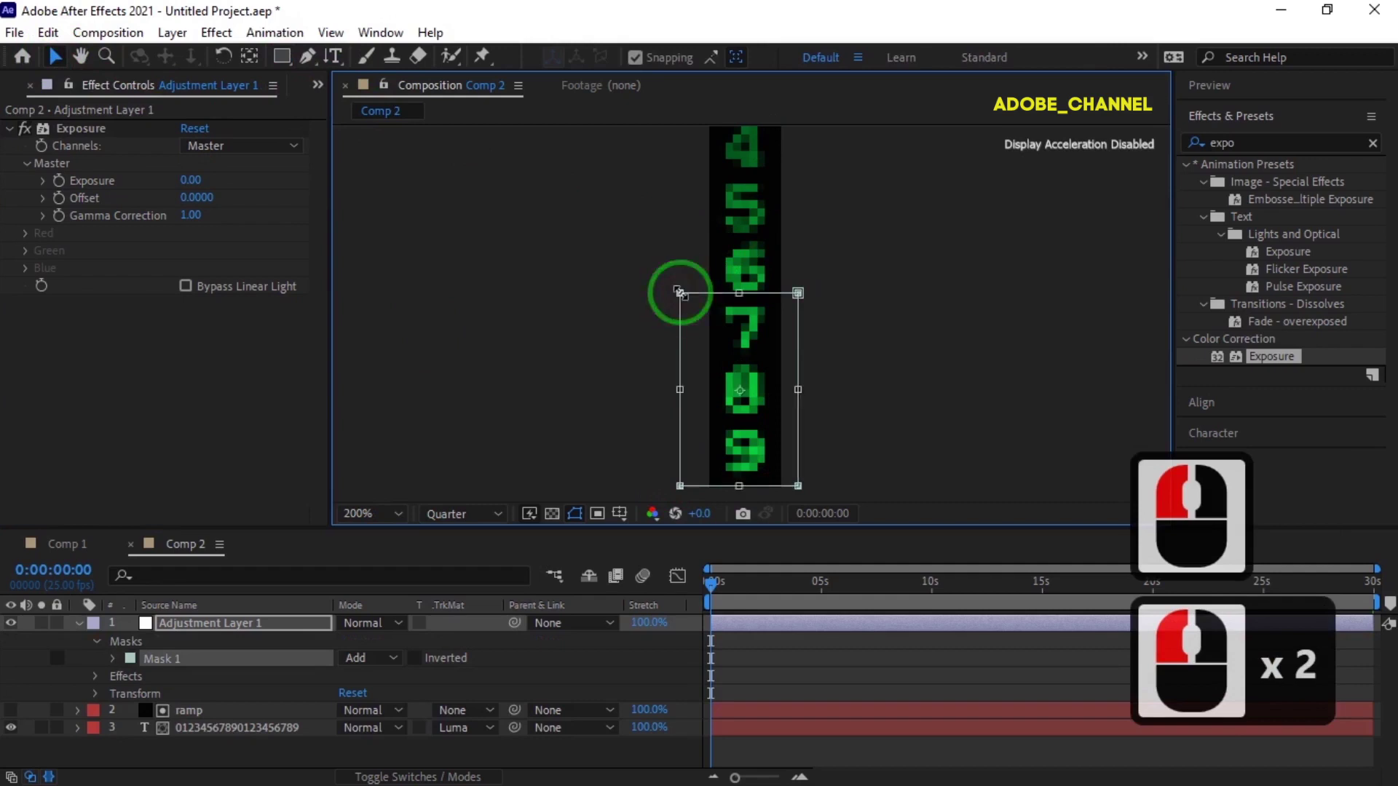
pyautogui.click(191, 186)
pyautogui.write('15')
pyautogui.press('Return')
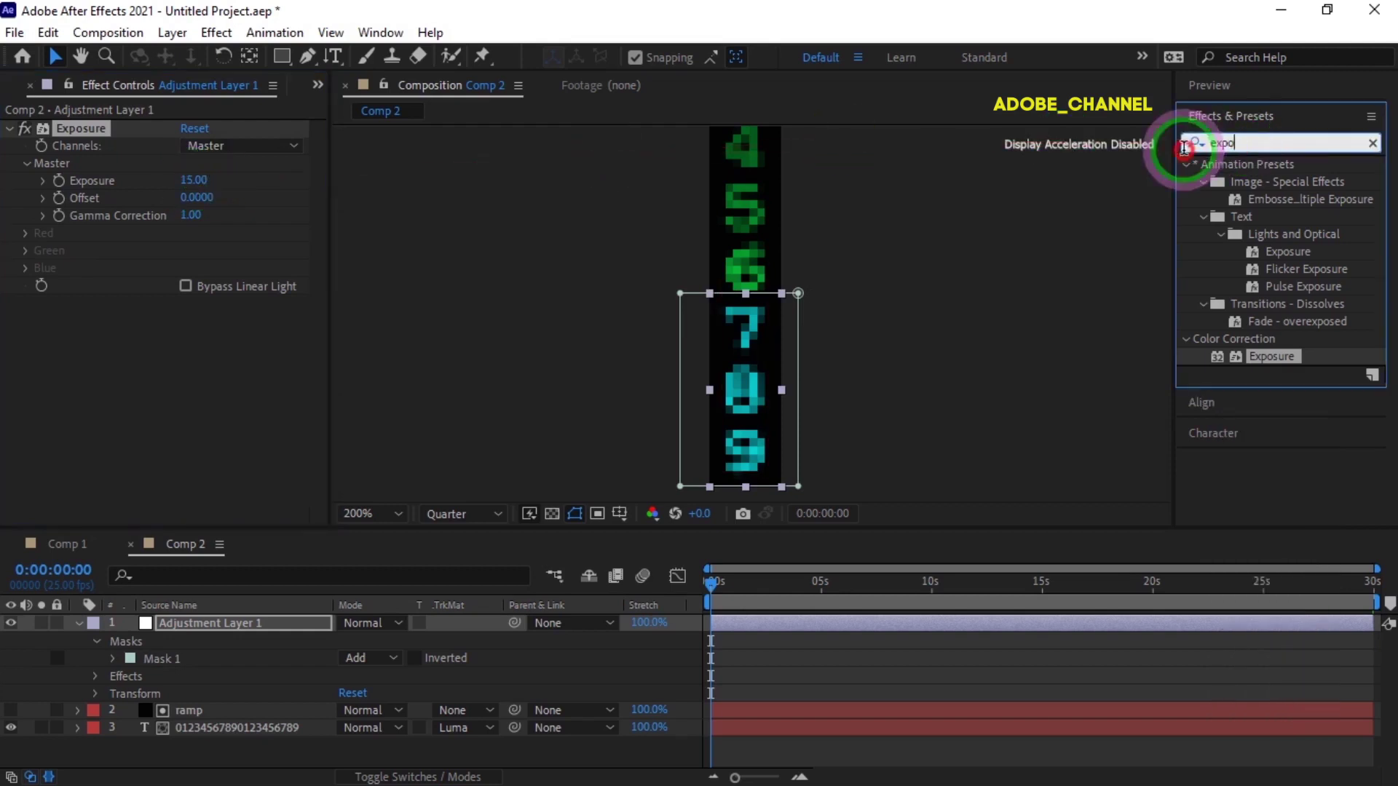
# Find Glow in Effects & Presets and apply it to the adjustment layer.
pyautogui.click(1184, 158)
pyautogui.write('glow')
pyautogui.doubleClick(1249, 346)
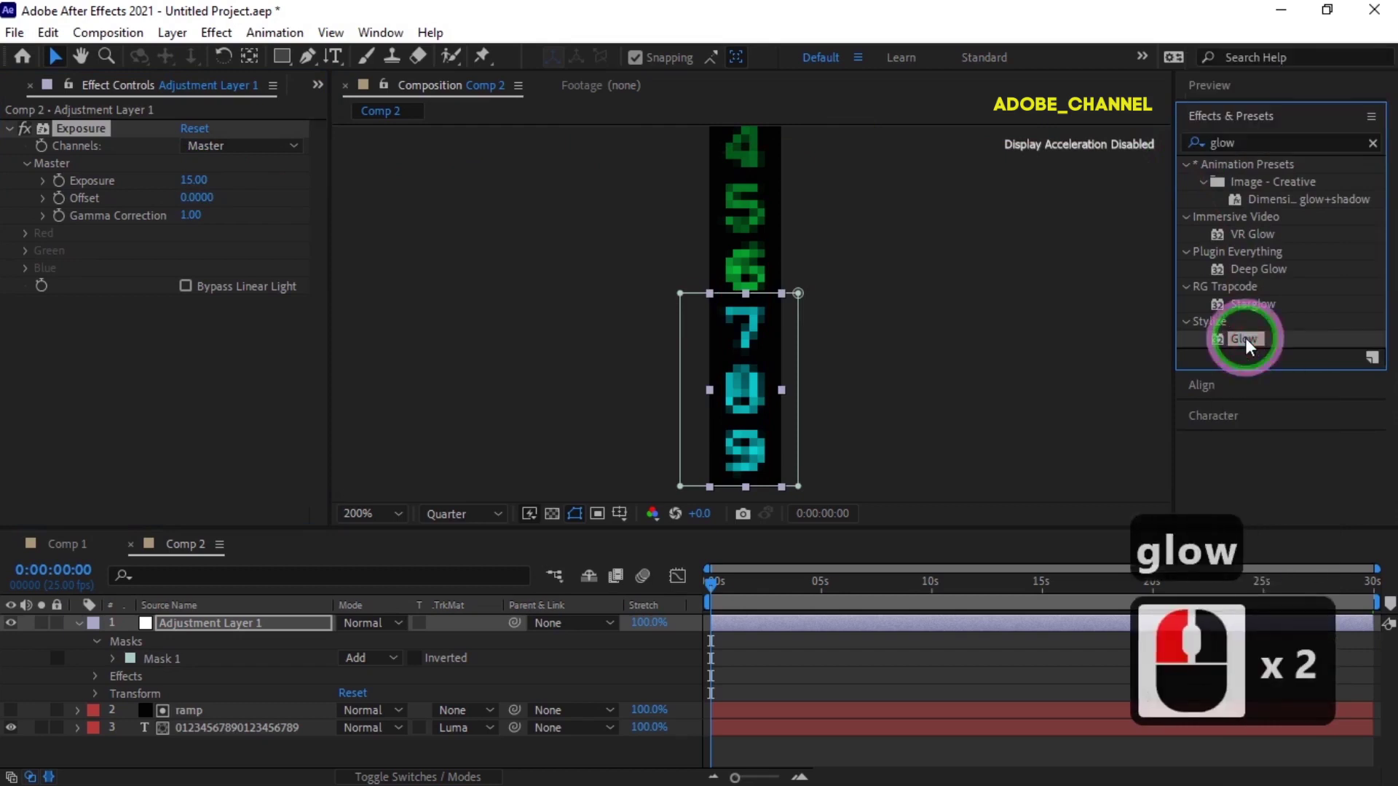
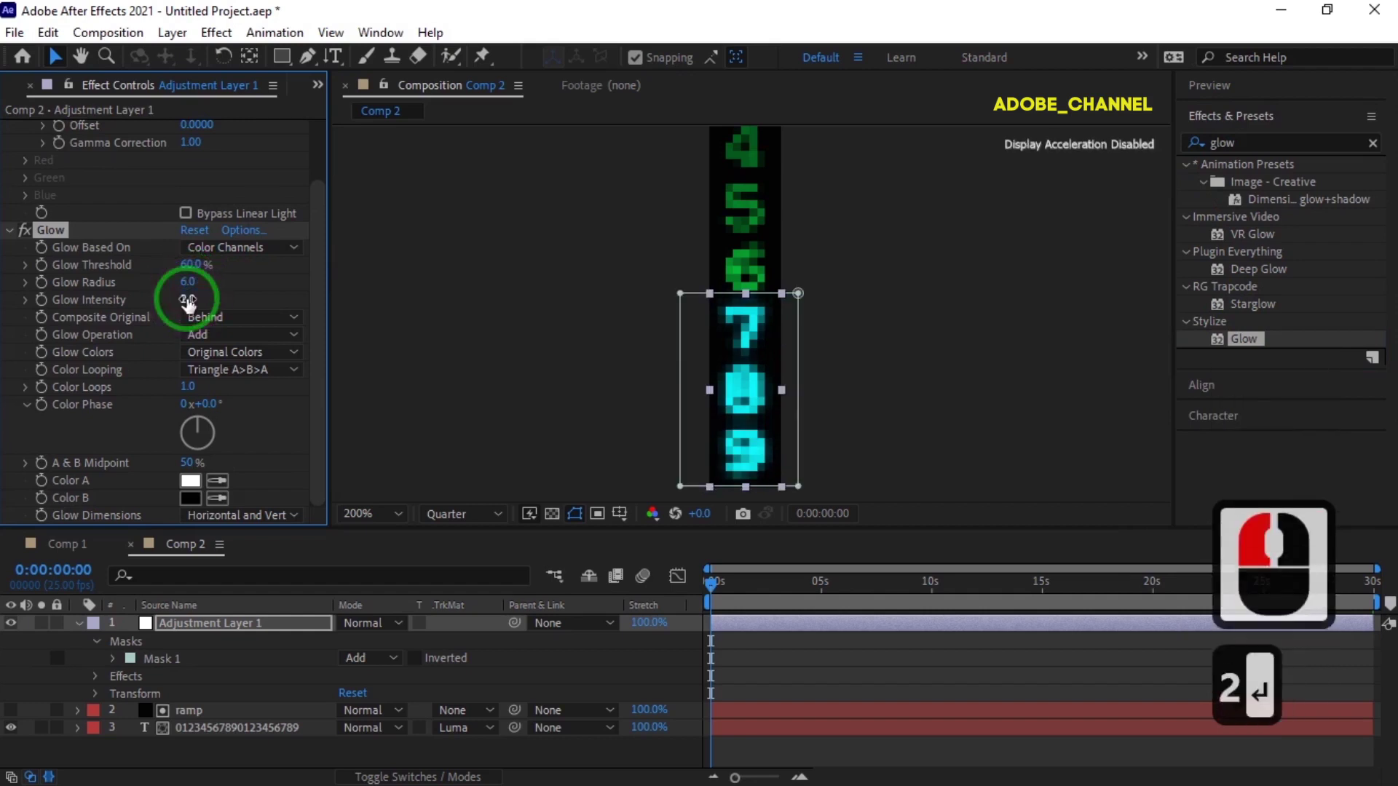
# Fit the digit column in the viewer and deselect layers to check the glowing cyan digits.
pyautogui.click(77, 632)
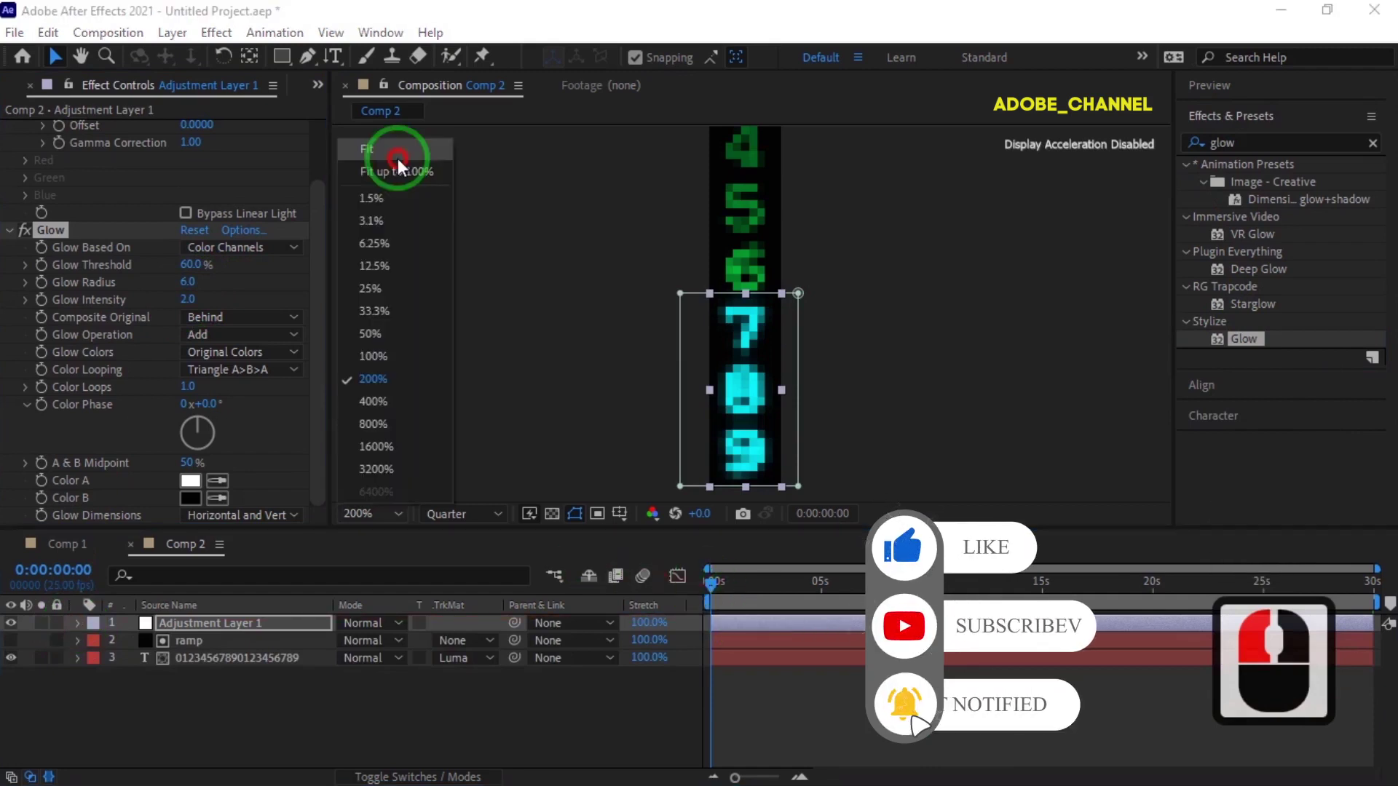
pyautogui.click(400, 163)
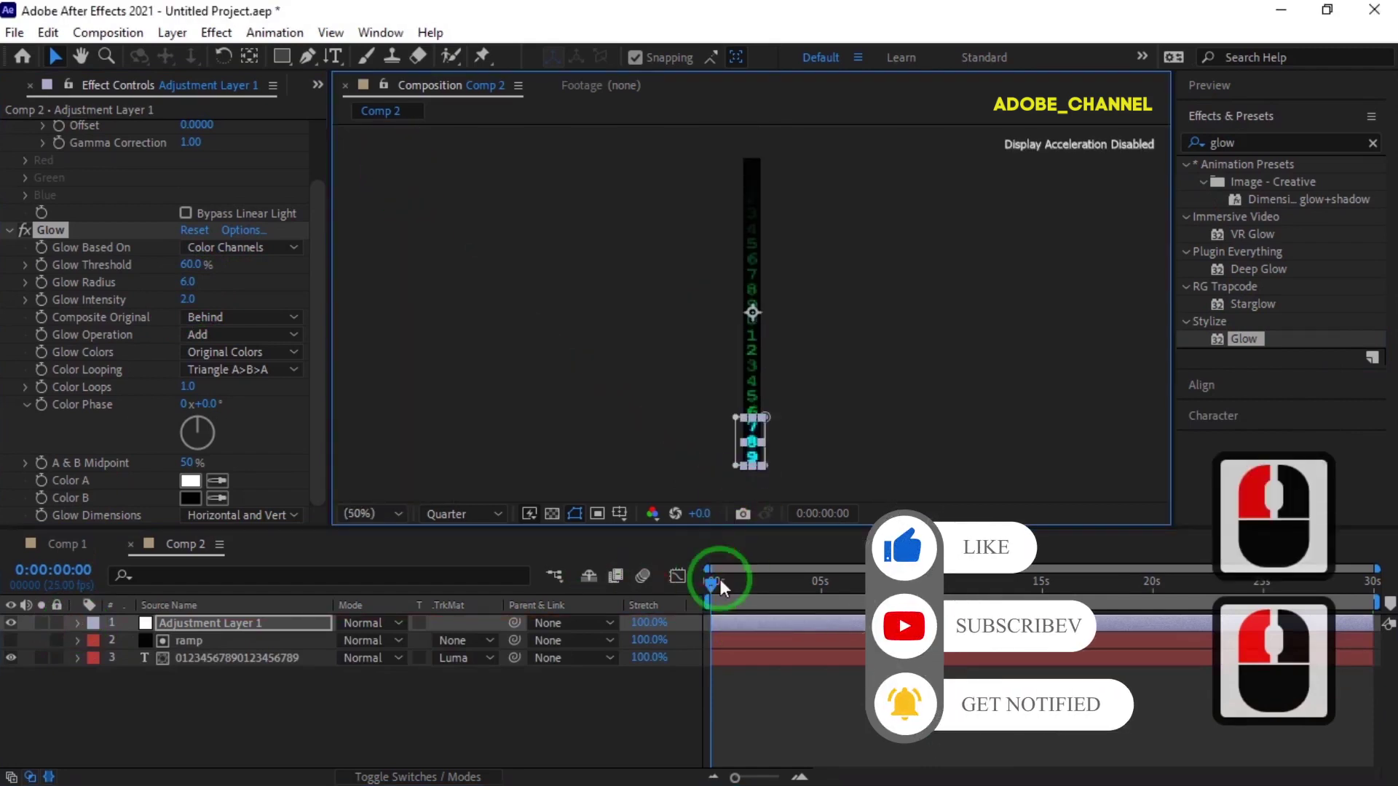
pyautogui.click(603, 476)
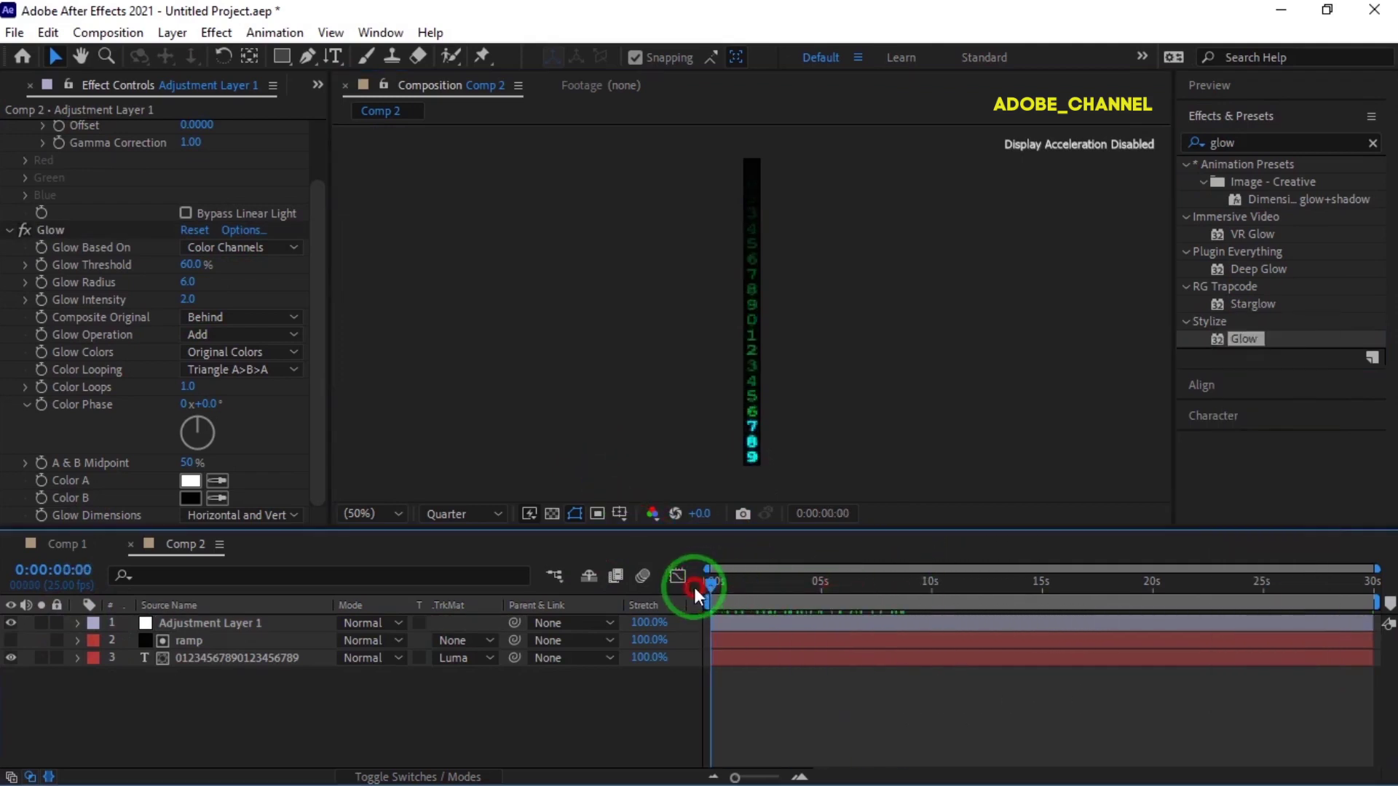
pyautogui.click(698, 595)
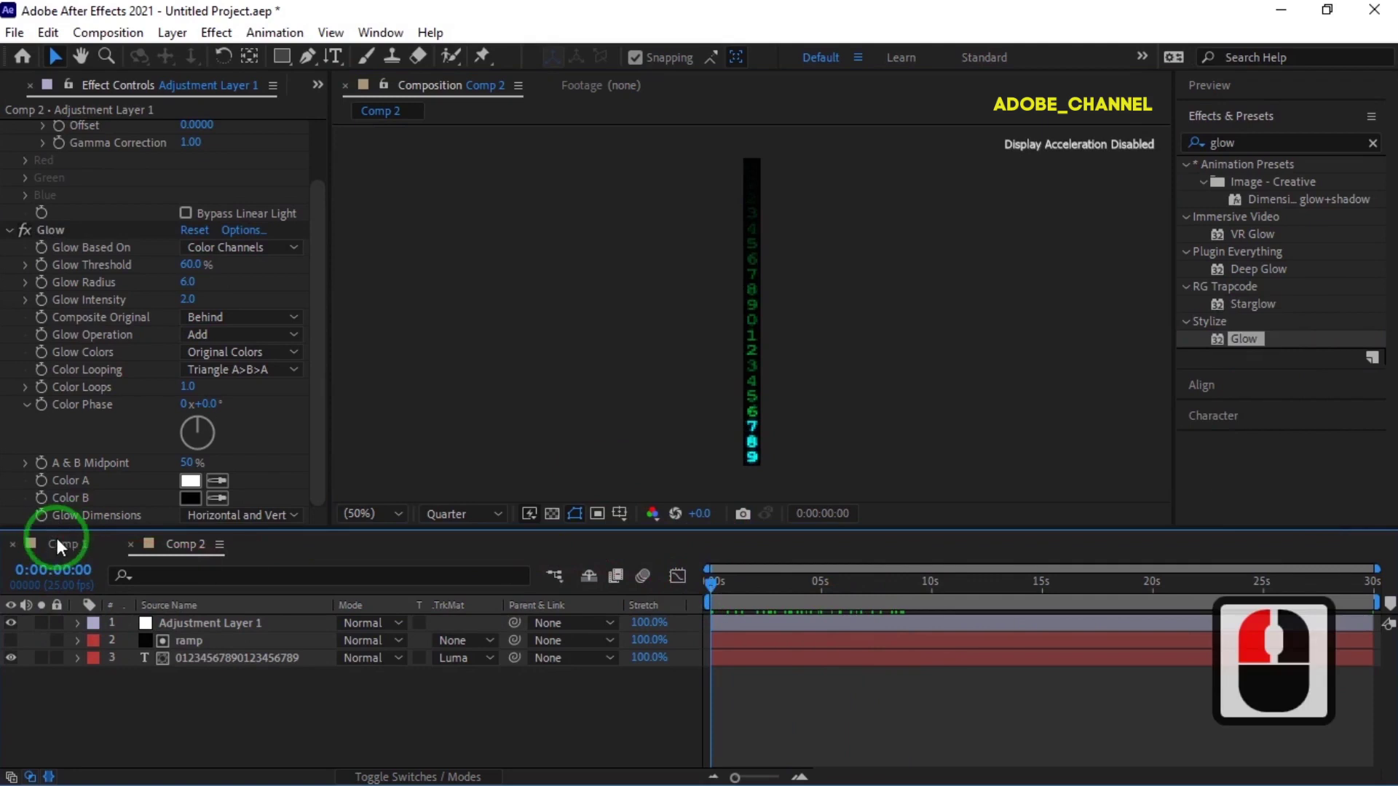
# Nest Comp 2 in Comp 1 below particle, hidden, and show particle's Effect Controls.
pyautogui.click(60, 549)
pyautogui.click(27, 97)
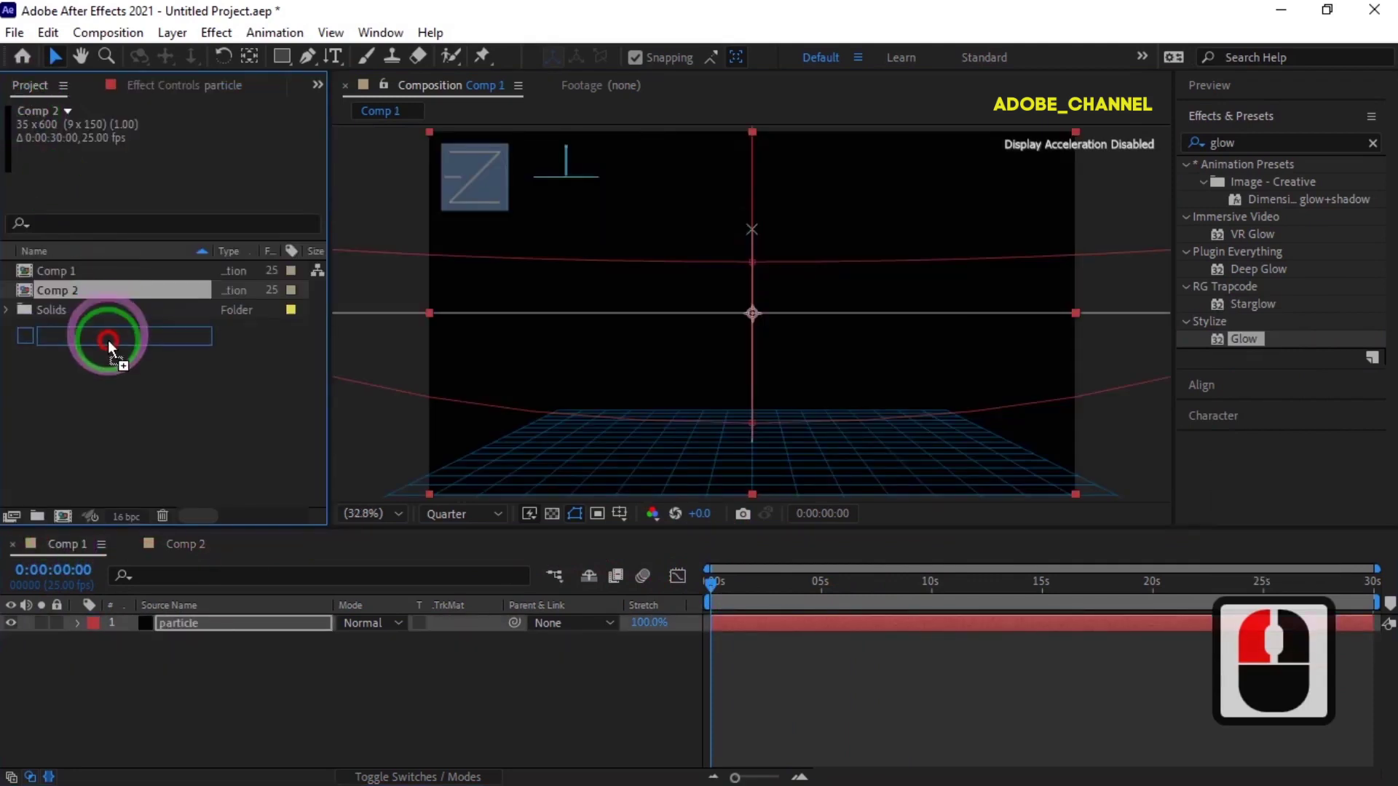
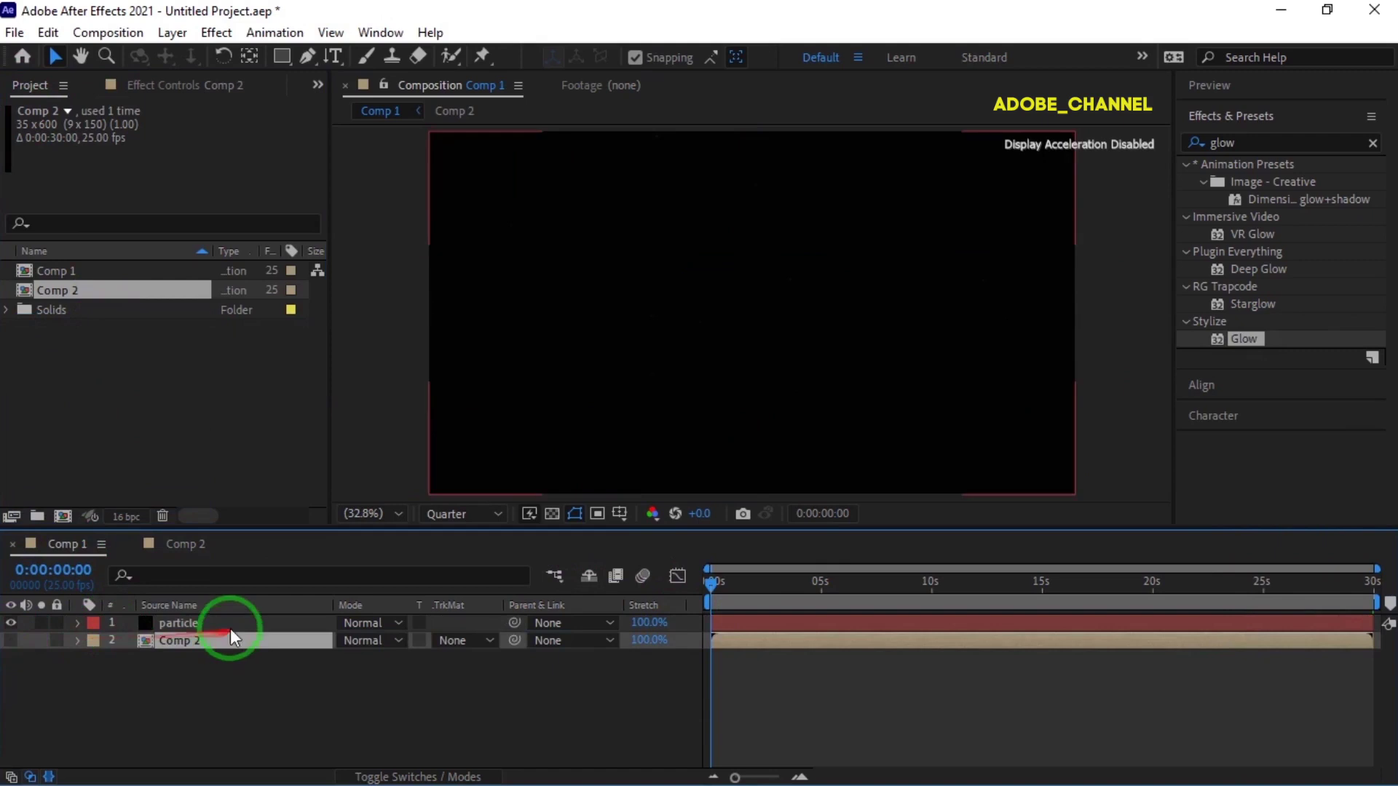
pyautogui.click(234, 633)
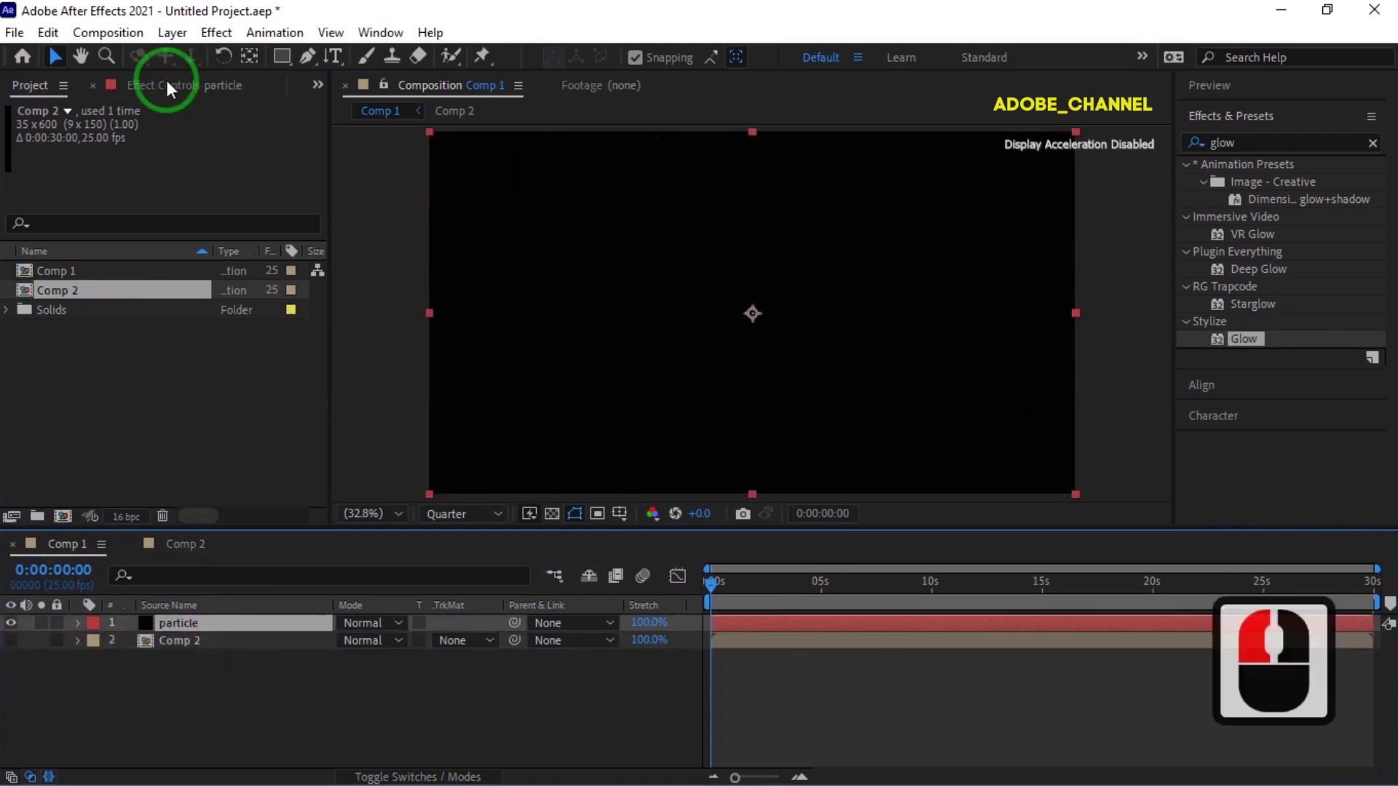
pyautogui.click(171, 90)
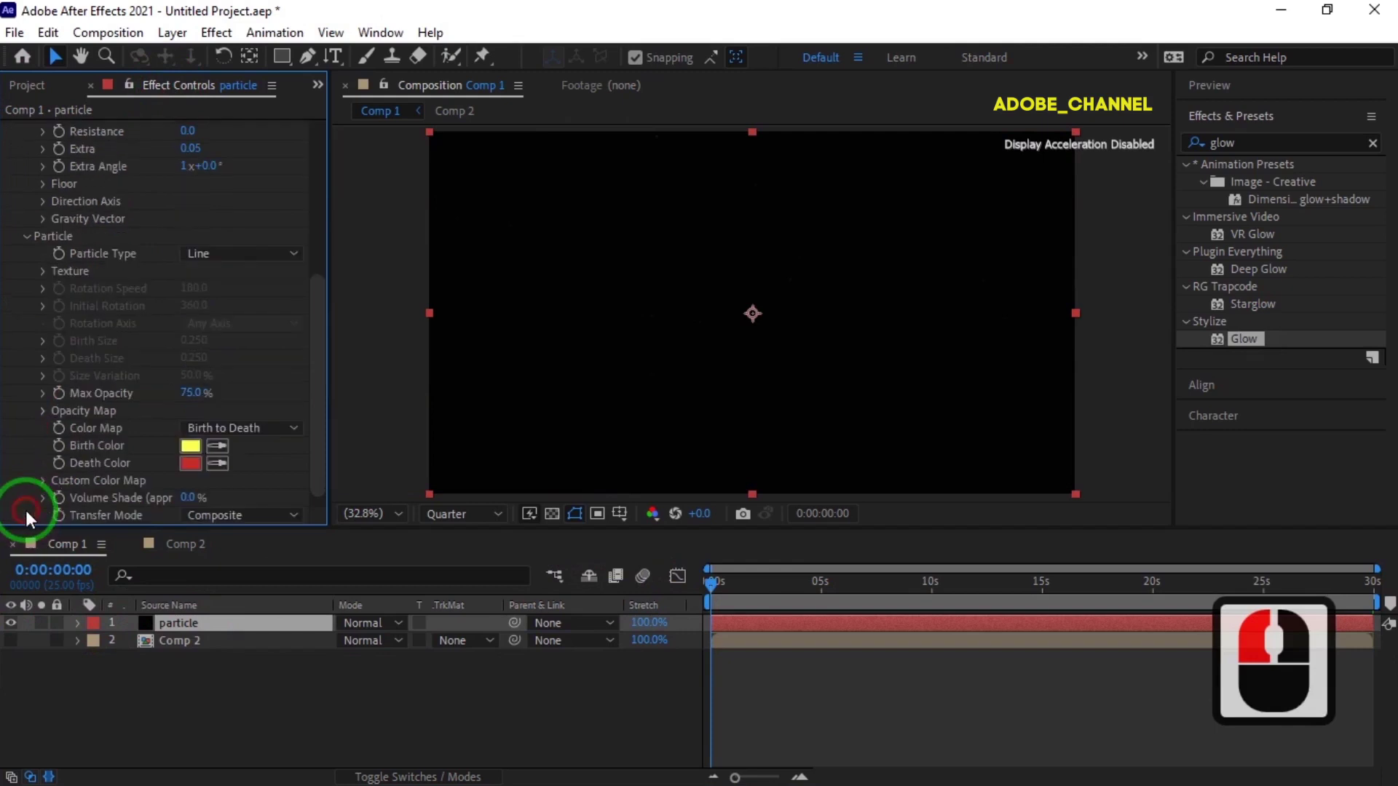
# Make particles Textured Squares using Comp 2 as texture and blend the particle layer in Screen mode.
pyautogui.click(300, 258)
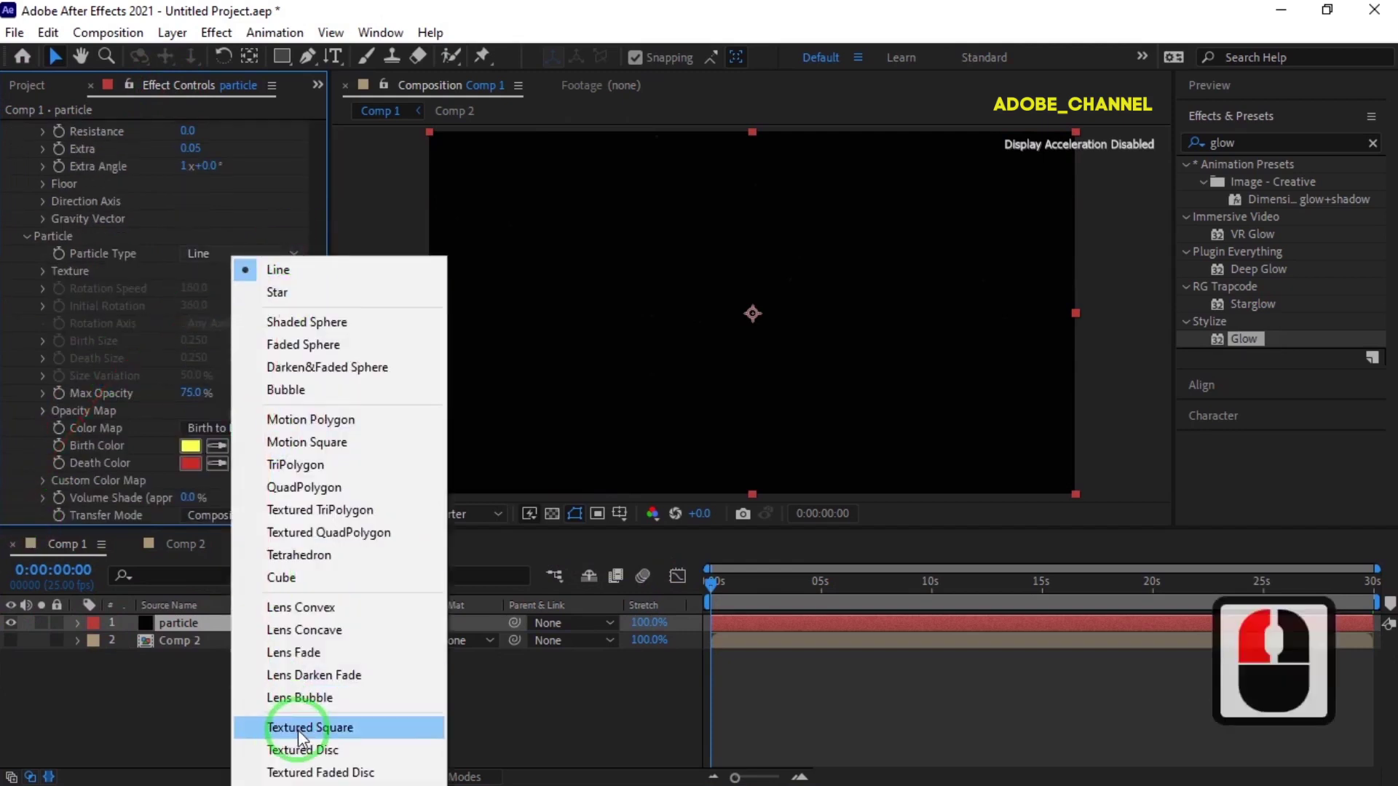
pyautogui.click(300, 738)
pyautogui.click(46, 280)
pyautogui.click(233, 297)
pyautogui.click(240, 373)
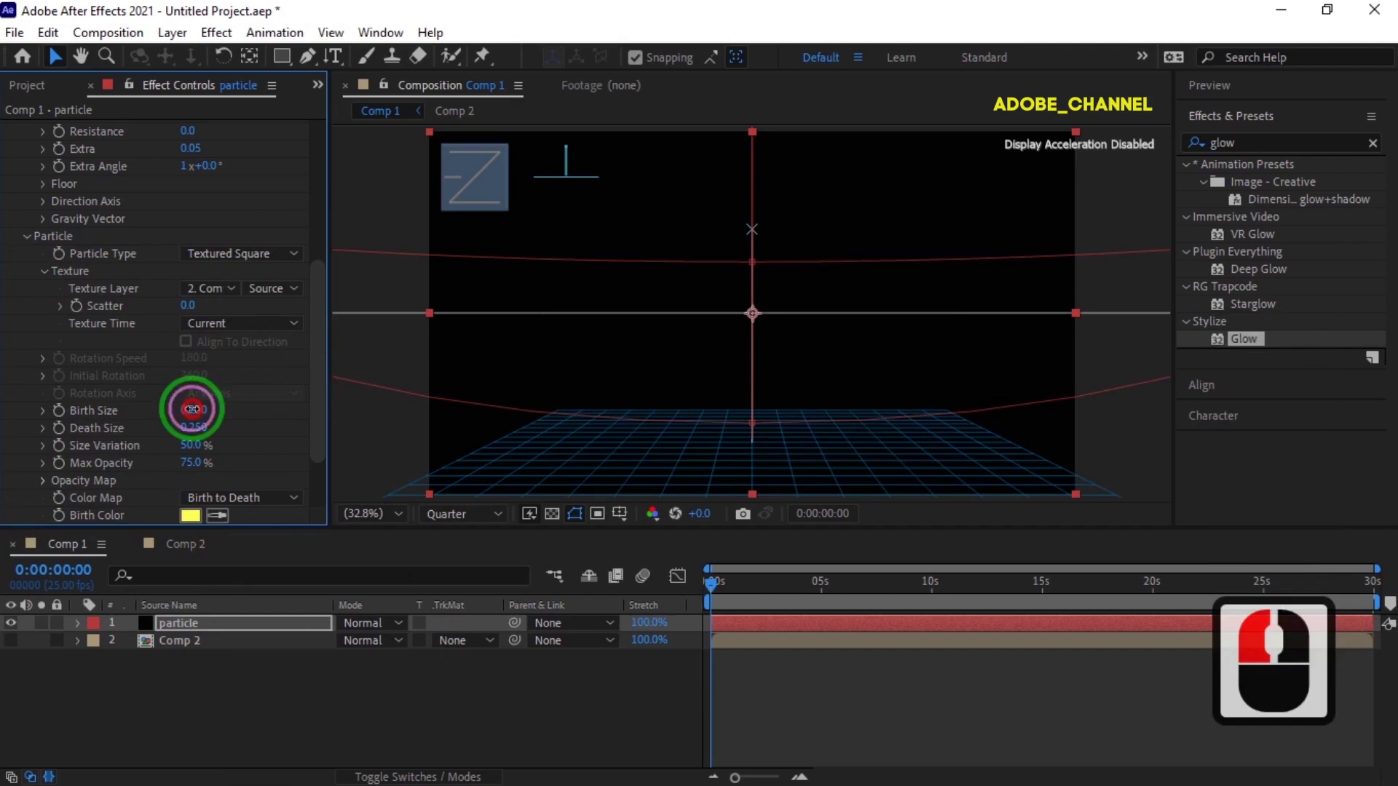
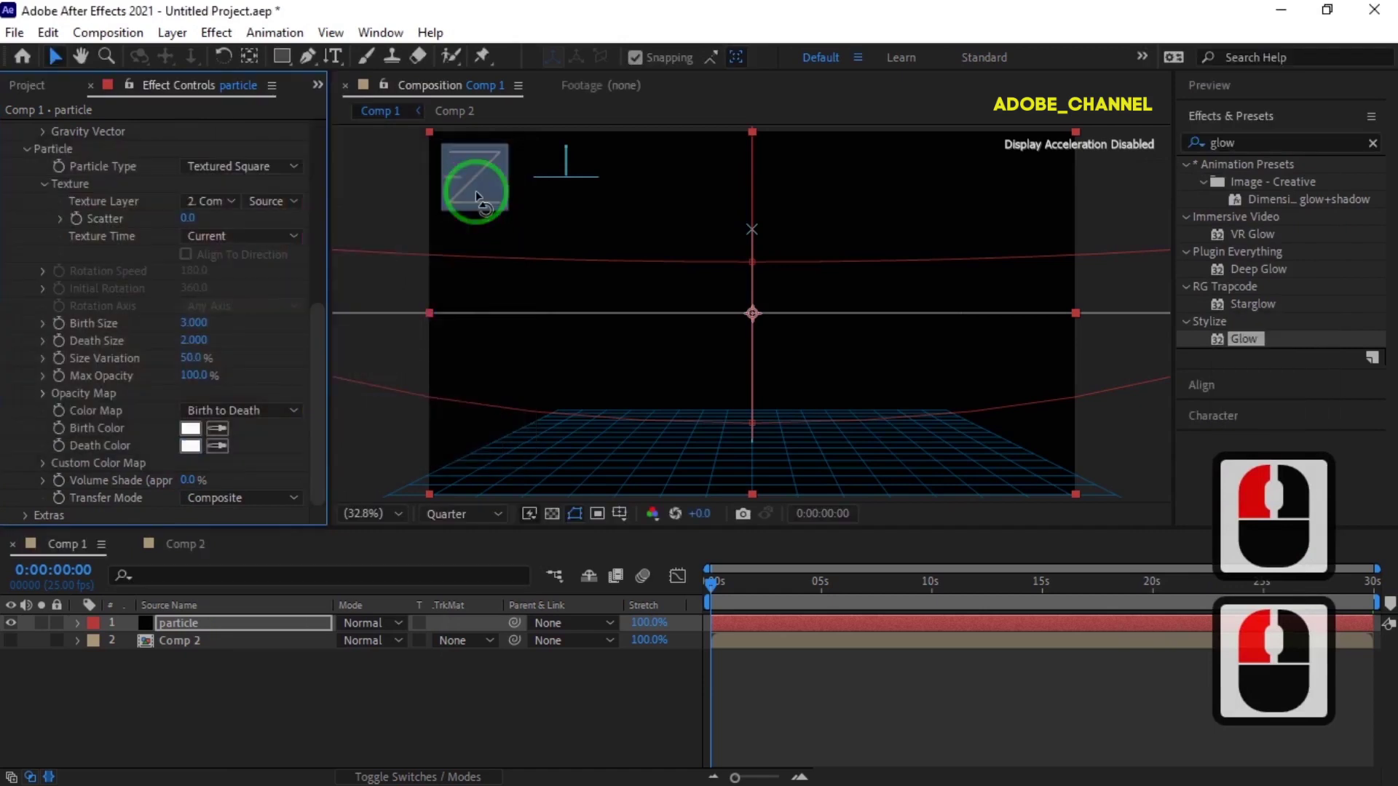
pyautogui.click(397, 630)
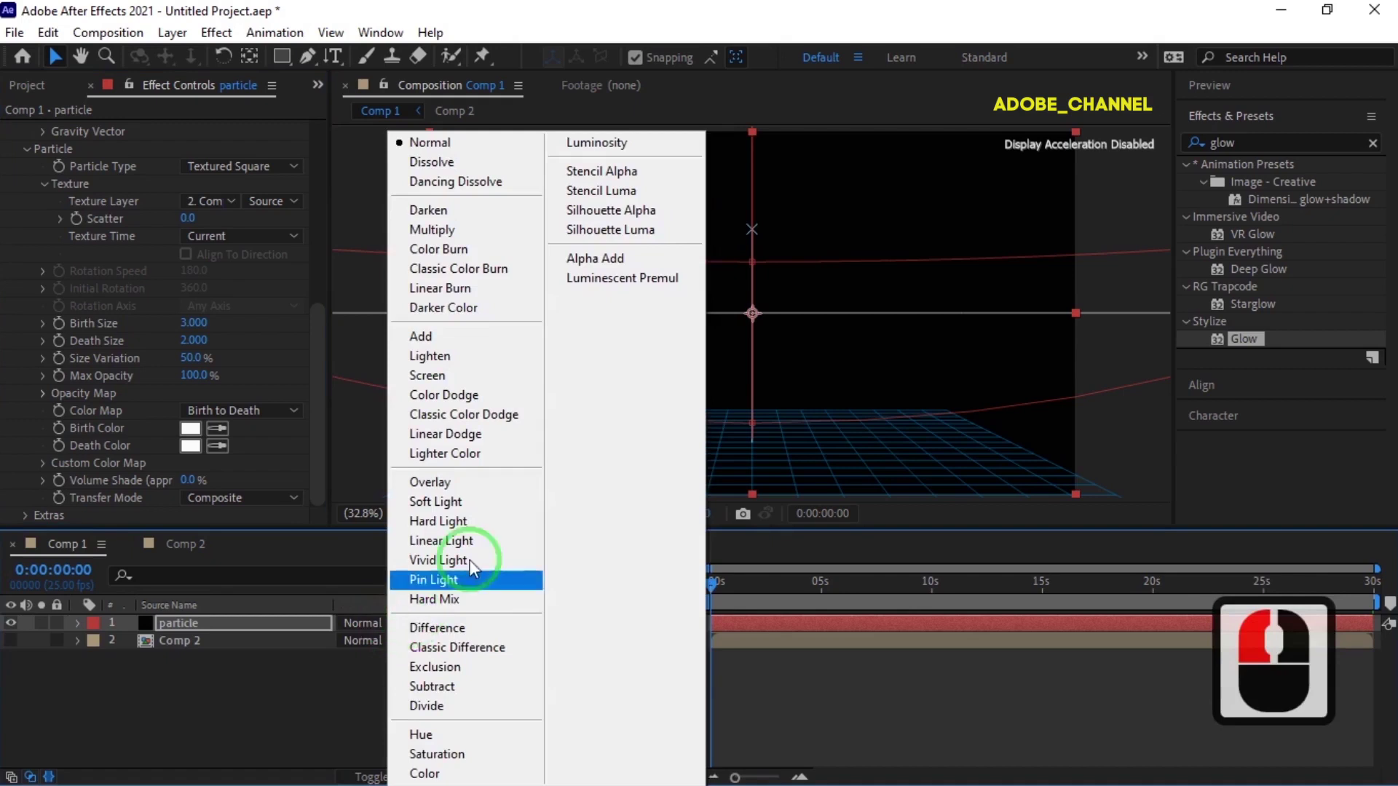
pyautogui.click(450, 389)
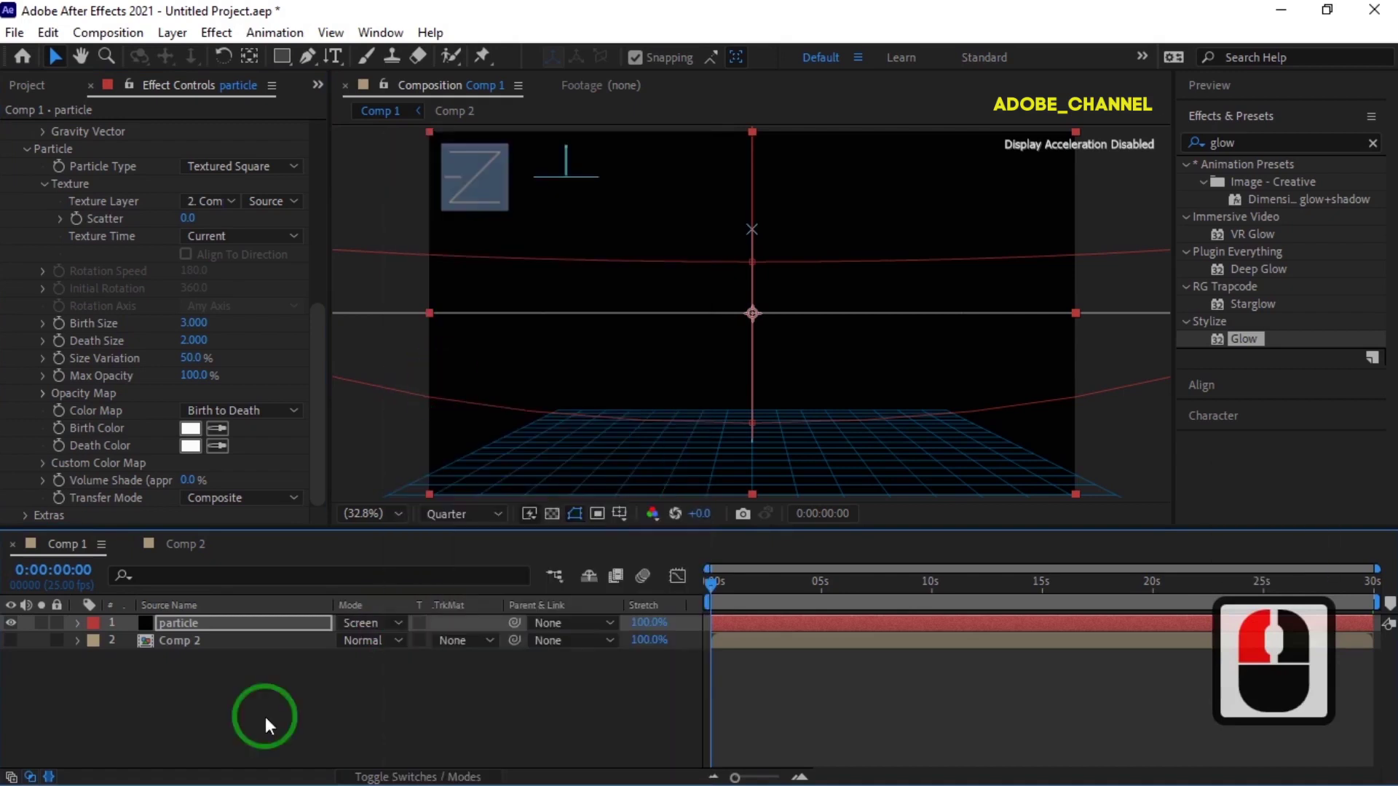
# Create a new solid named ramp and send it to the bottom of the layer stack.
pyautogui.rightClick(270, 725)
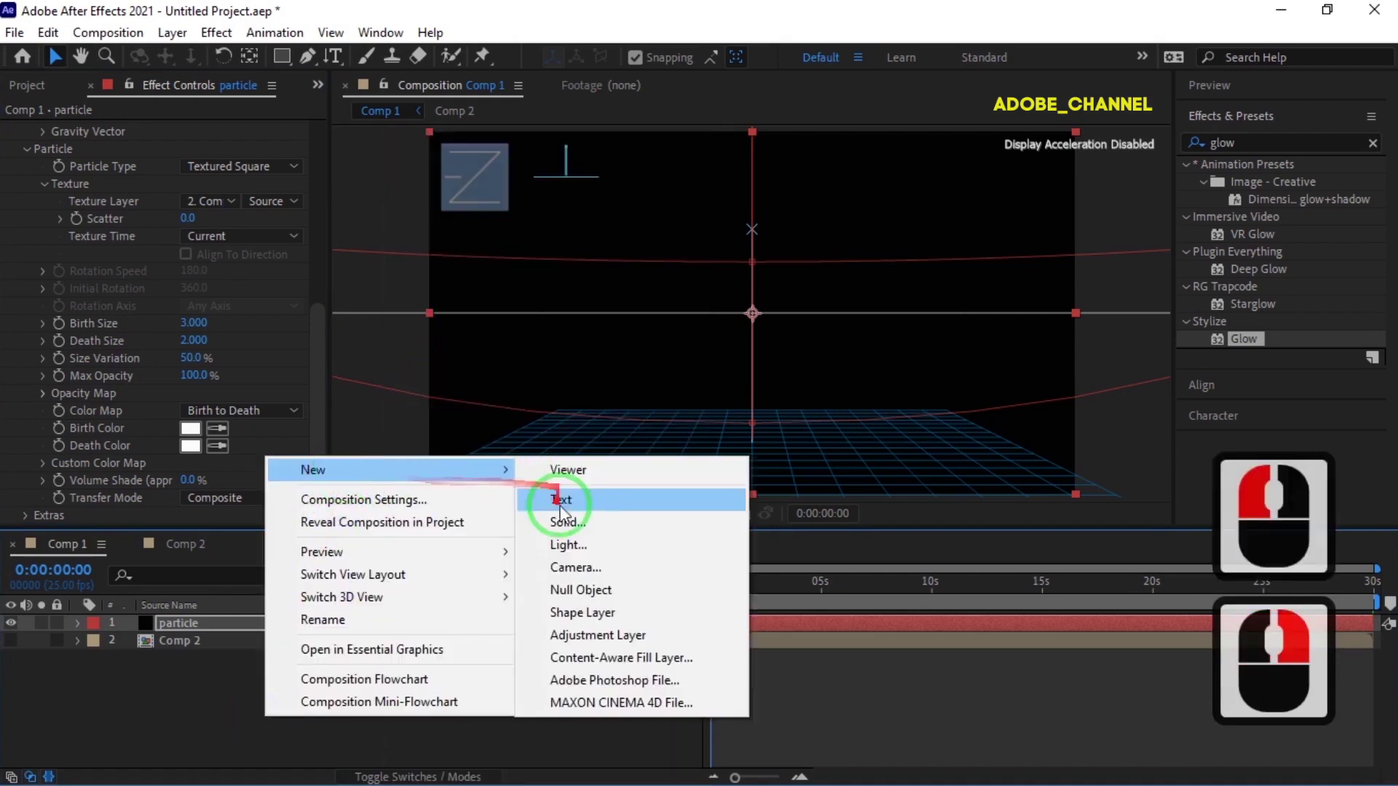
pyautogui.click(568, 541)
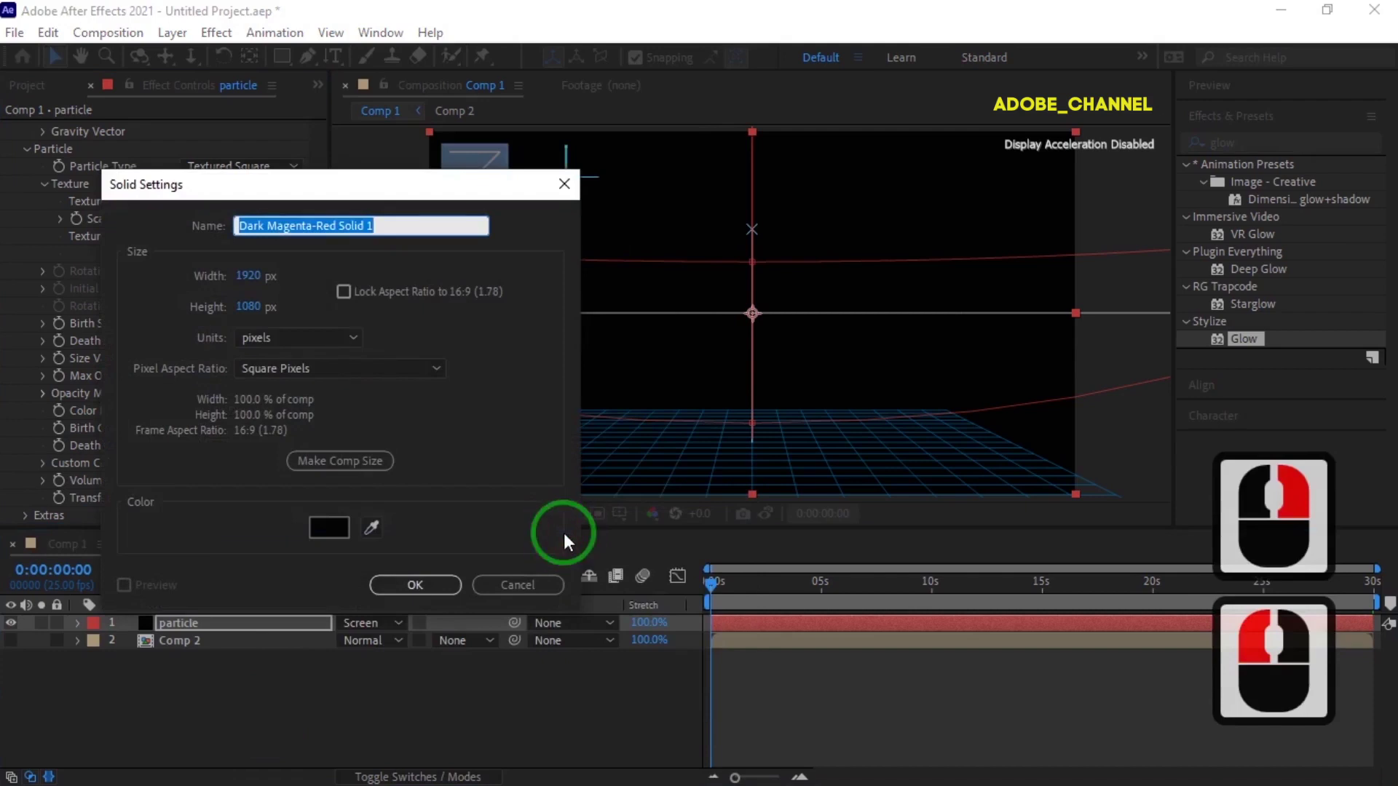
pyautogui.write('ramp')
pyautogui.press('Return')
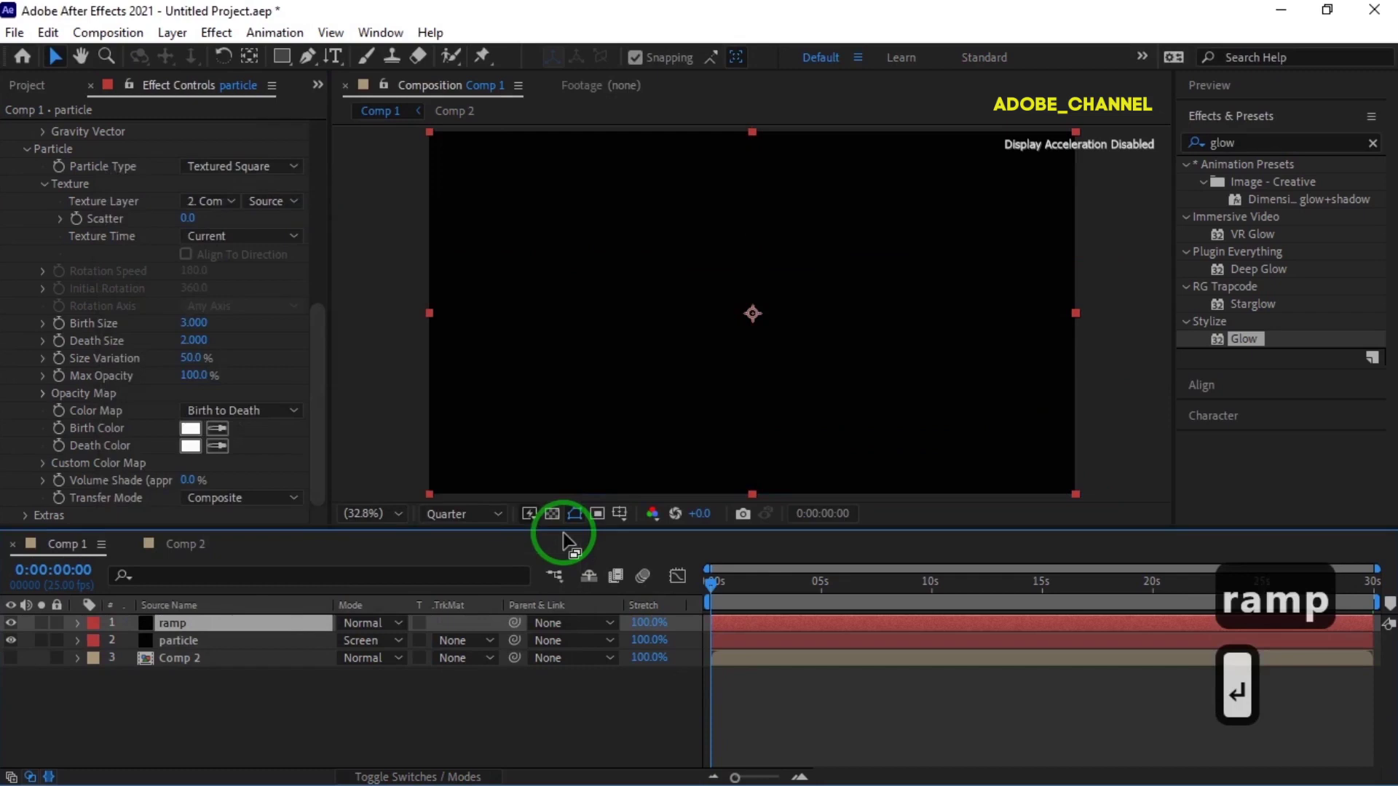
pyautogui.press('Return')
pyautogui.click(257, 681)
# Search 'ramp' and apply Gradient Ramp to the ramp layer.
pyautogui.click(1194, 160)
pyautogui.click(1195, 159)
pyautogui.press('r')
pyautogui.write('amp')
pyautogui.doubleClick(1291, 194)
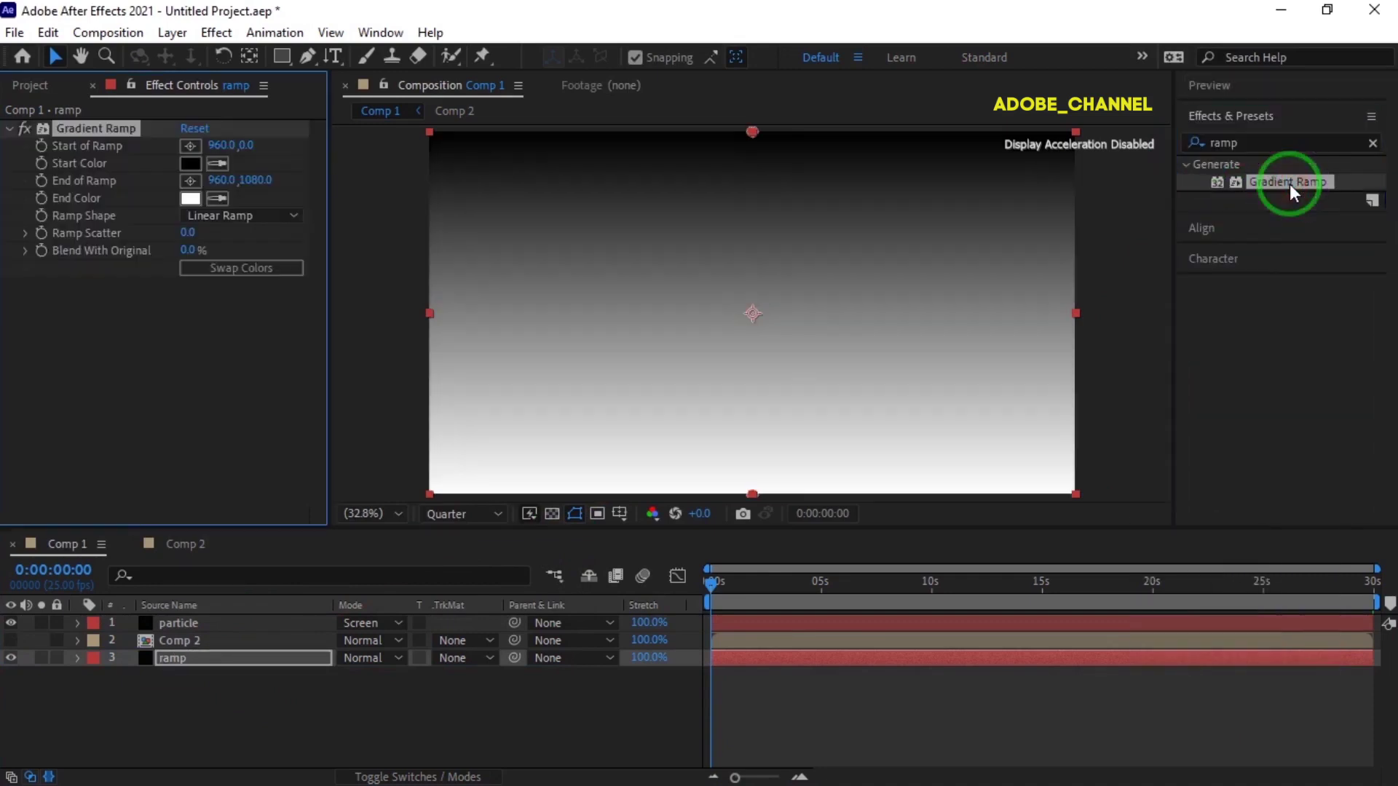
# Set the gradient's Start Color to dark navy hex 000C18.
pyautogui.click(200, 174)
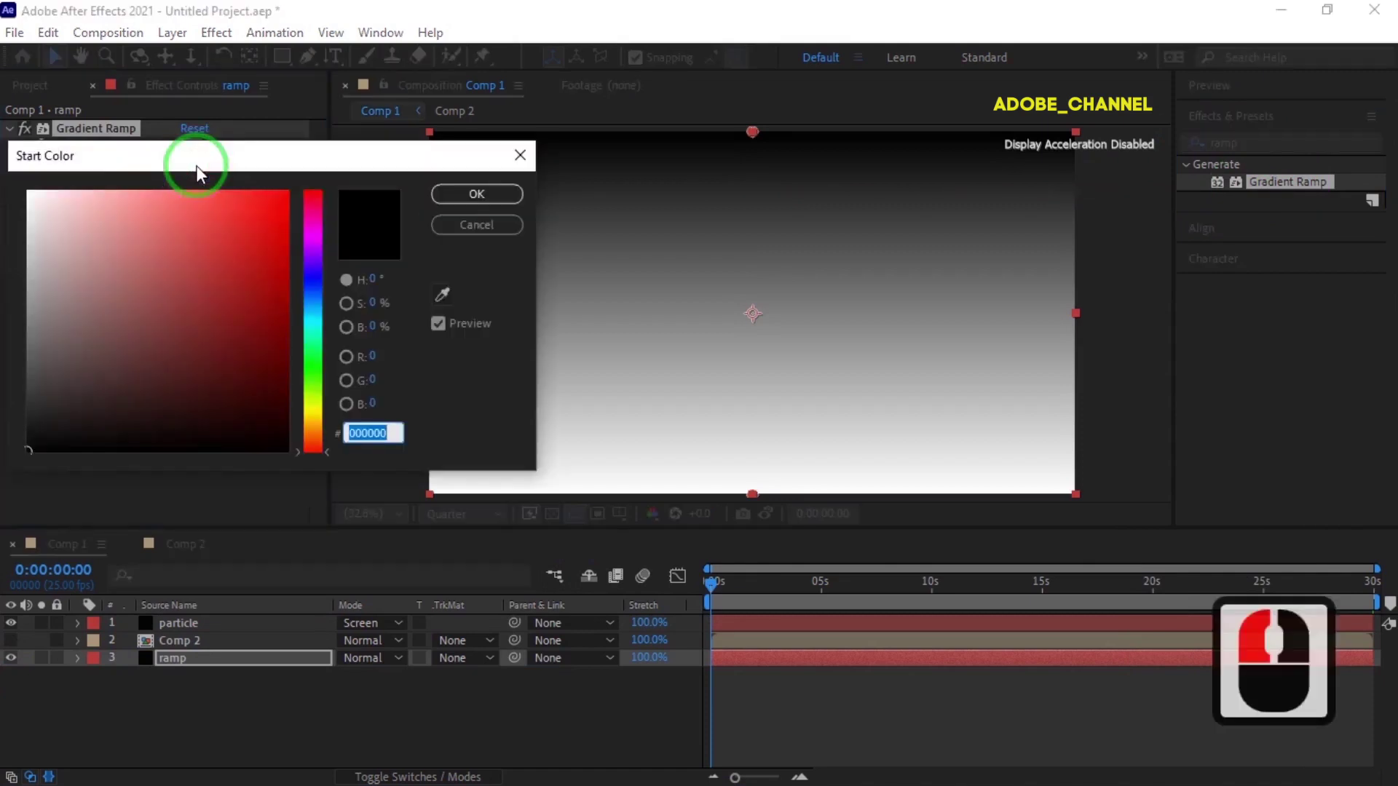
pyautogui.press('0')
pyautogui.press('0')
pyautogui.press('0')
pyautogui.press('c')
pyautogui.press('1')
pyautogui.write('18')
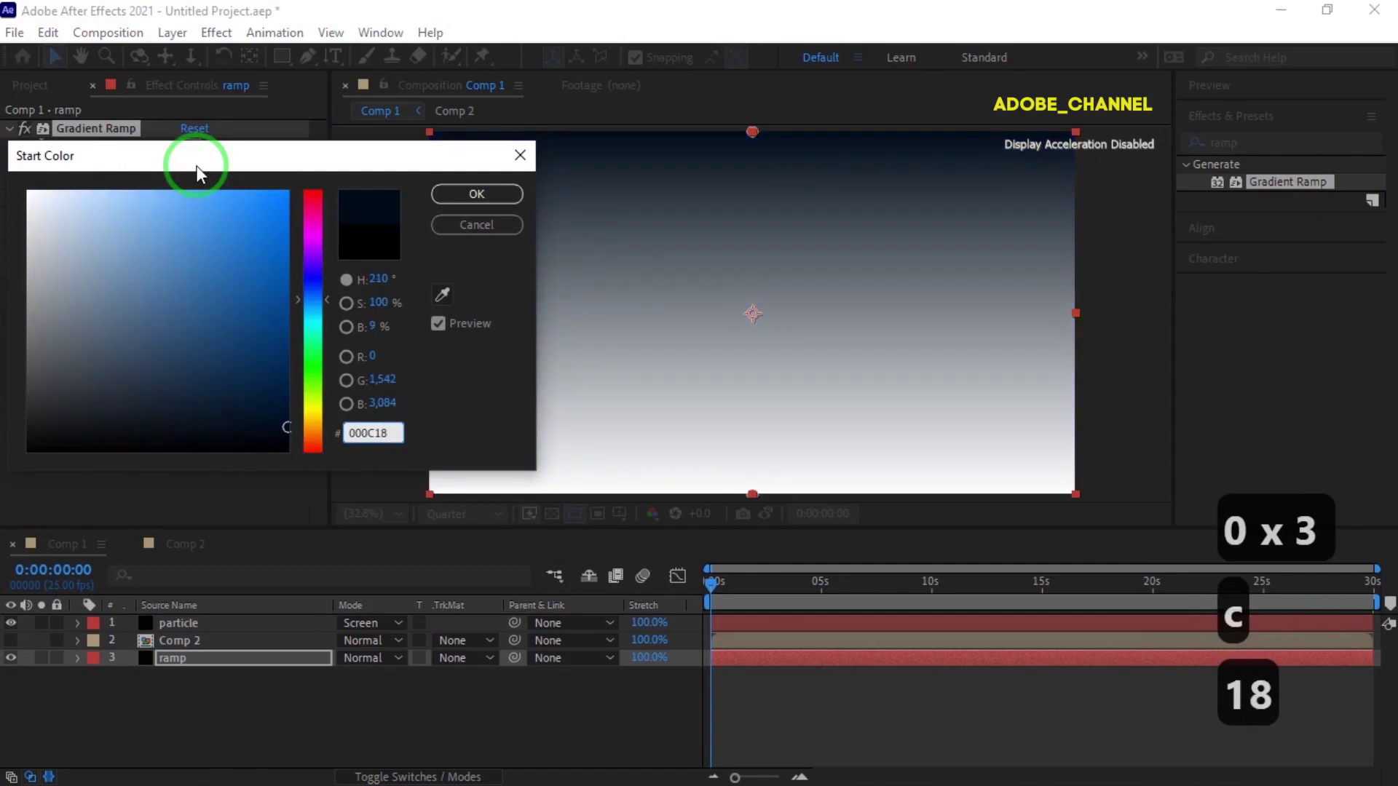
pyautogui.click(471, 203)
# Set the gradient's End Color to hex 000509.
pyautogui.click(195, 208)
pyautogui.press('0')
pyautogui.write('0x3509')
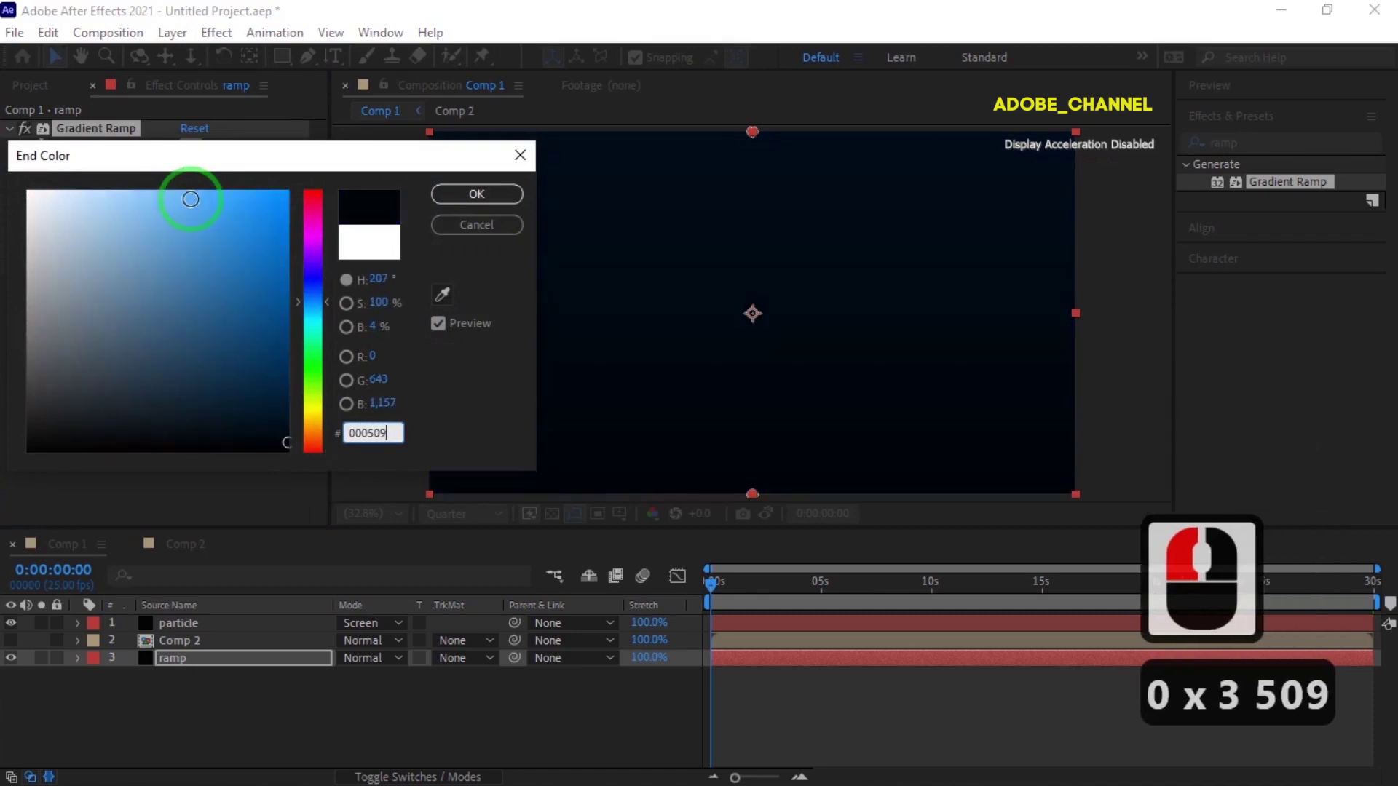
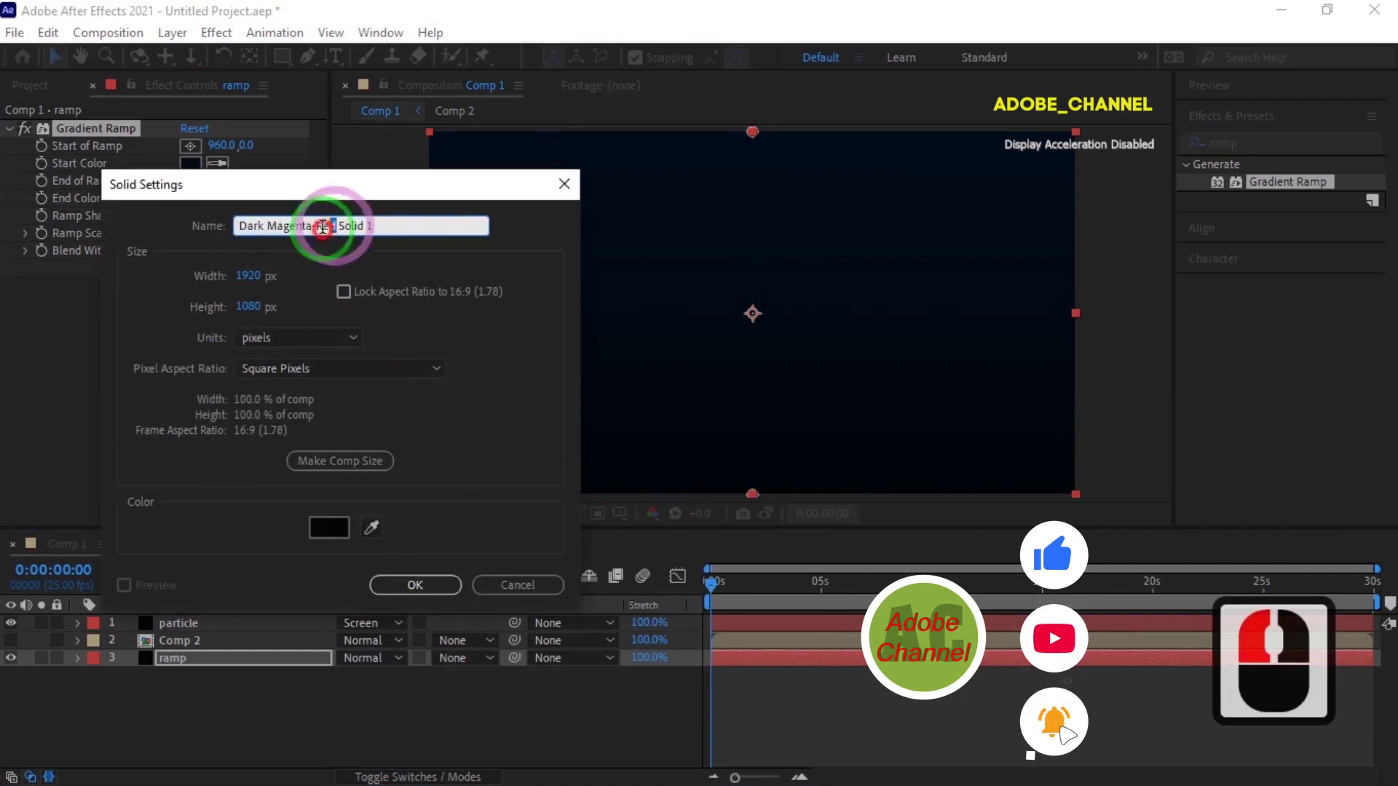
# Keep the new solid as Solid 1 above ramp and locate Fractal Noise in Effects & Presets.
pyautogui.click(233, 252)
pyautogui.press('BackSpace')
pyautogui.click(419, 589)
pyautogui.moveTo(266, 669); pyautogui.dragTo(1244, 173)
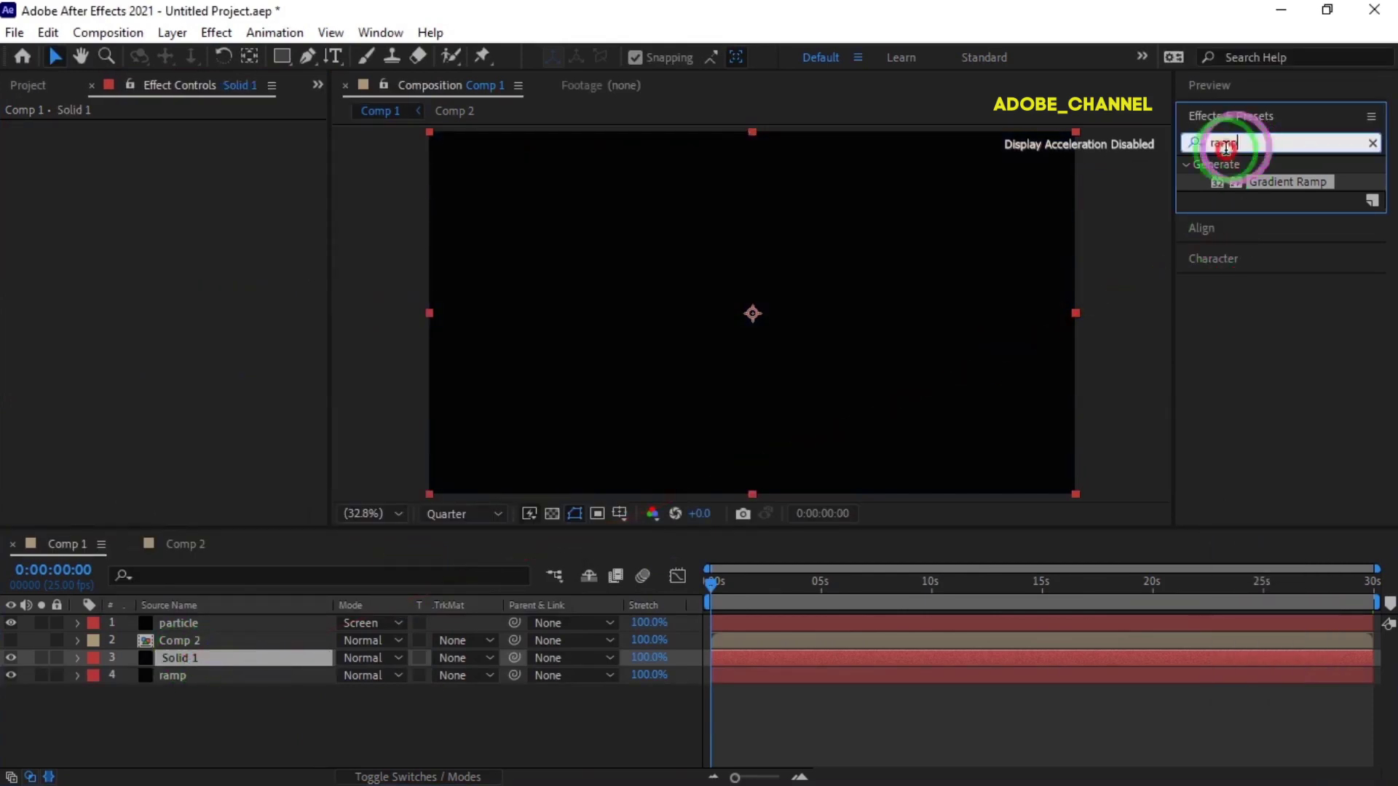
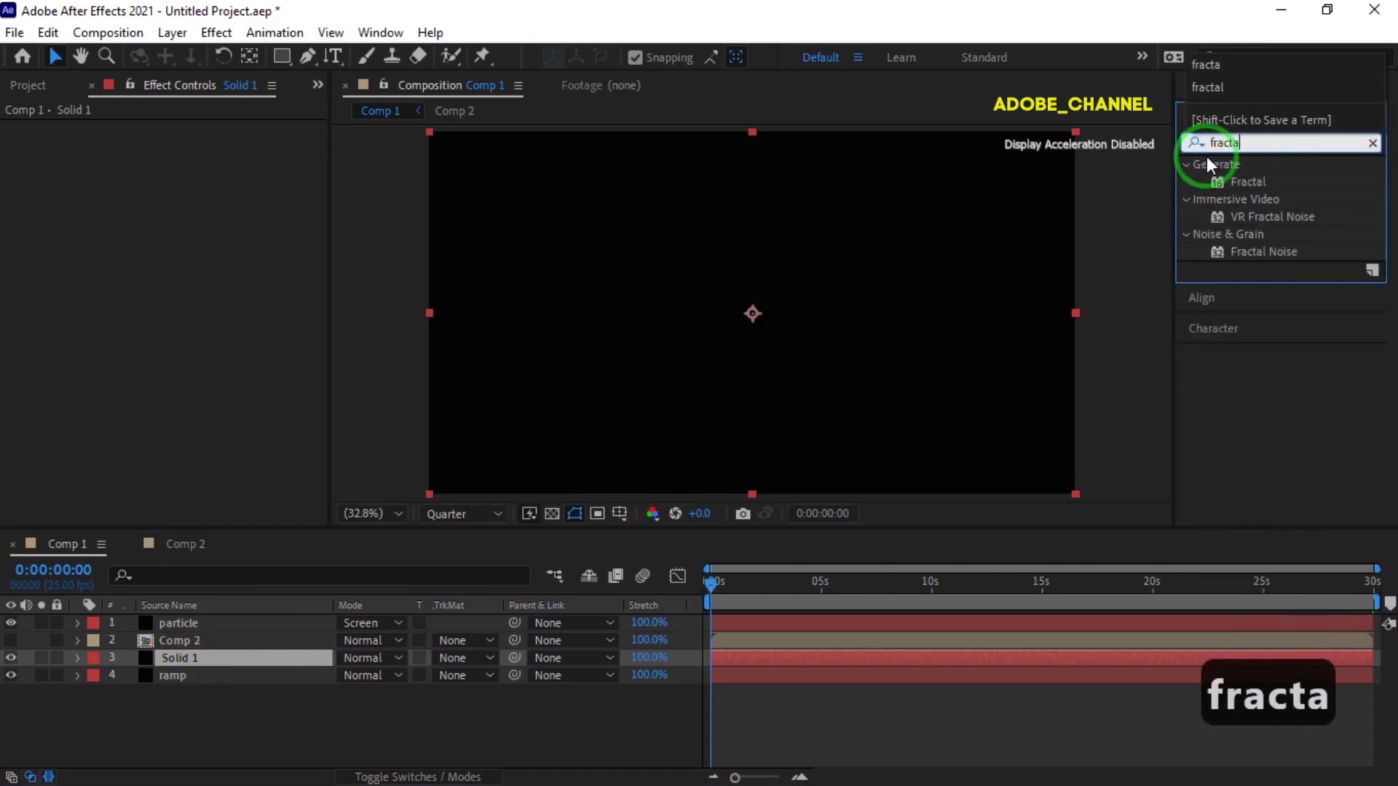
# Apply Fractal Noise to Solid 1 as Spline noise with contrast 133 and brightness -9.
pyautogui.doubleClick(1259, 262)
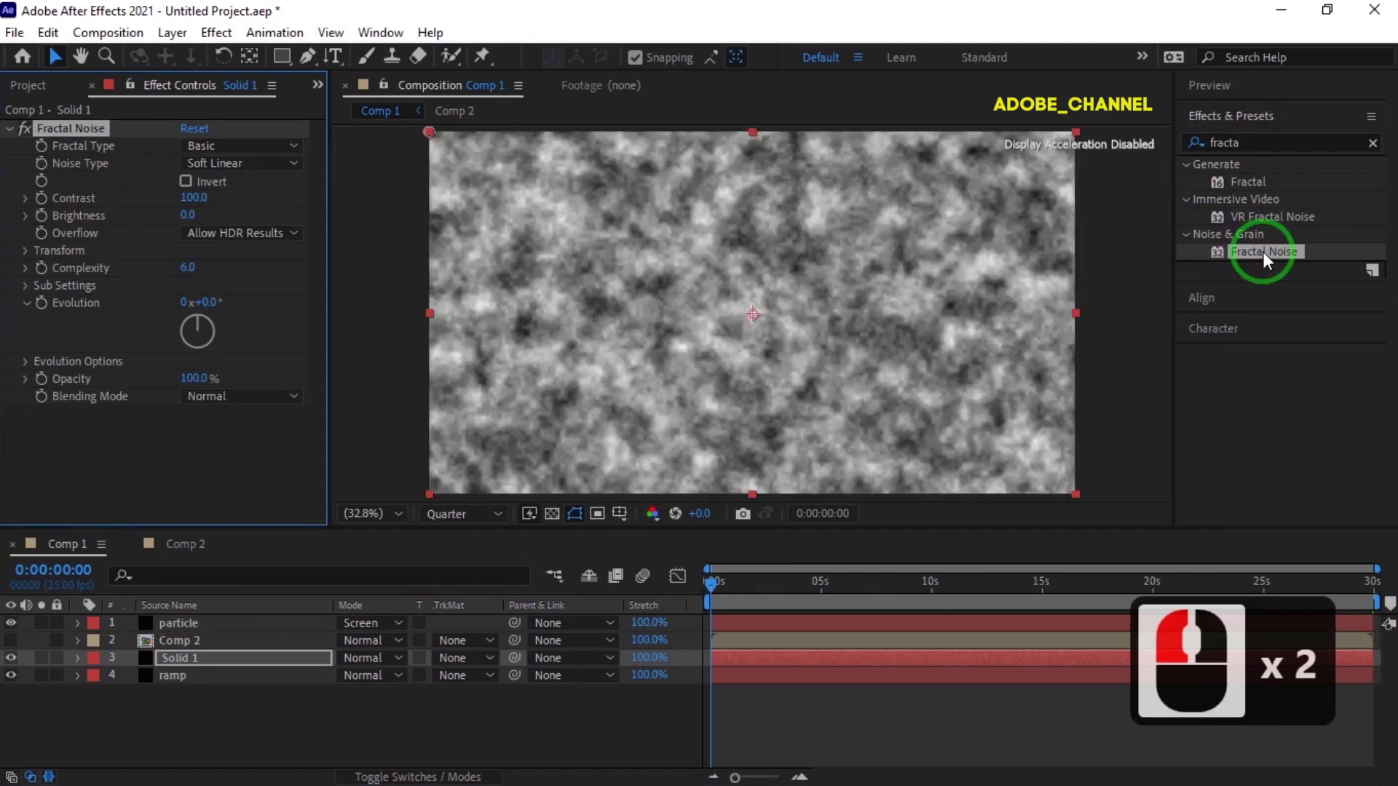
pyautogui.click(293, 174)
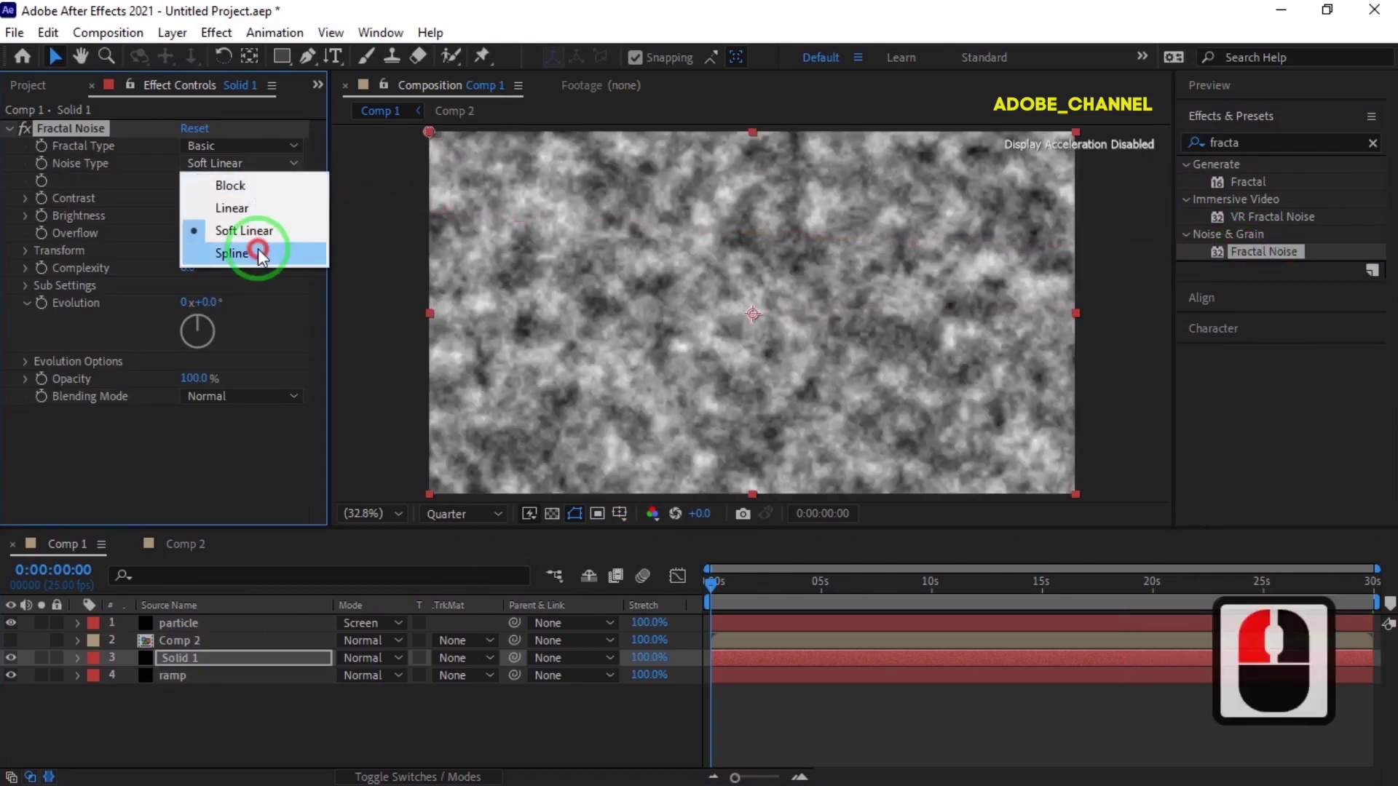
pyautogui.click(263, 257)
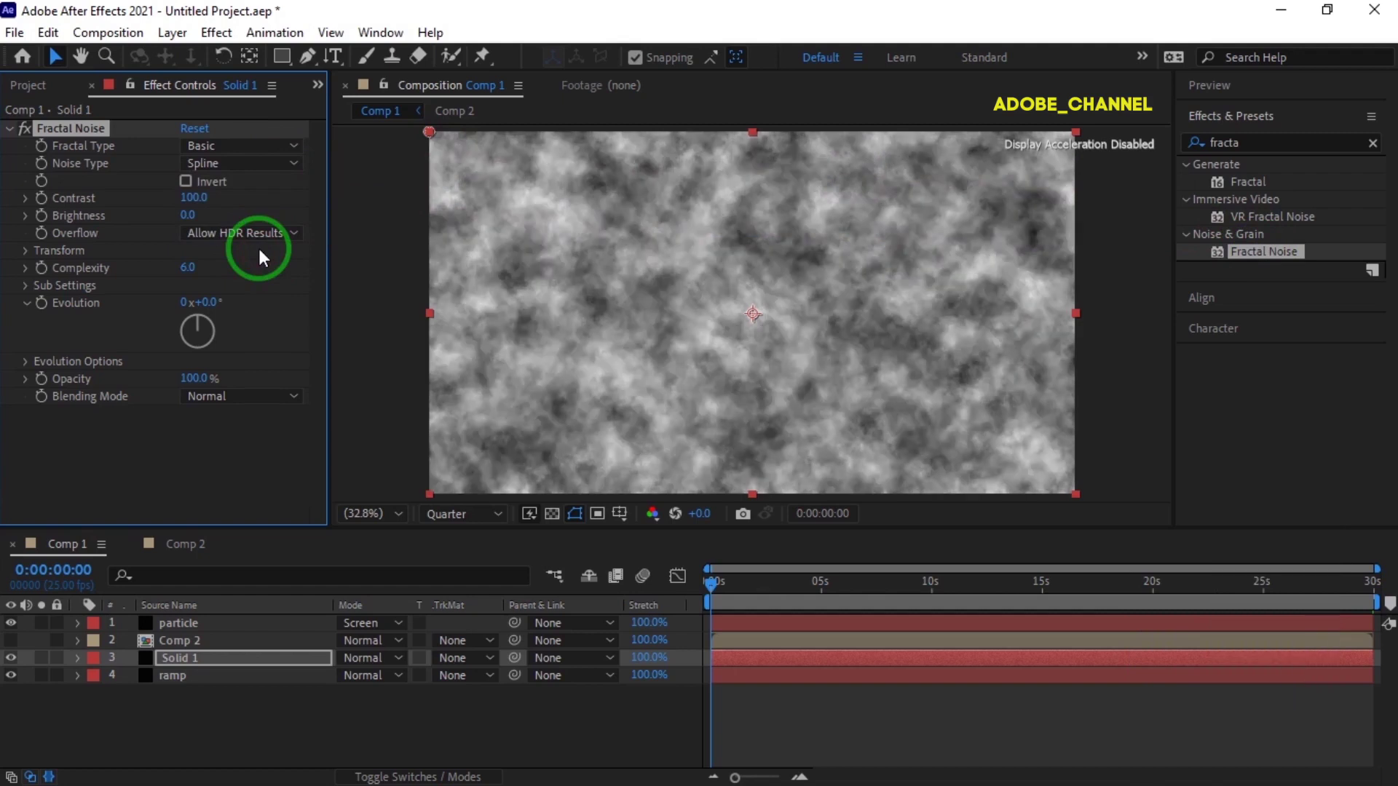
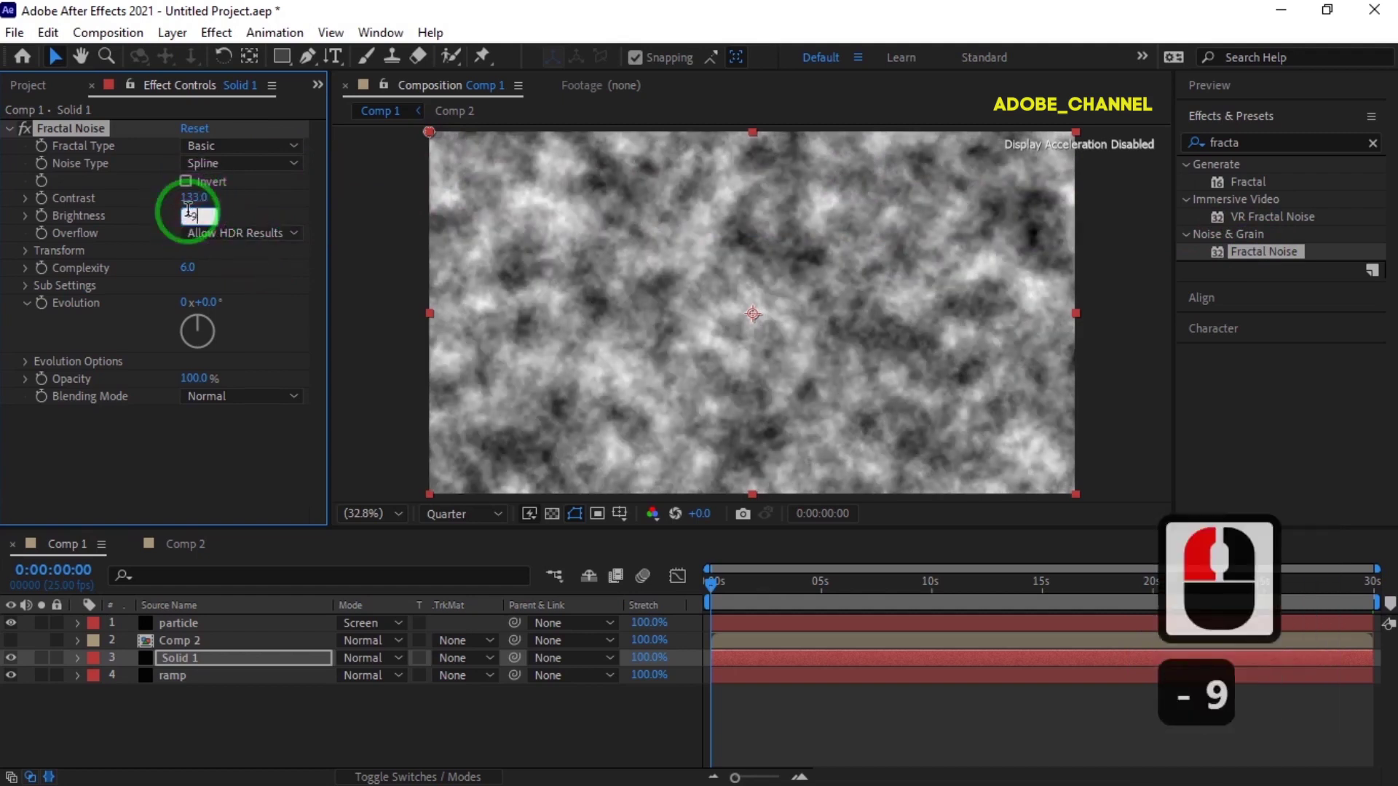
pyautogui.press('Return')
pyautogui.click(188, 217)
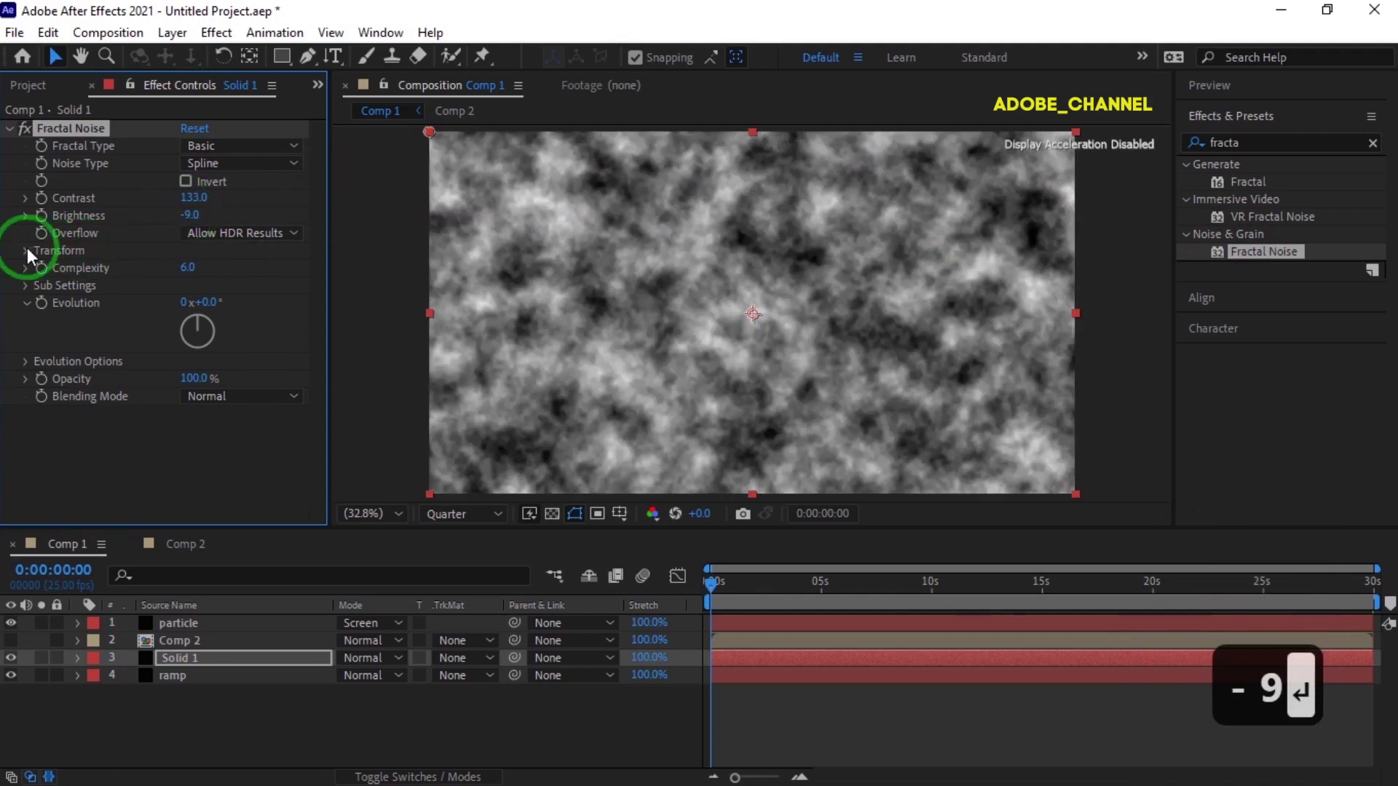
# Set the noise Transform Scale to 1000 for large soft clouds.
pyautogui.click(27, 257)
pyautogui.click(171, 305)
pyautogui.write('10')
pyautogui.press('Return')
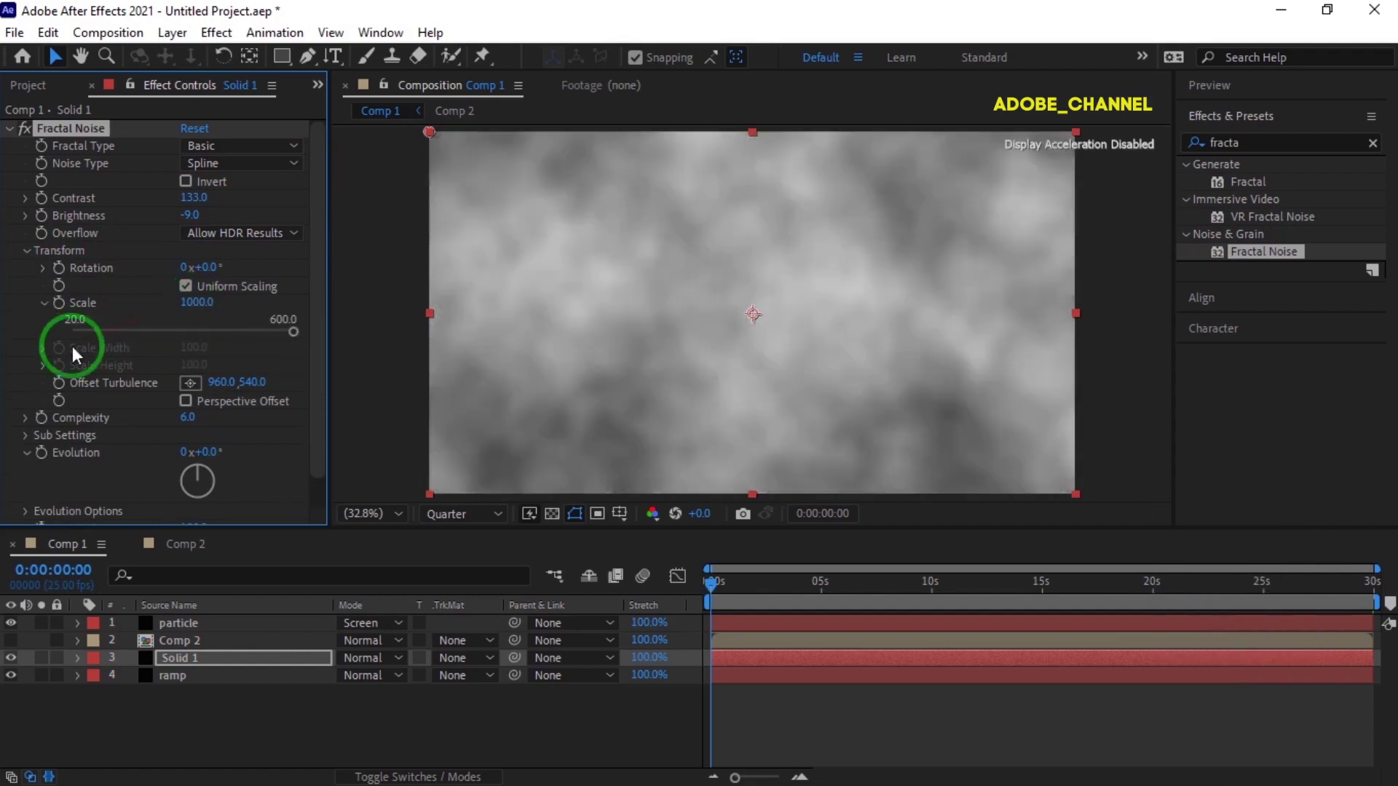
# Keyframe Offset Turbulence at the start and reveal it in the timeline.
pyautogui.click(62, 392)
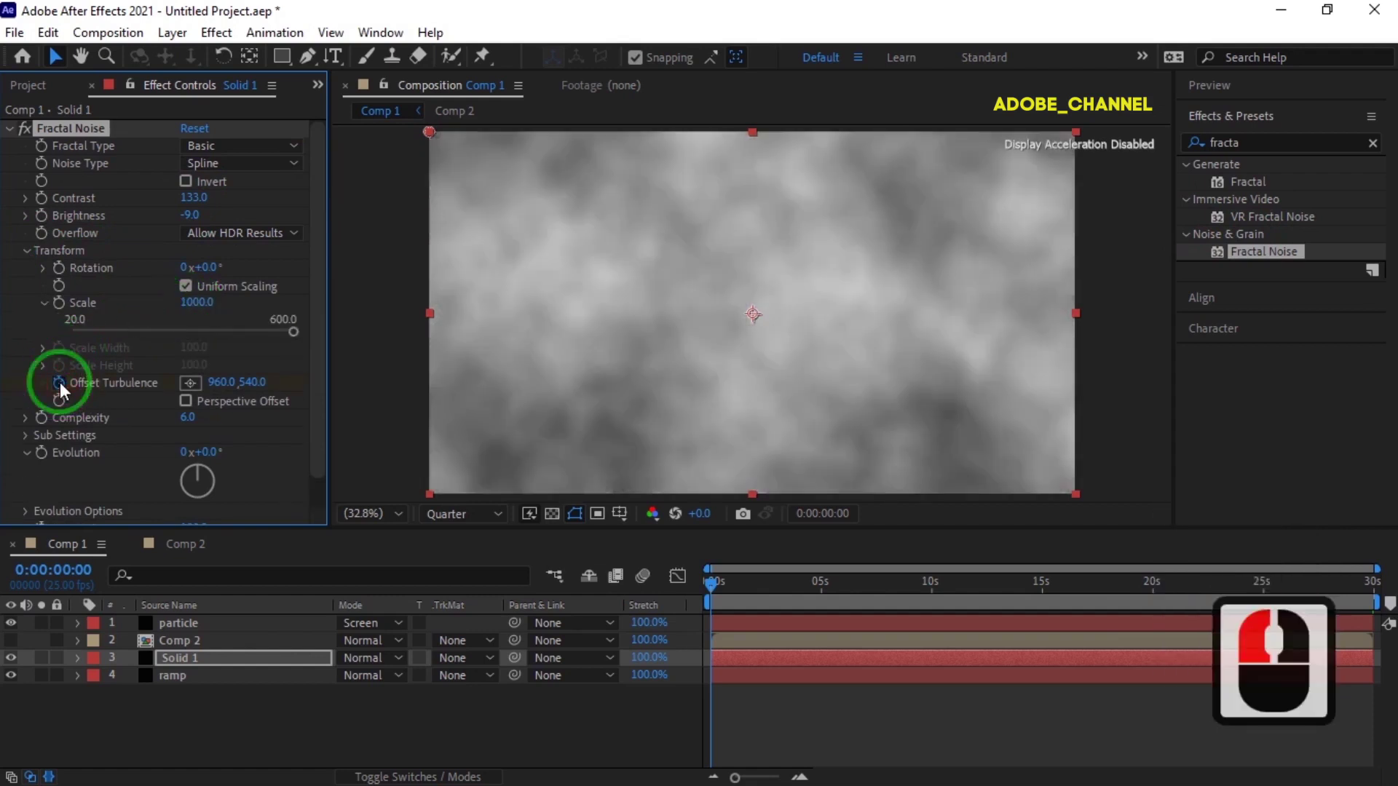
pyautogui.click(223, 662)
pyautogui.press('u')
pyautogui.click(225, 667)
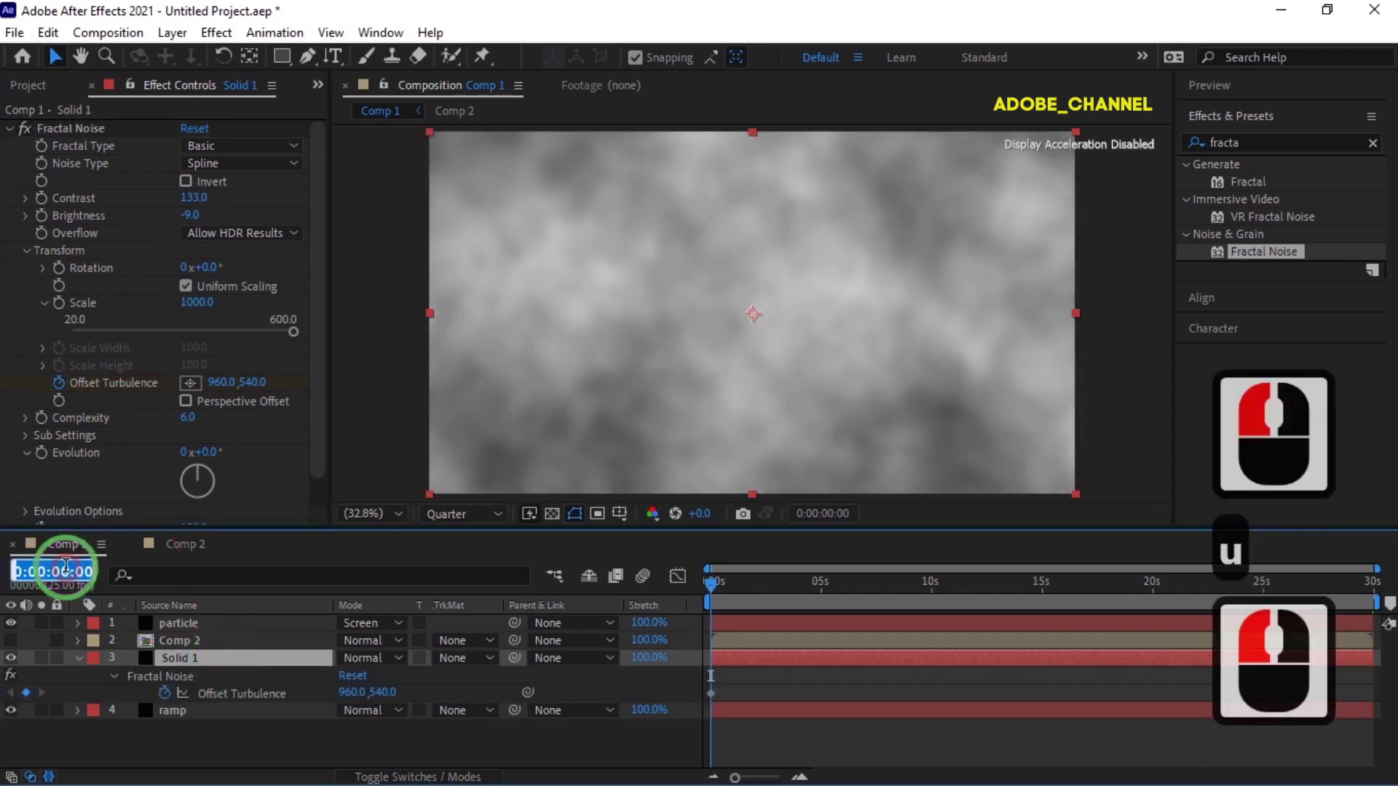
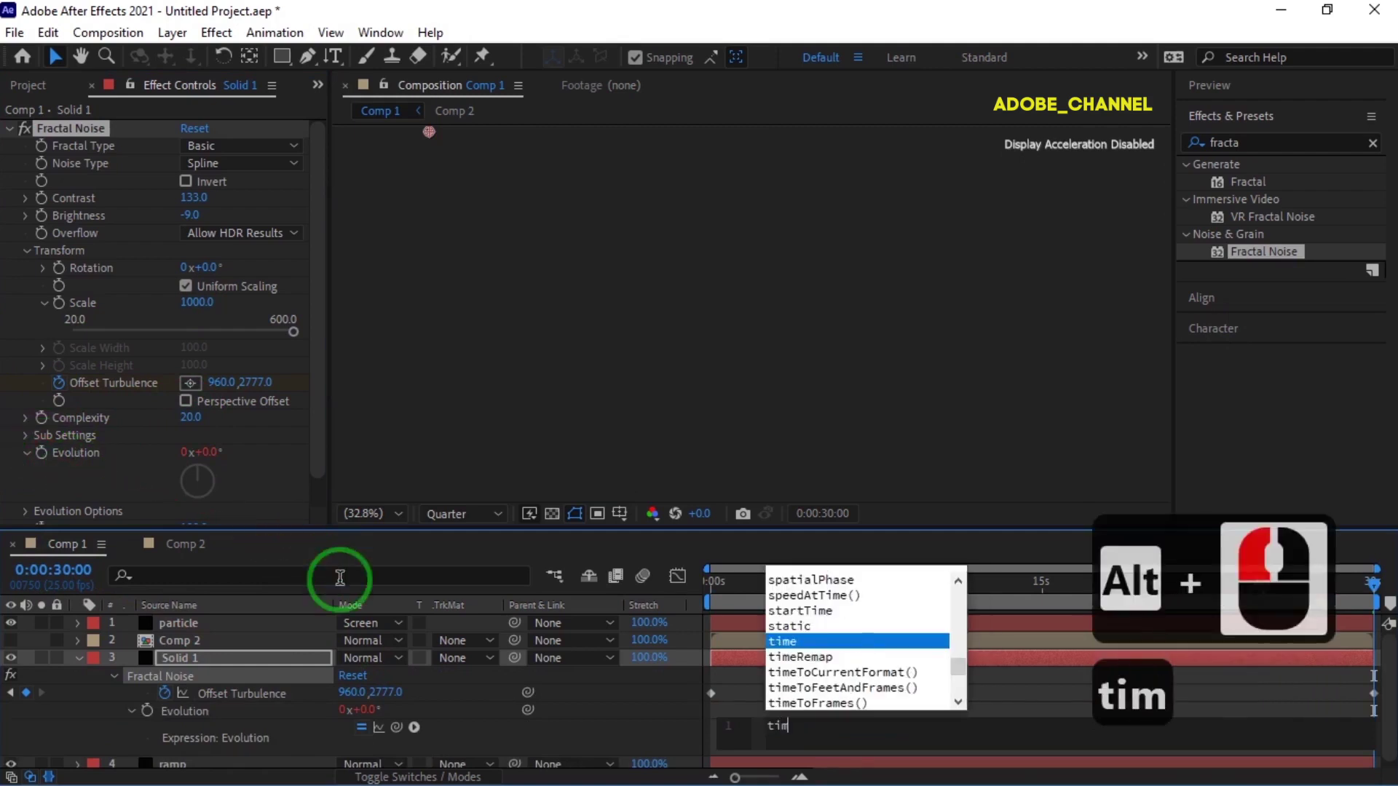
# Blend Solid 1 with Classic Color Dodge and return the time to the first frame.
pyautogui.write('e*')
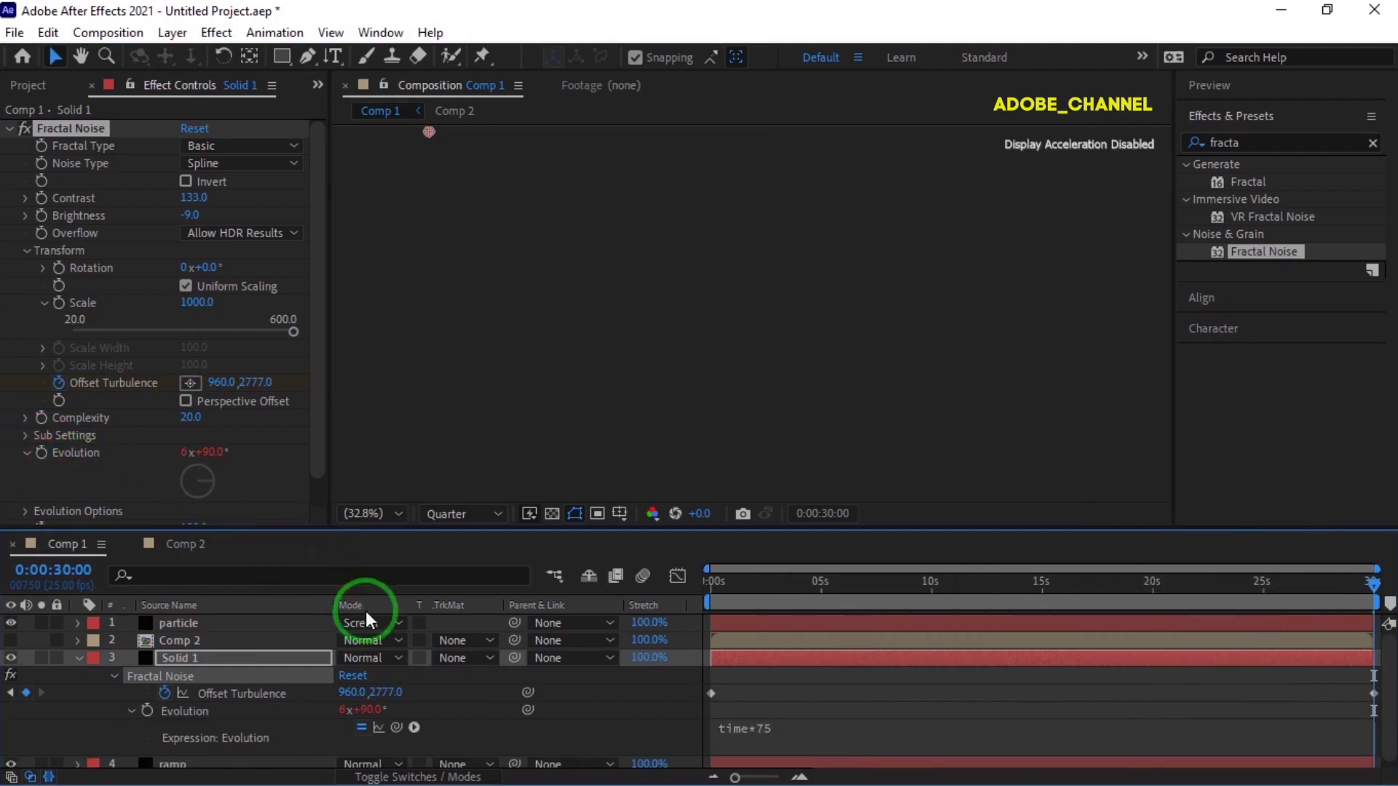
pyautogui.click(410, 667)
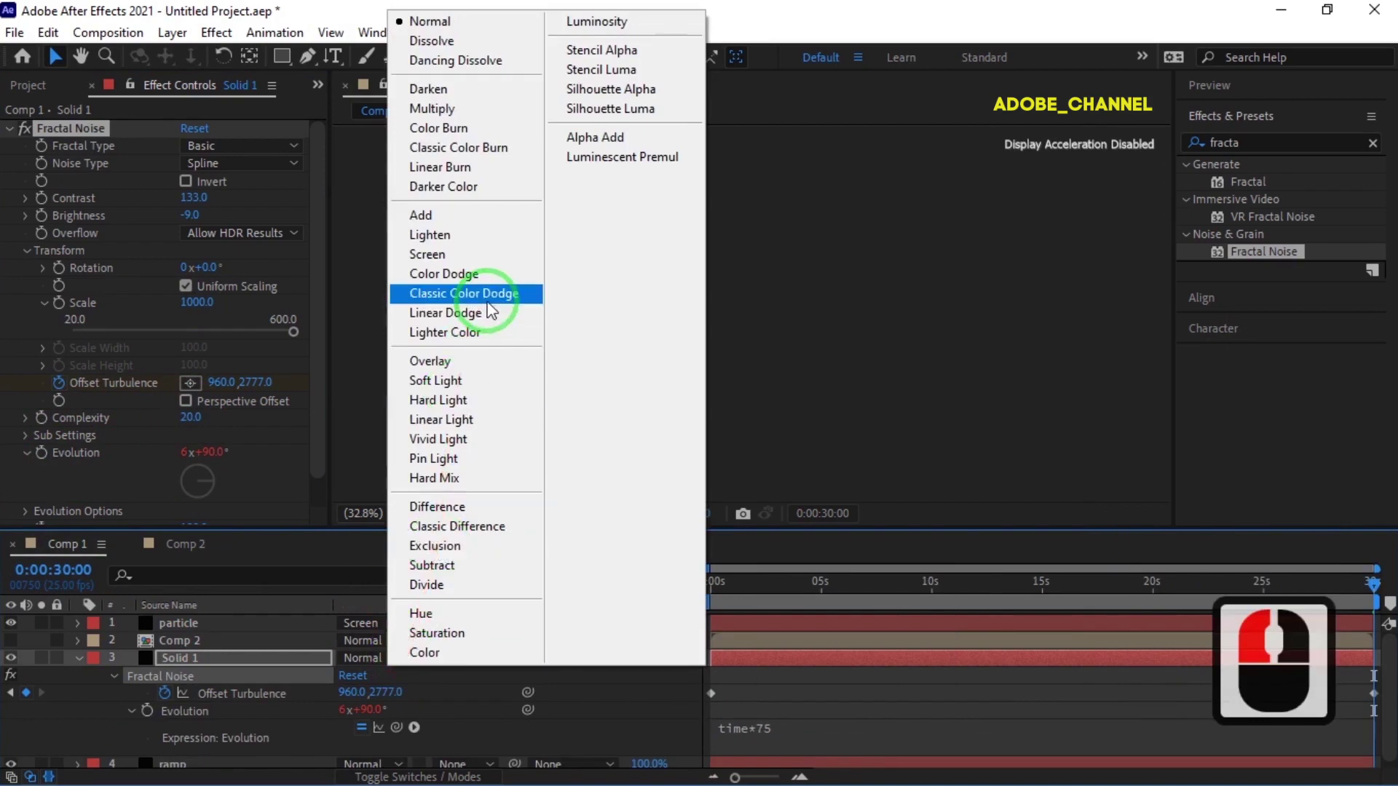
pyautogui.click(490, 312)
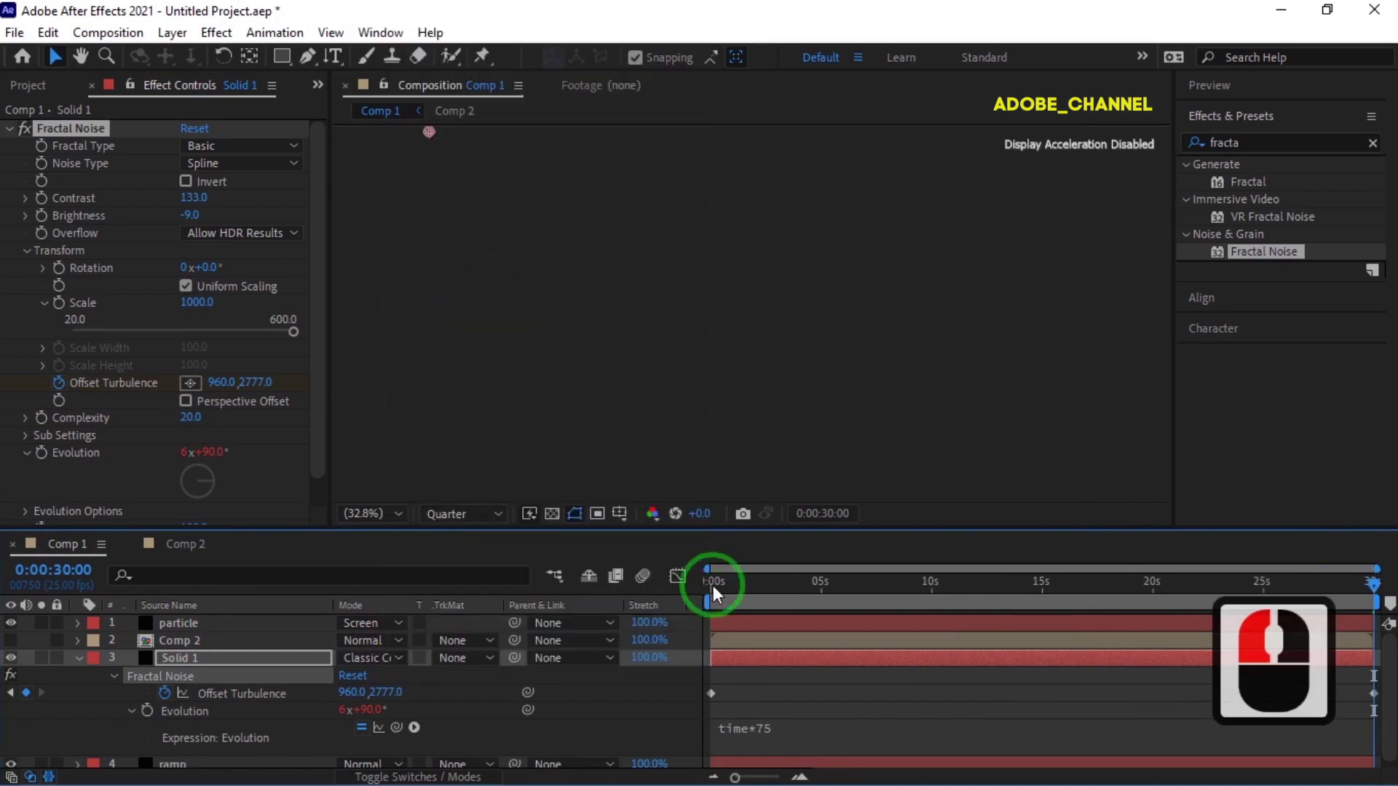
pyautogui.click(716, 592)
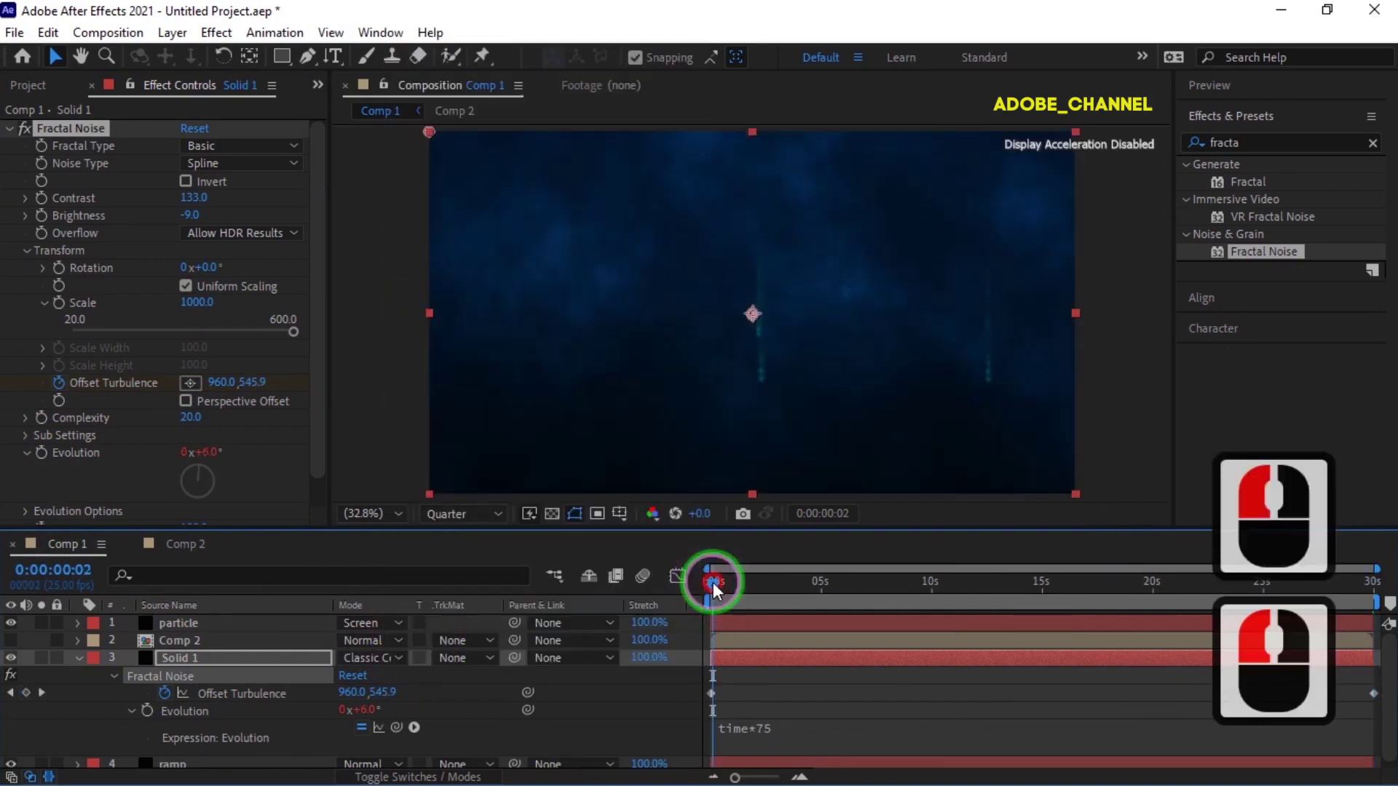
pyautogui.click(706, 592)
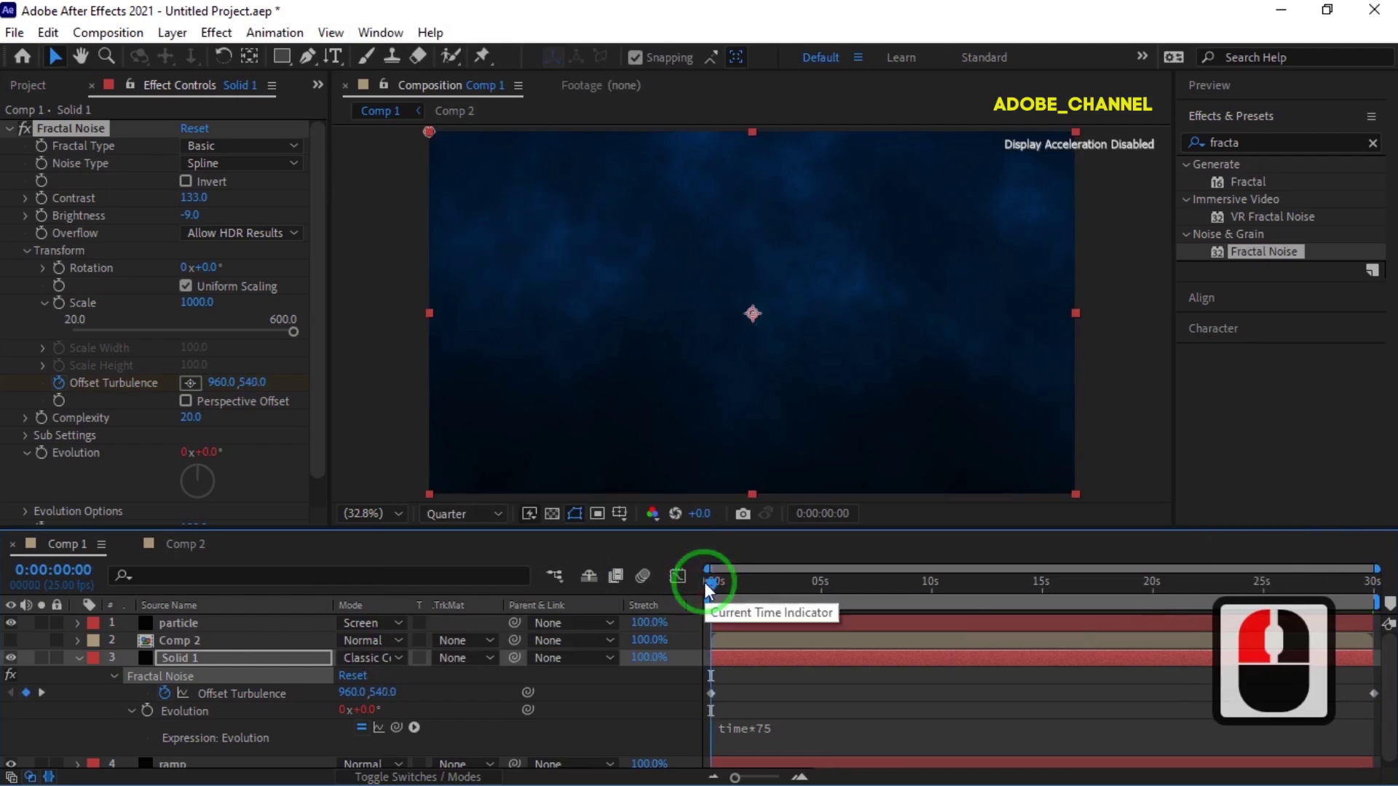
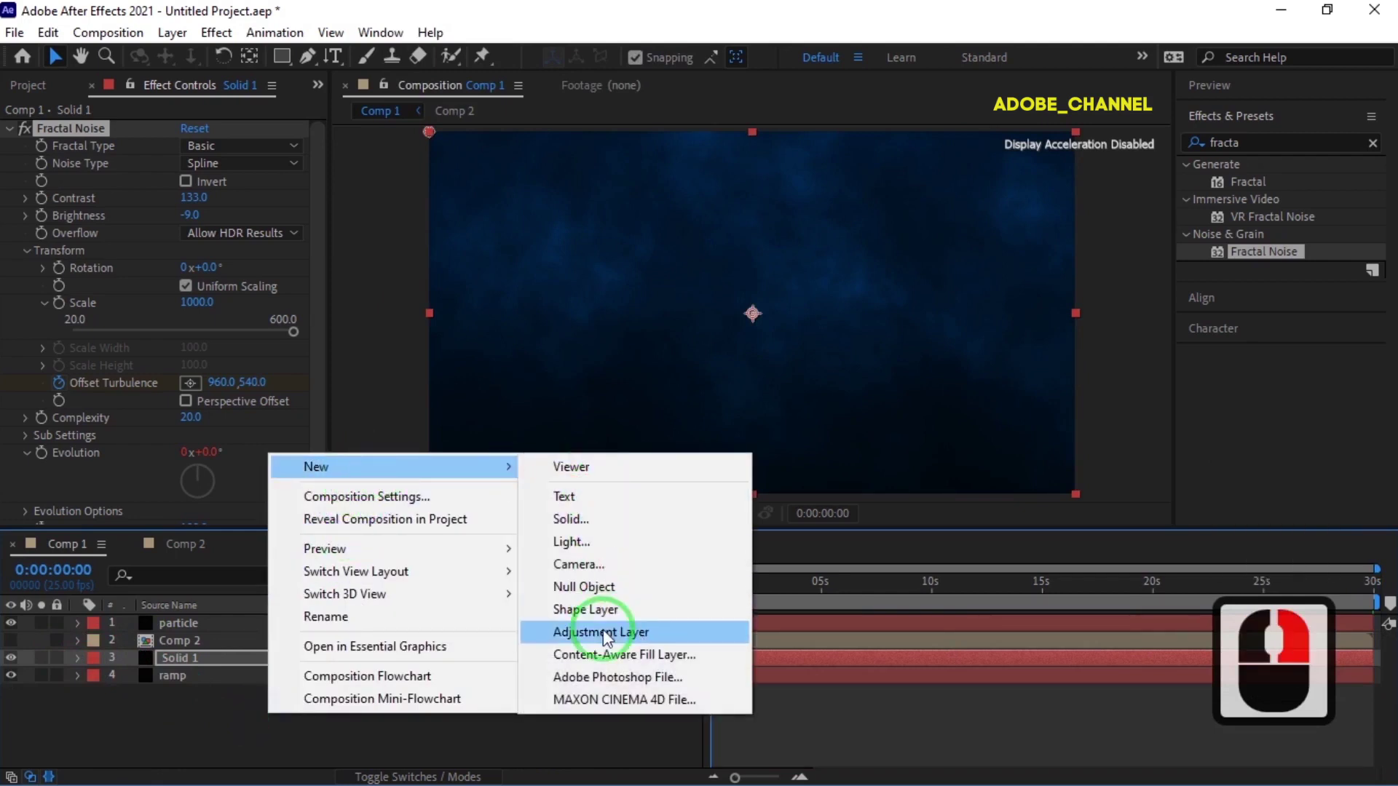
# Add Adjustment Layer 2 at the top of Comp 1 and start searching for Curves.
pyautogui.click(607, 639)
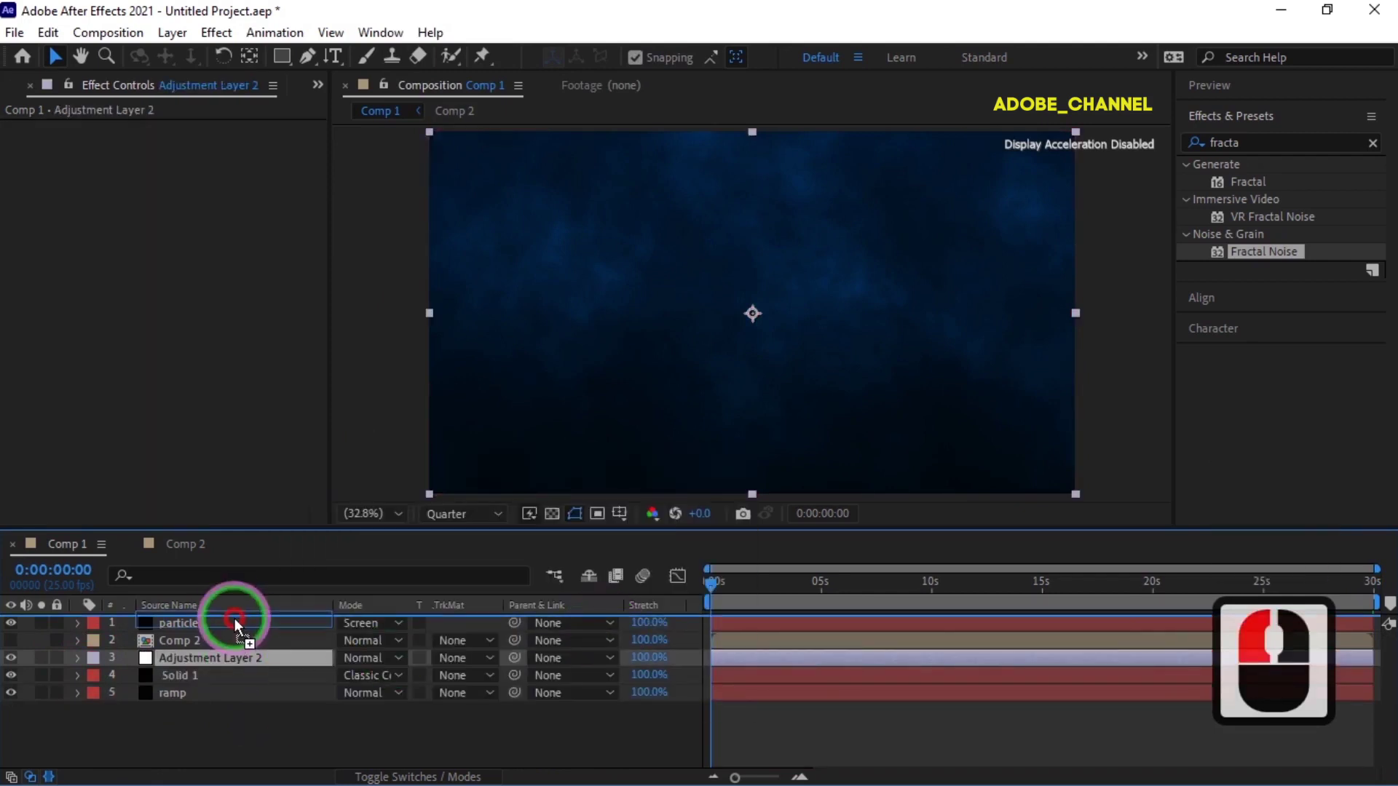
pyautogui.click(236, 627)
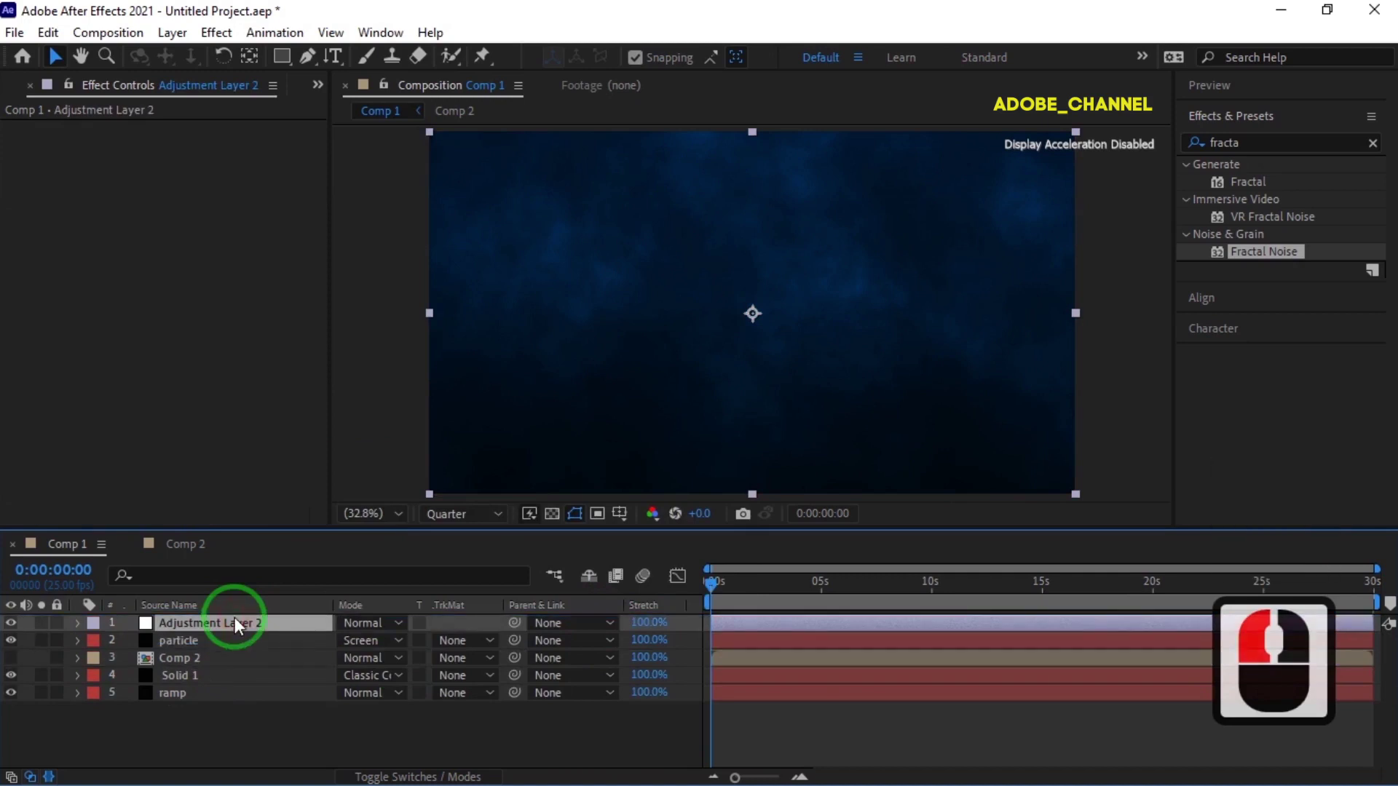
pyautogui.click(1172, 161)
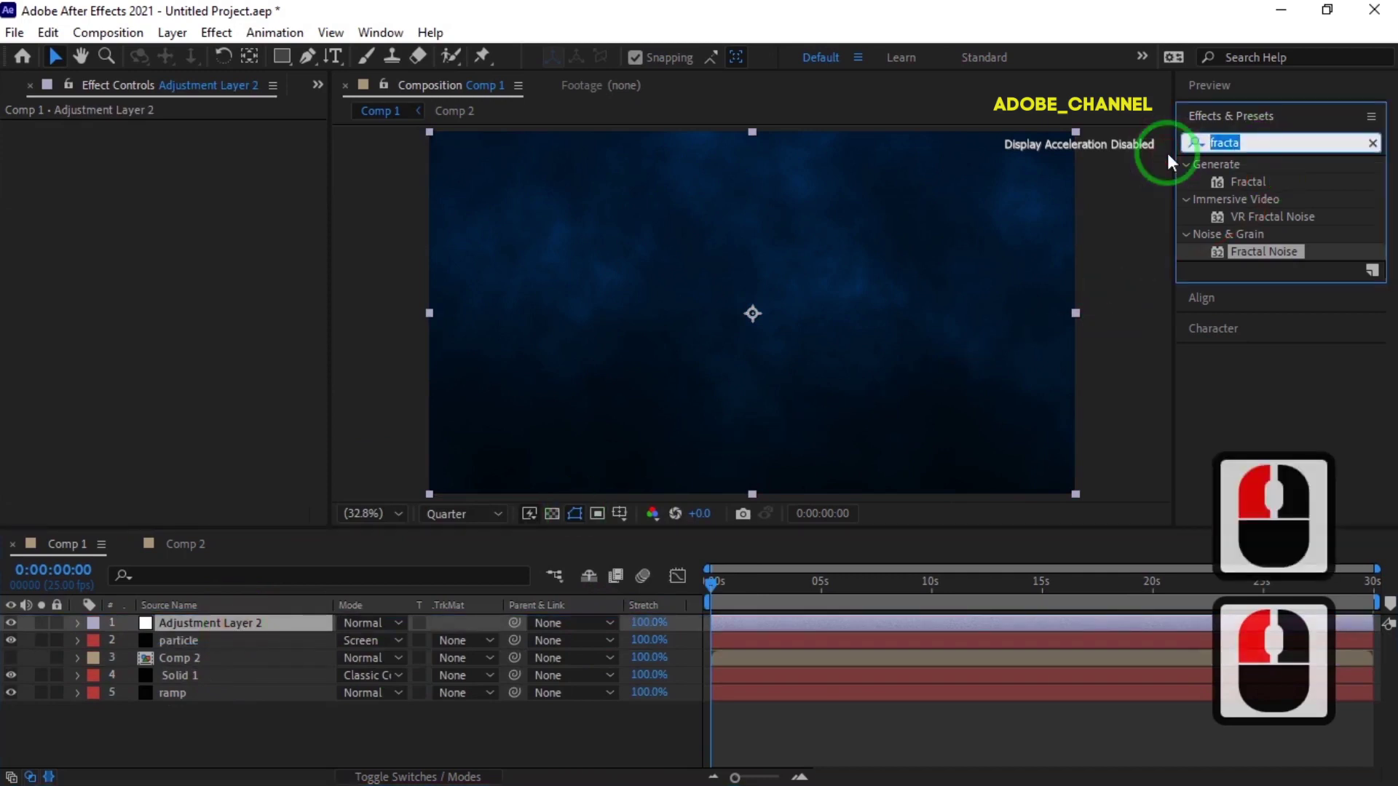
# Find Curves in the effects search ('cur') and apply it to Adjustment Layer 2.
pyautogui.write('cur')
pyautogui.press('v')
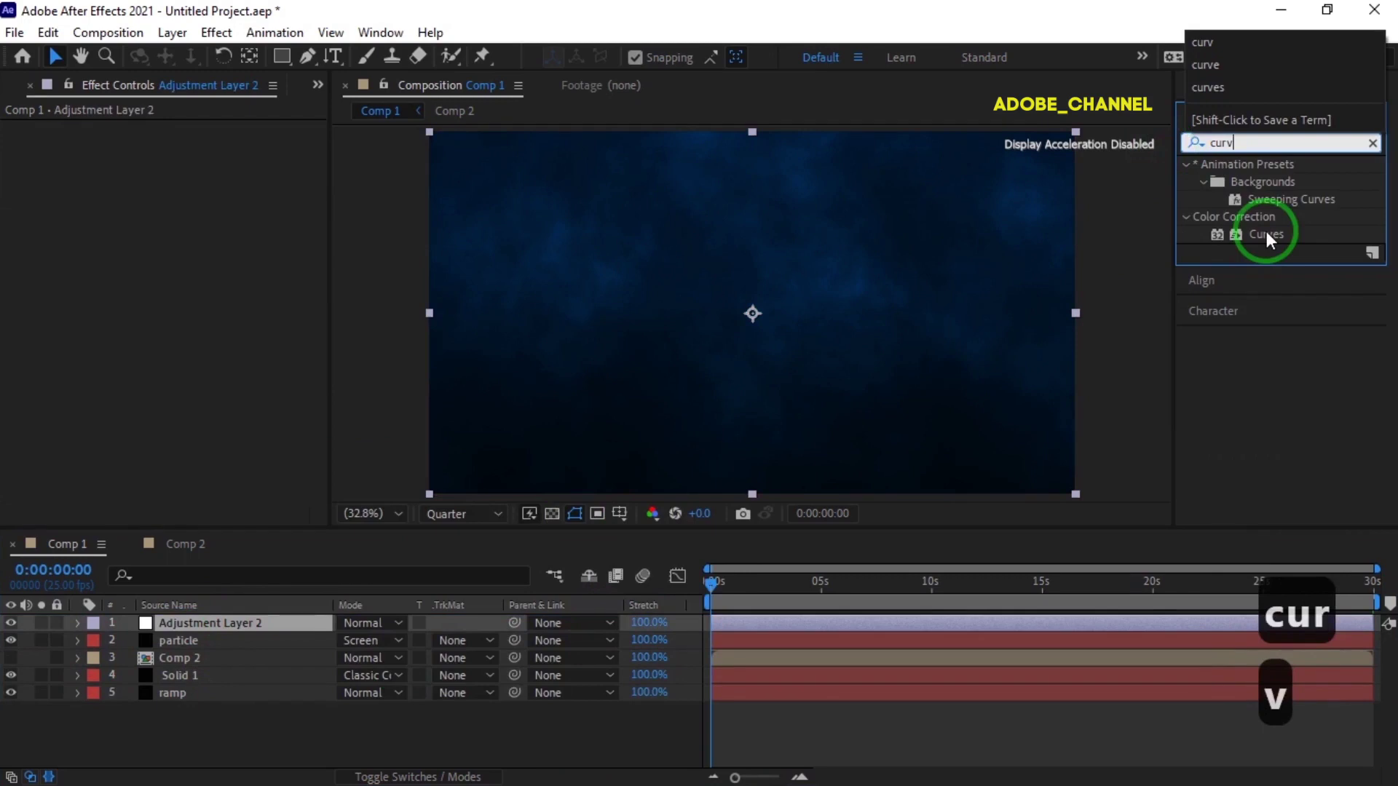
pyautogui.click(694, 281)
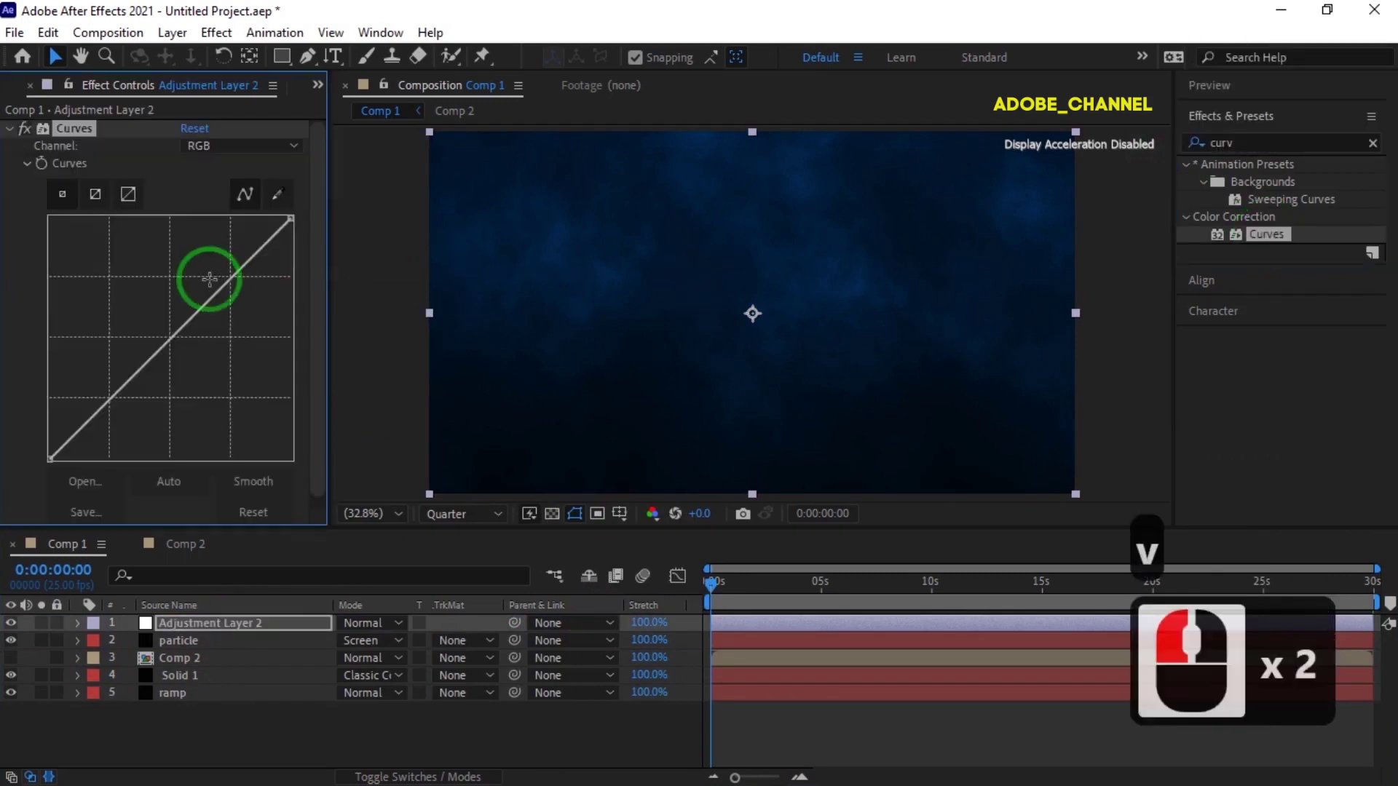
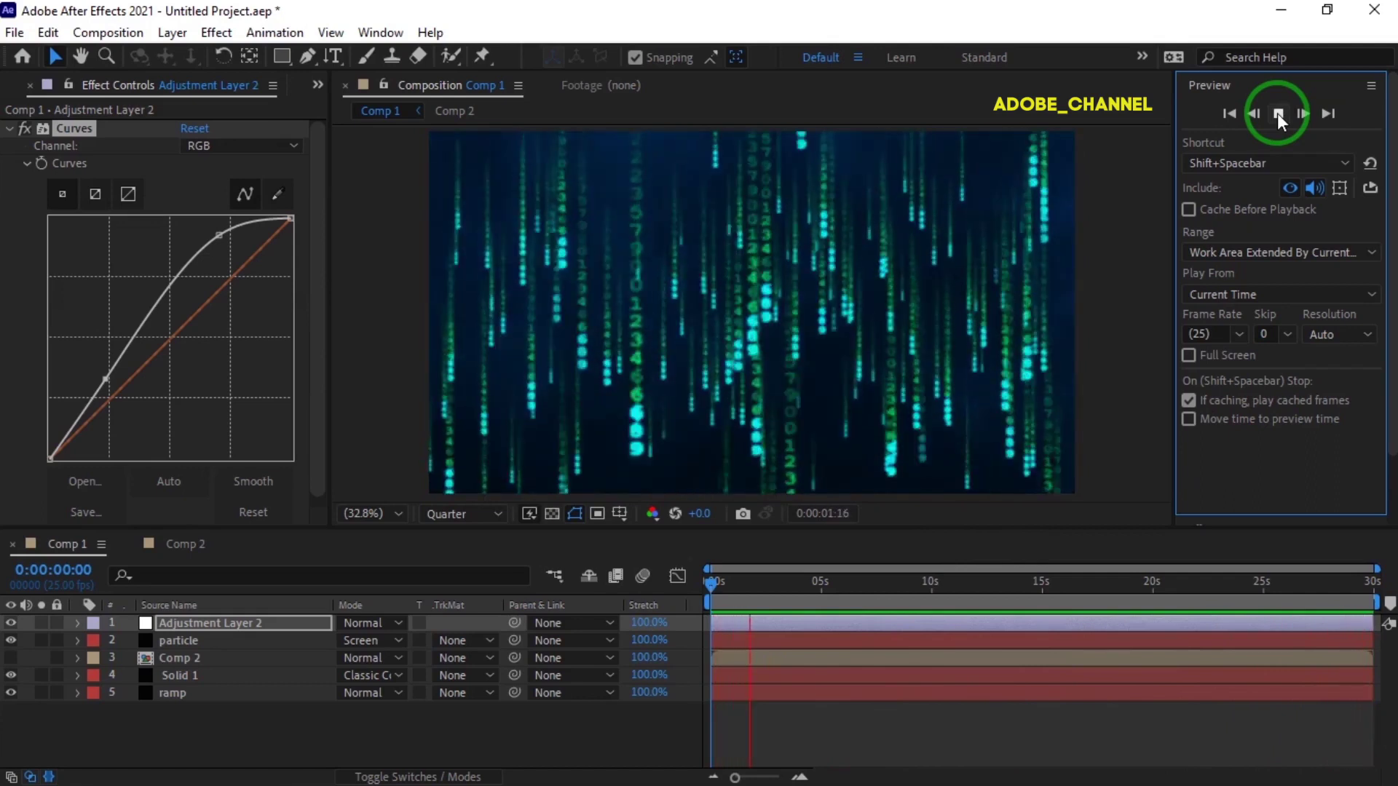
# Bend the RGB curve upward to brighten the composition.
pyautogui.moveTo(1280, 123); pyautogui.dragTo(793, 626)
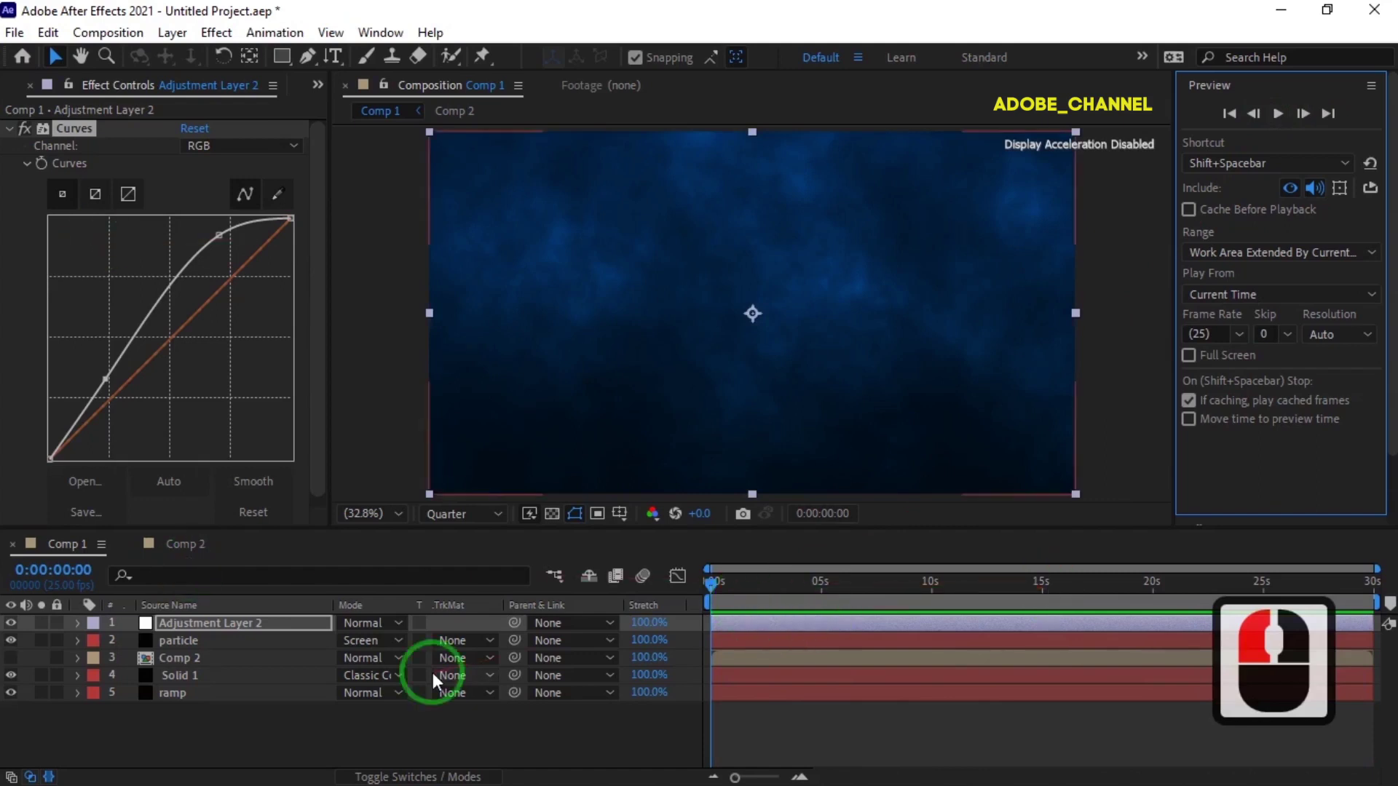